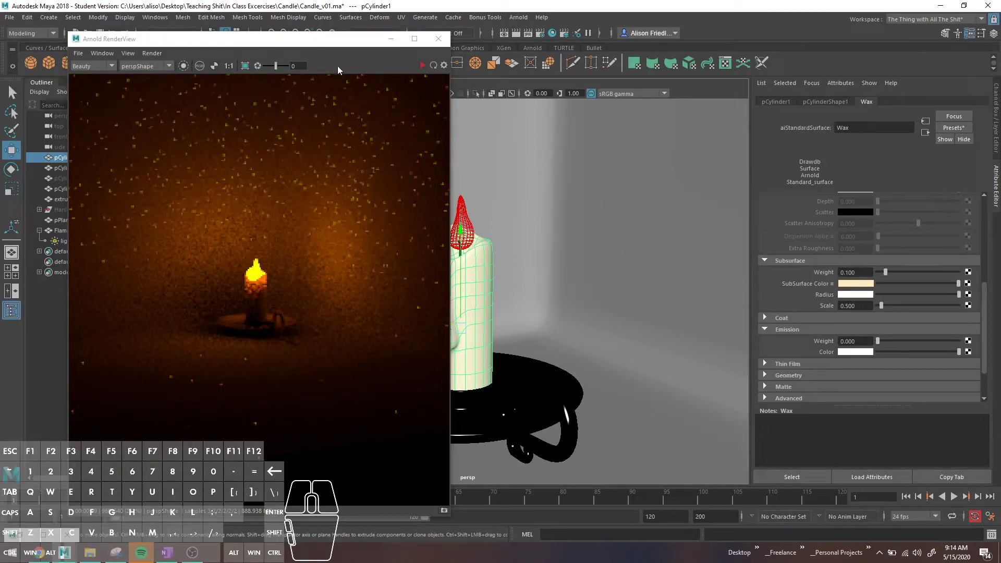
Inspect the render noise, stop the render and shrink the RenderView window aside.
left_click(424, 70)
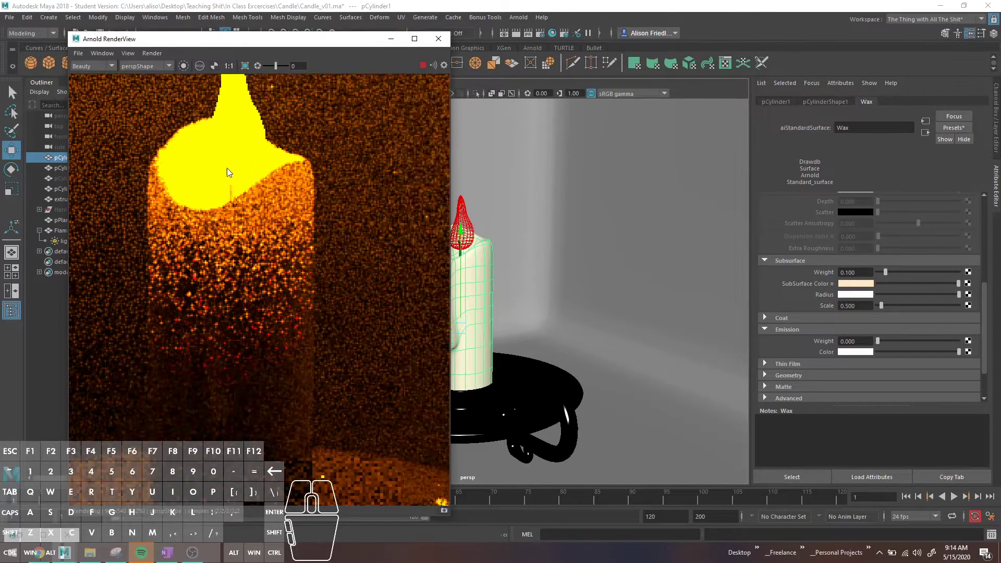
left_click_drag(243, 146, 246, 147)
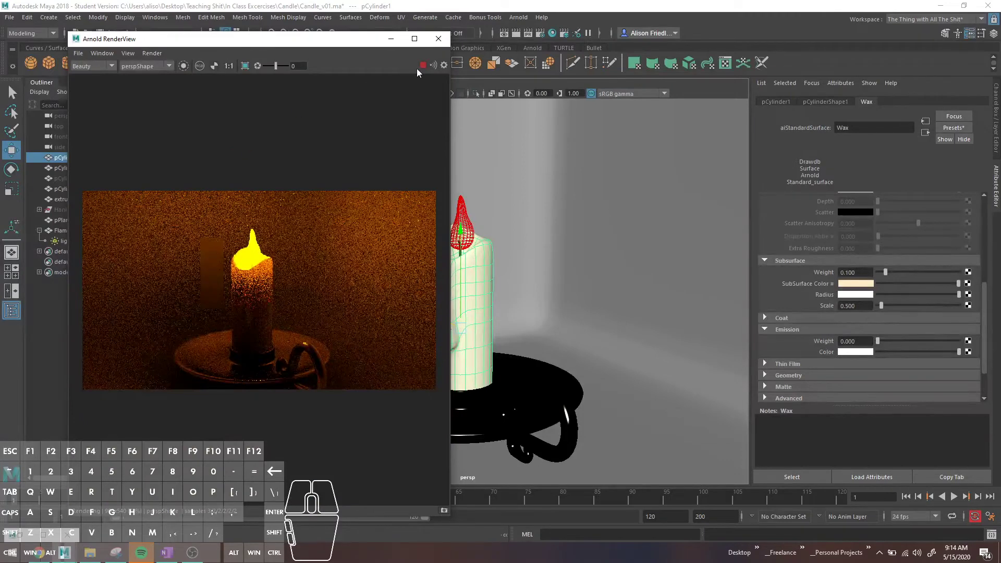
left_click(426, 70)
left_click_drag(351, 48, 306, 310)
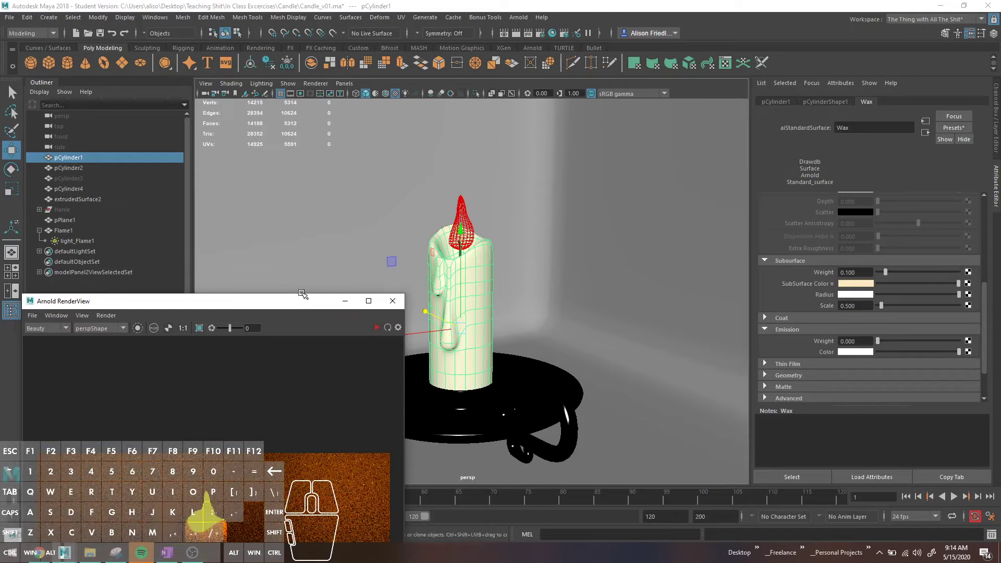
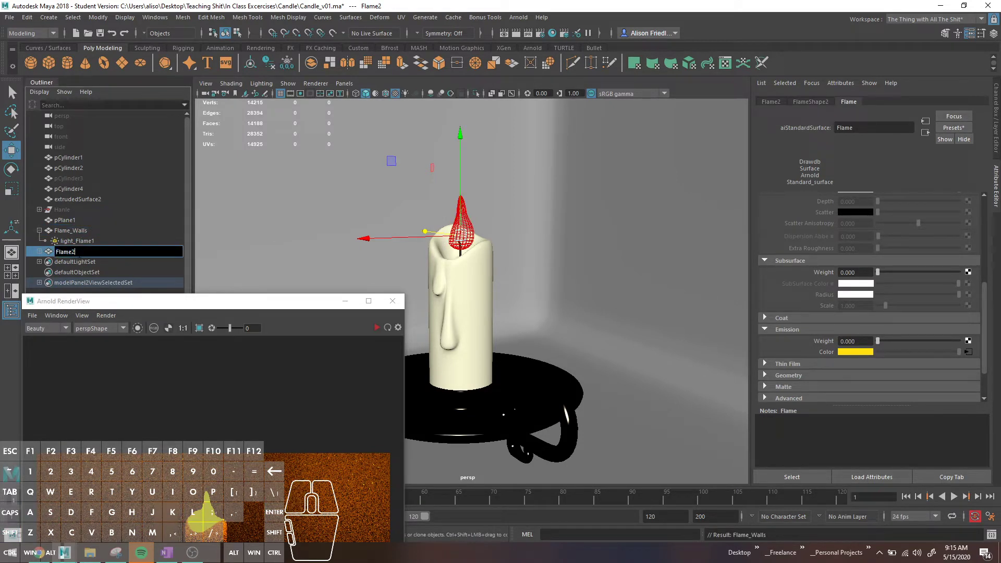
Rename the flame's mesh light to MeshLight_Walls in the Outliner and select the Flam_eCandle copy.
key("BackSpace")
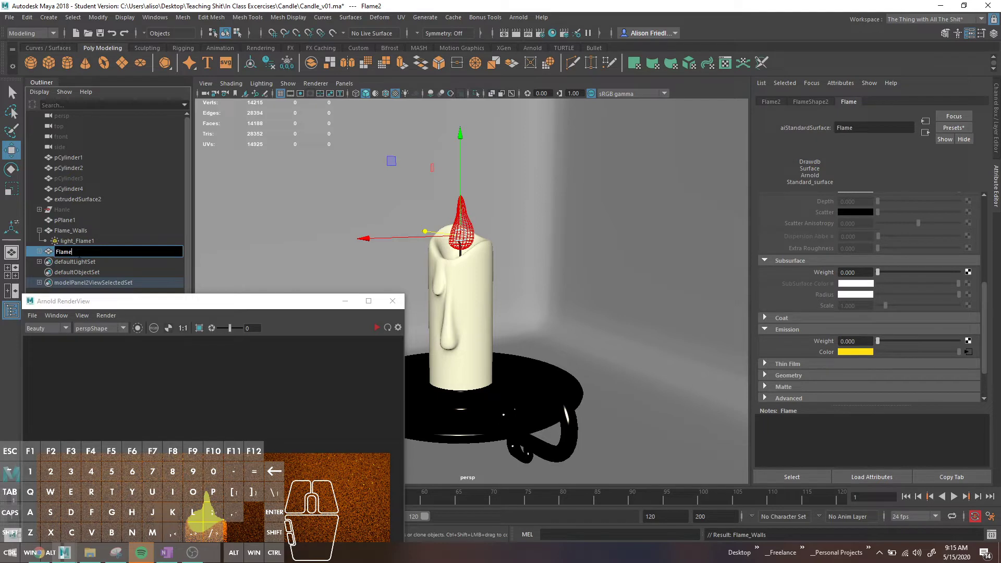
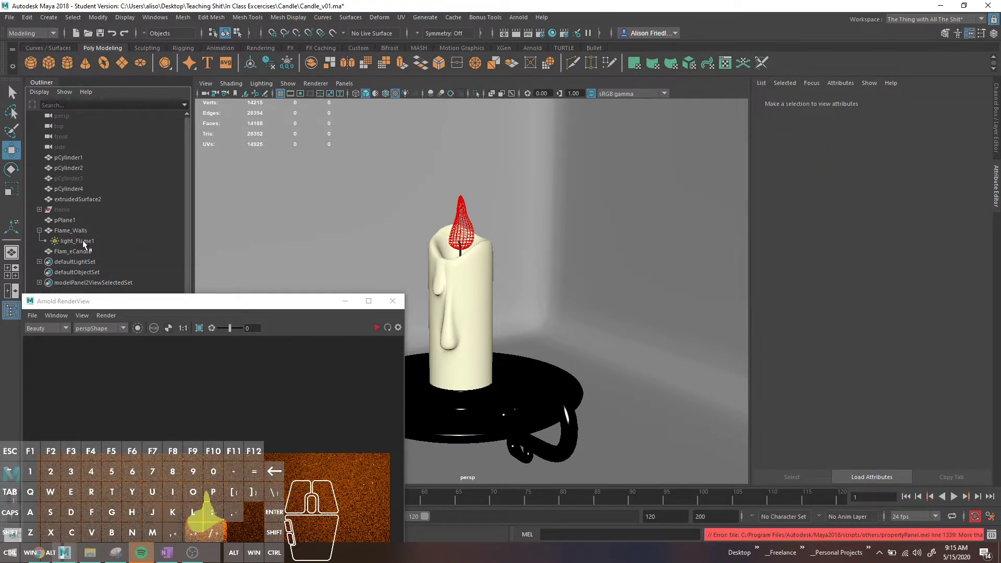
double_click(86, 246)
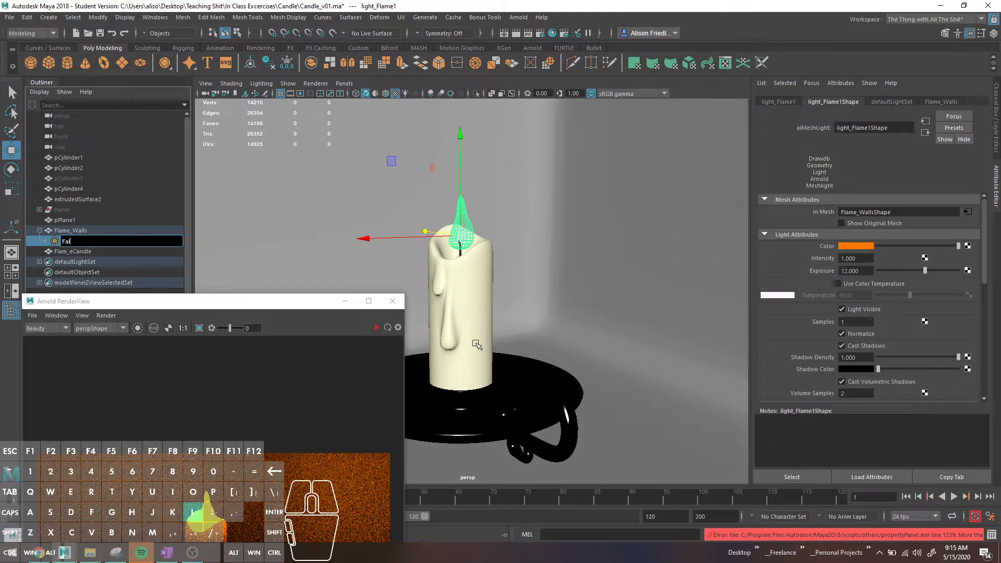
key("BackSpace")
key("BackSpace")
key("BackSpace")
key("BackSpace")
key("shift+e")
key("BackSpace")
key("BackSpace")
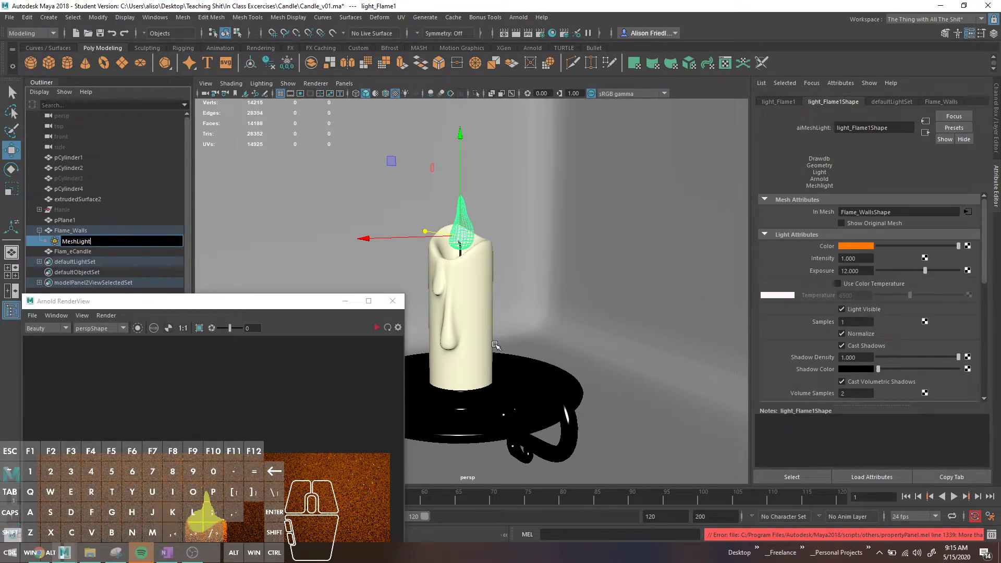
key("BackSpace")
key("Return")
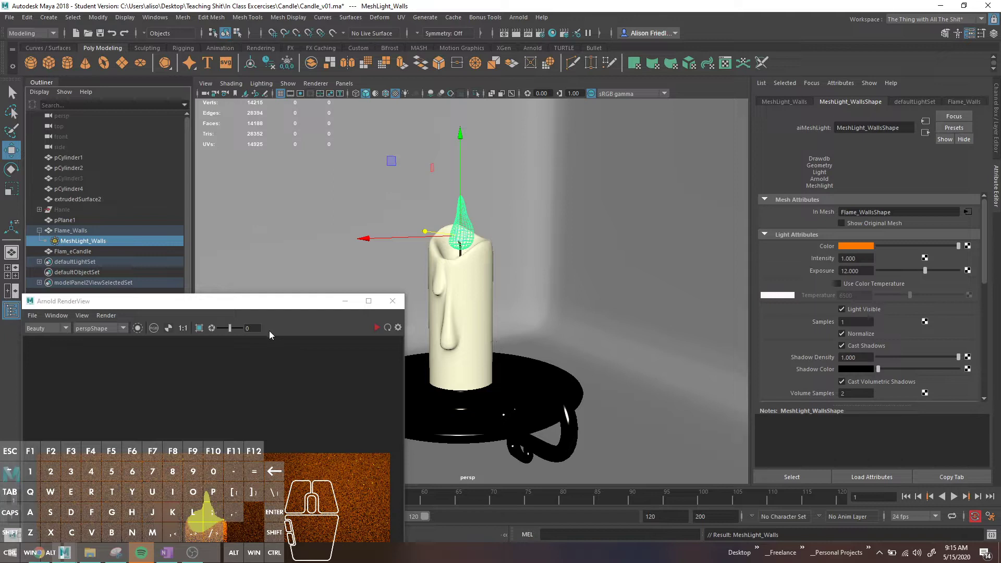
left_click(70, 259)
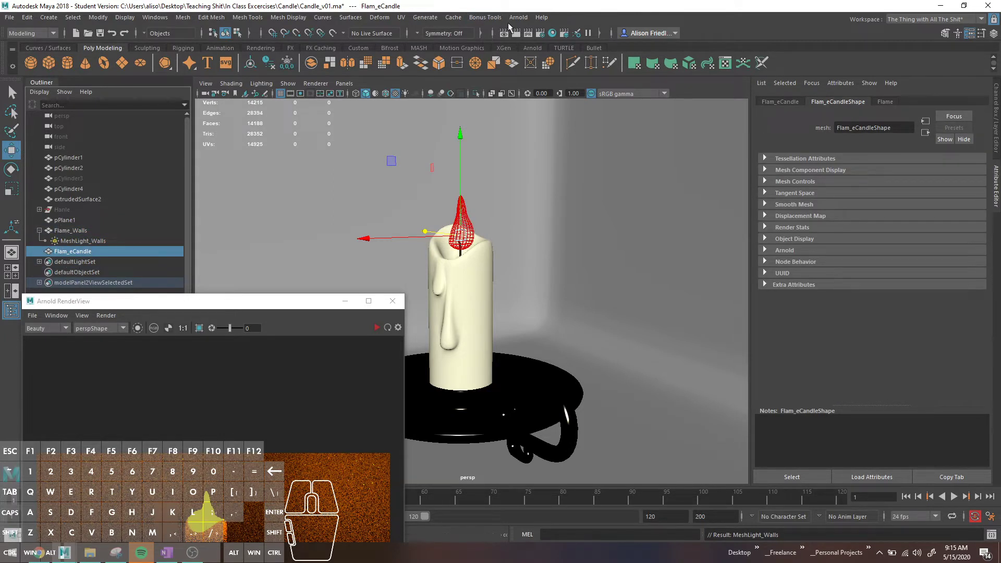
Make Flam_eCandle an Arnold mesh light and rename it MeshLight_Candle.
double_click(516, 27)
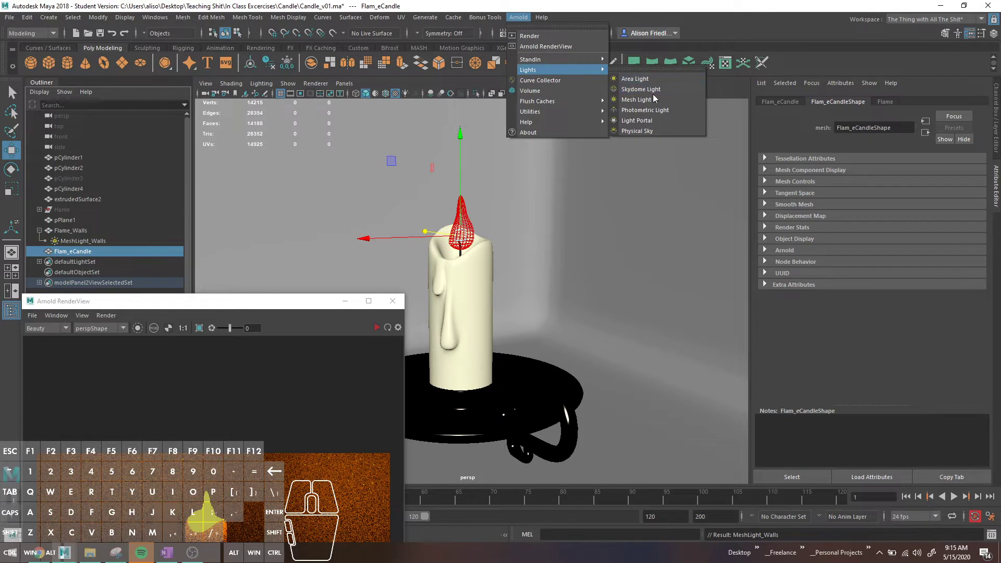
left_click(658, 104)
double_click(117, 263)
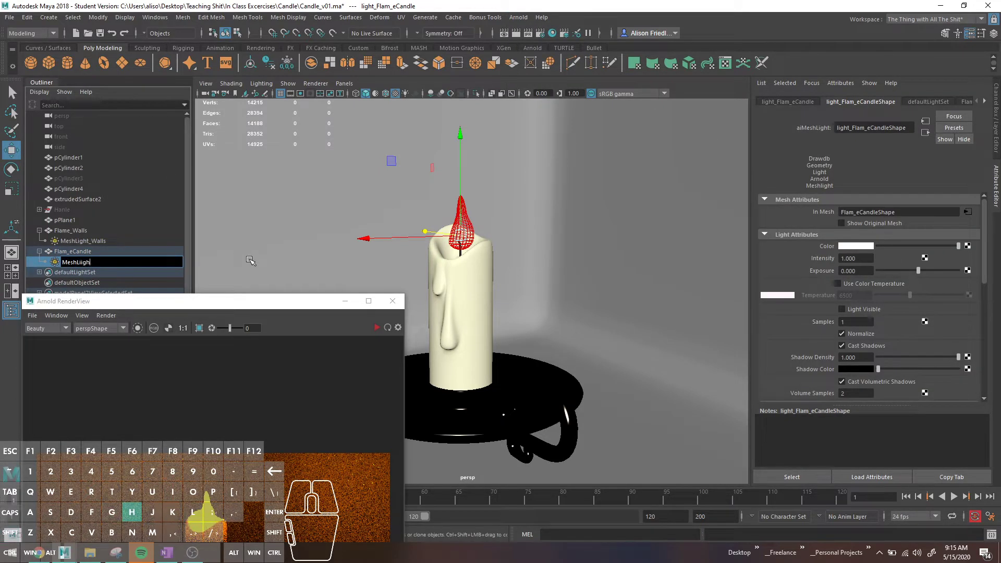
key("Return")
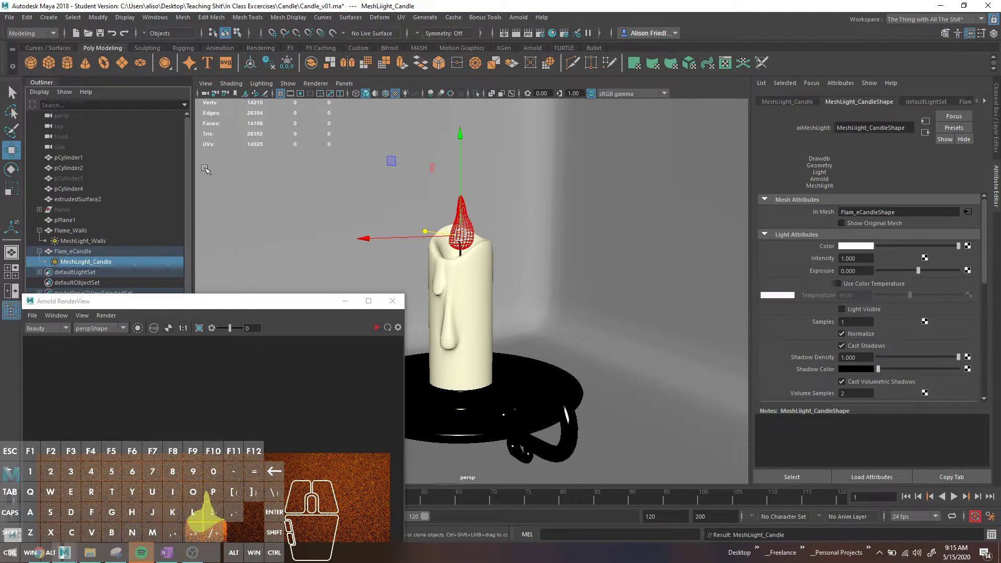
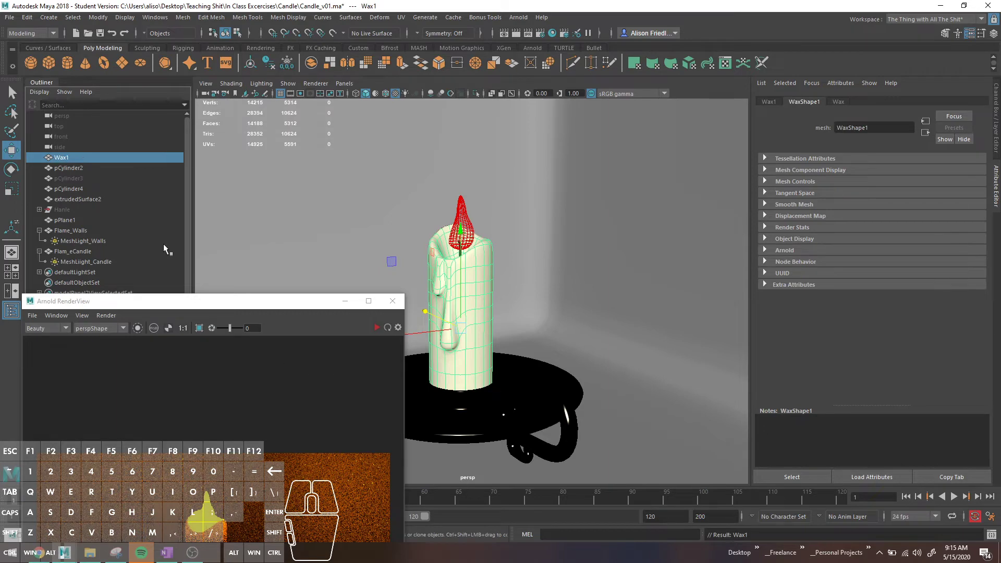
Rename the scene objects to Wick1, Stand, Walls and Handle in the Outliner.
left_click(77, 169)
double_click(76, 170)
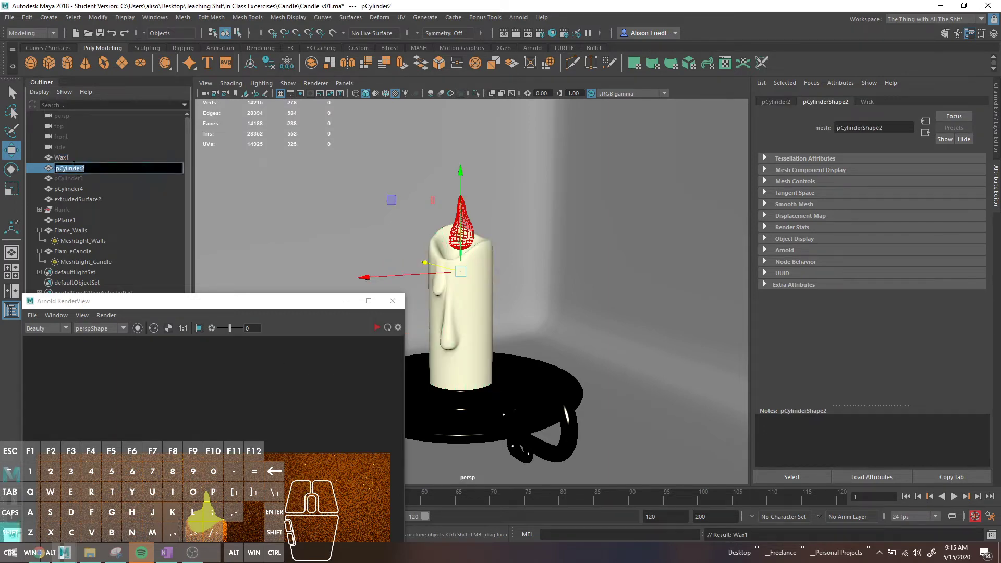
key("Return")
left_click(73, 192)
double_click(73, 191)
key("Return")
left_click(78, 222)
left_click(78, 222)
key("Return")
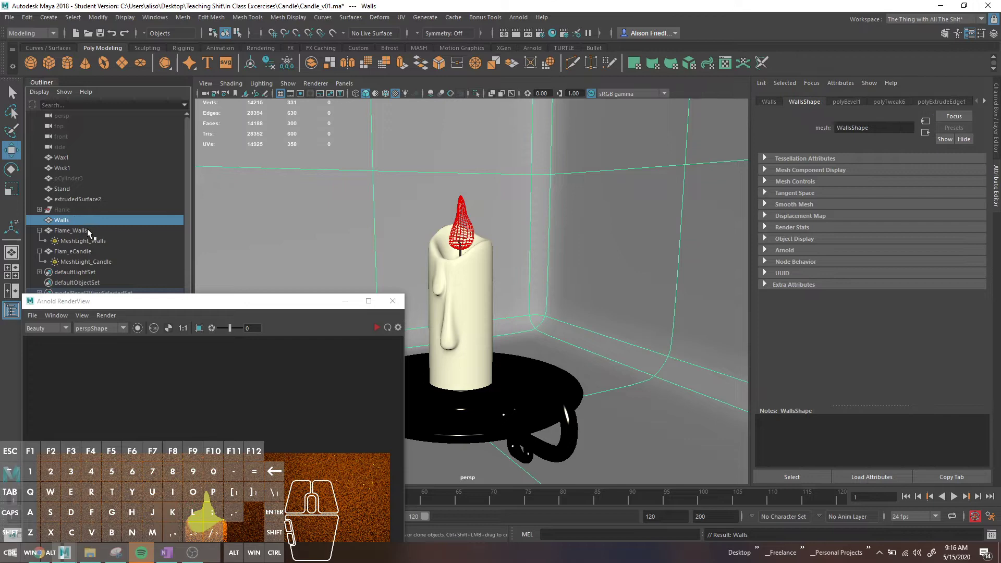
double_click(85, 201)
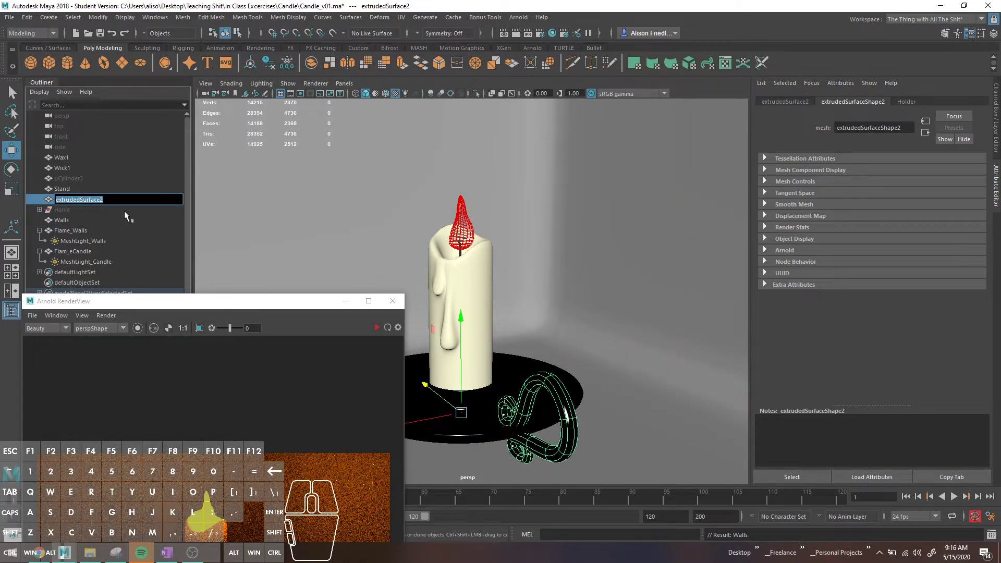
key("Return")
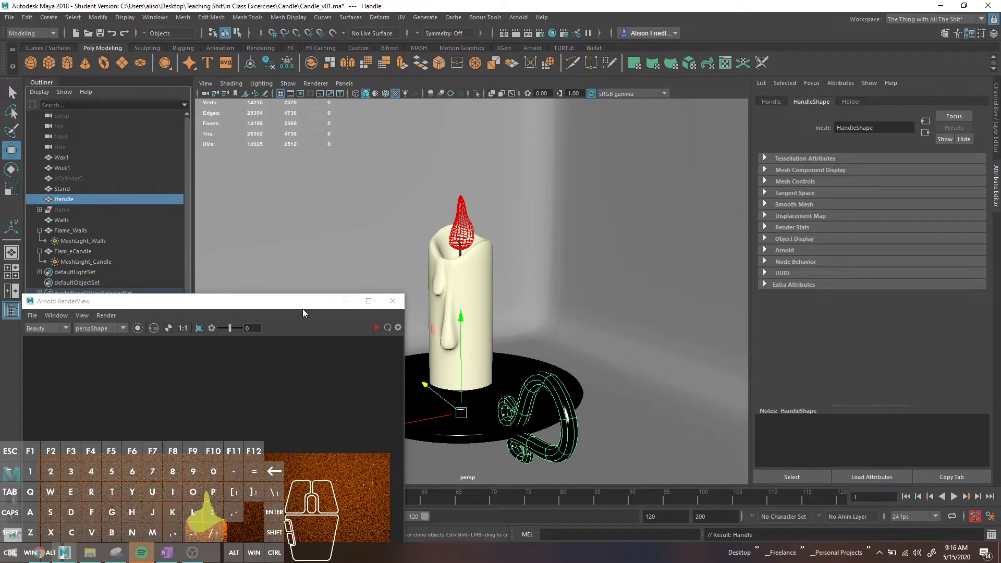
Review MeshLight_Walls attributes: orange colour, intensity 1, exposure 12.
left_click_drag(301, 304, 329, 365)
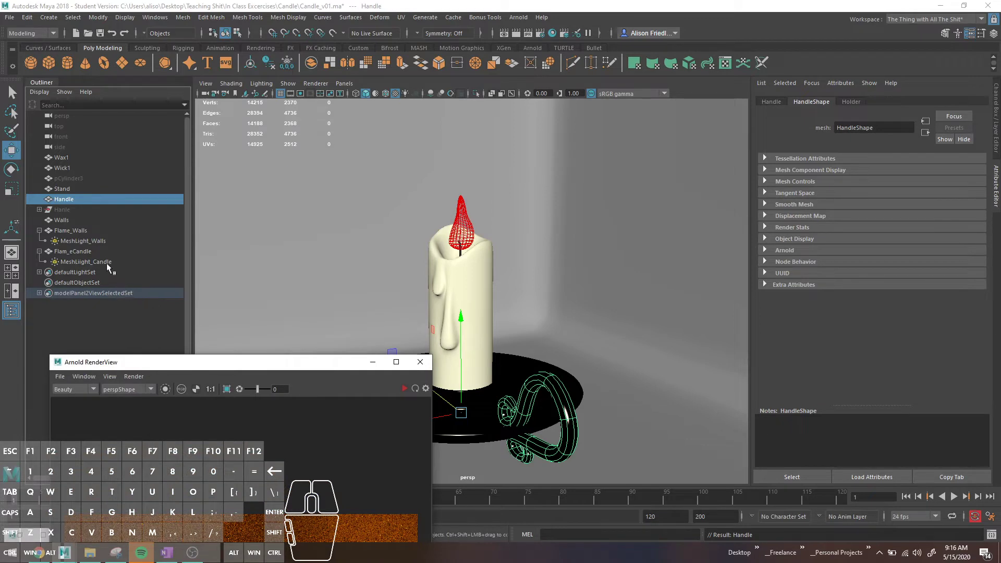
left_click(100, 251)
left_click(99, 244)
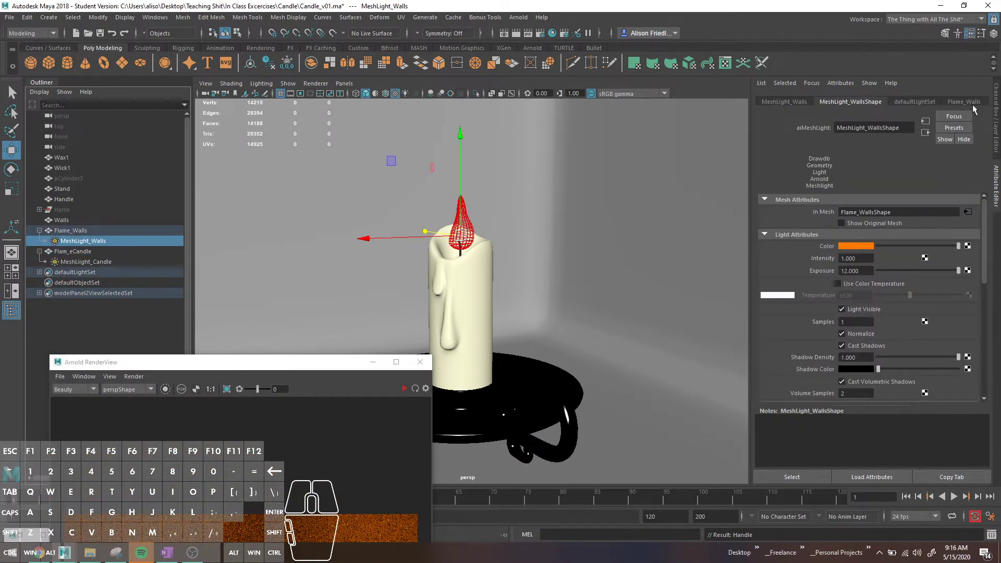
left_click(971, 104)
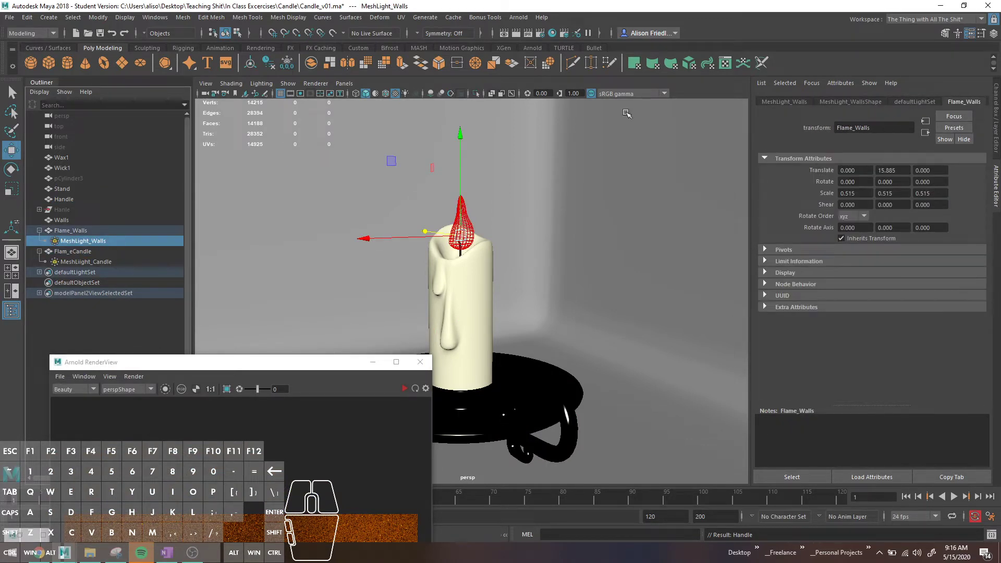
left_click(857, 105)
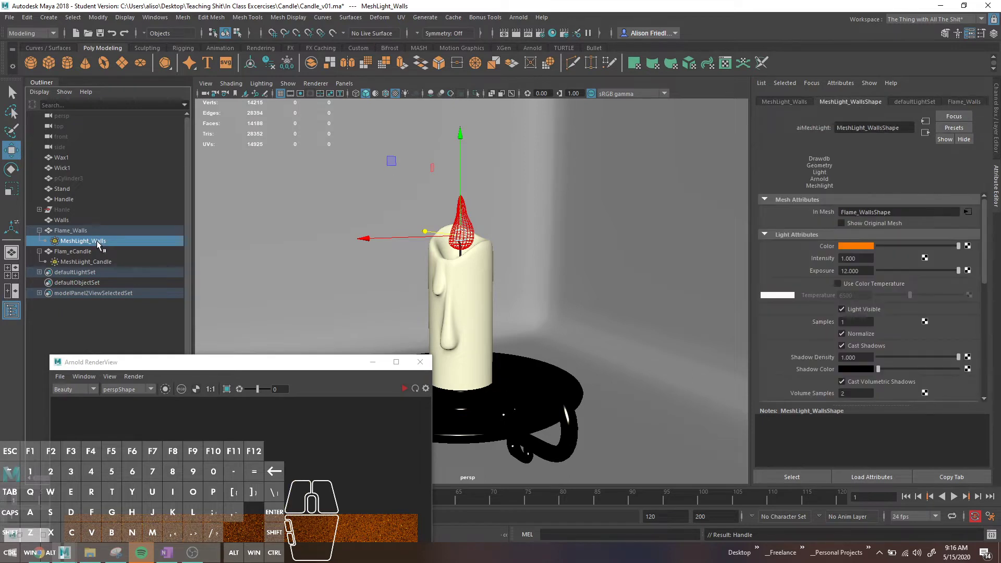
left_click(852, 255)
left_click(851, 252)
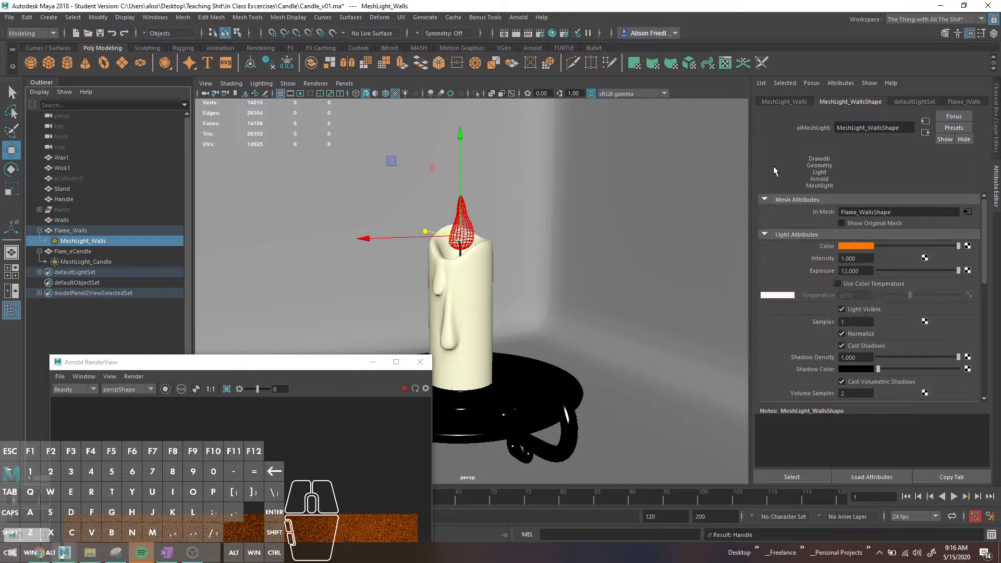
left_click(779, 176)
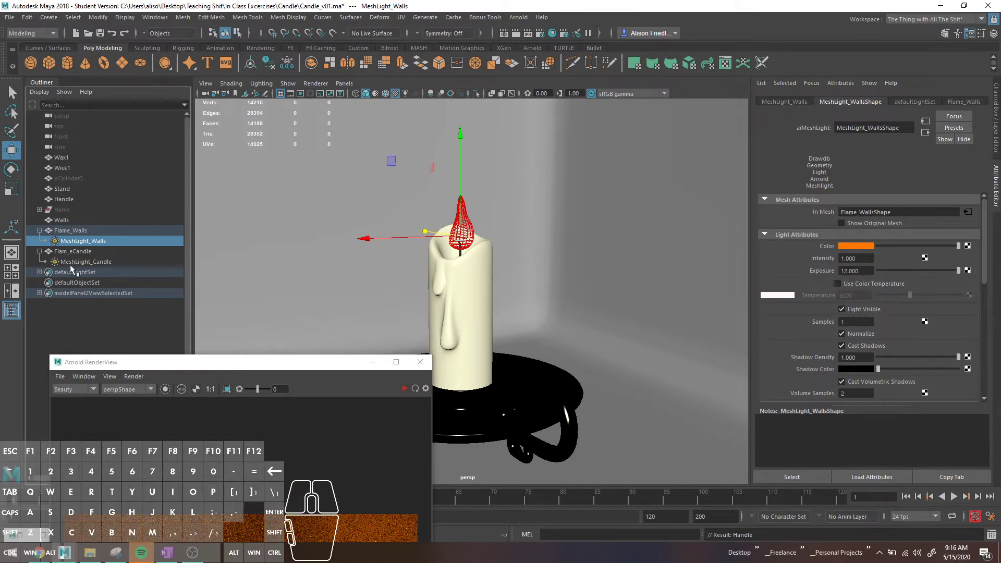
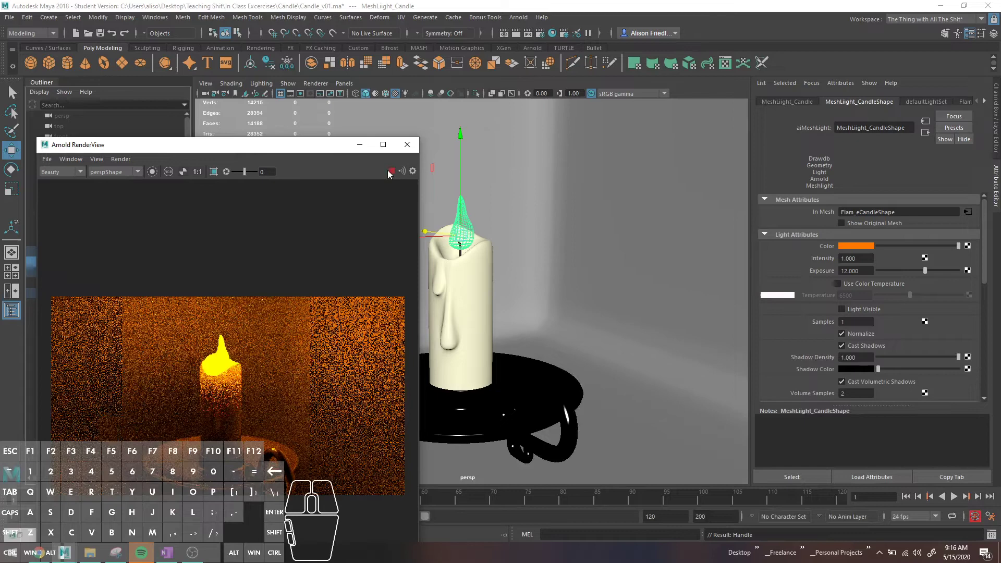
Start the Arnold render showing the candle glowing orange at exposure 12.
left_click(287, 156)
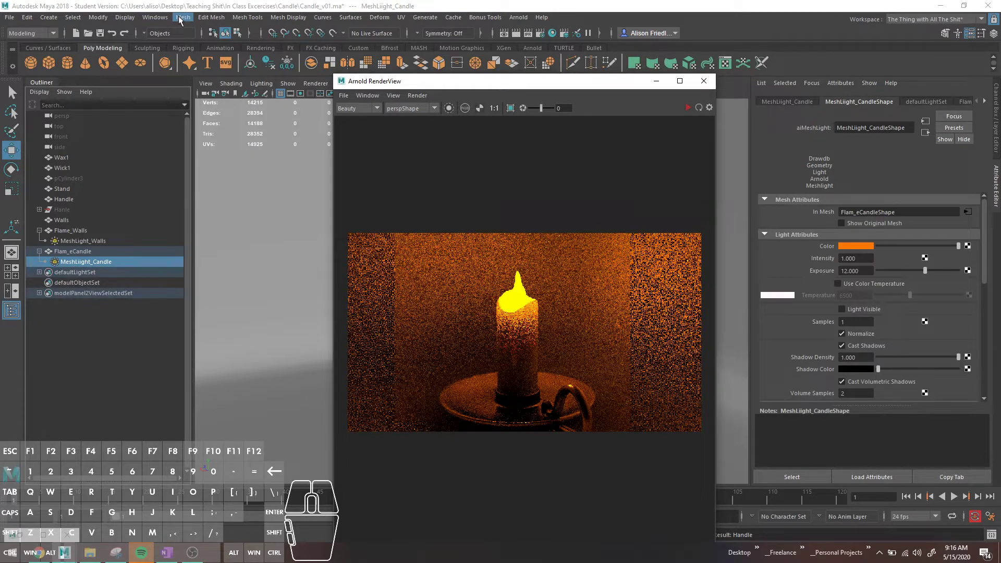
Bring up the light-centric Light Linking editor and choose MeshLight_Walls.
left_click(160, 24)
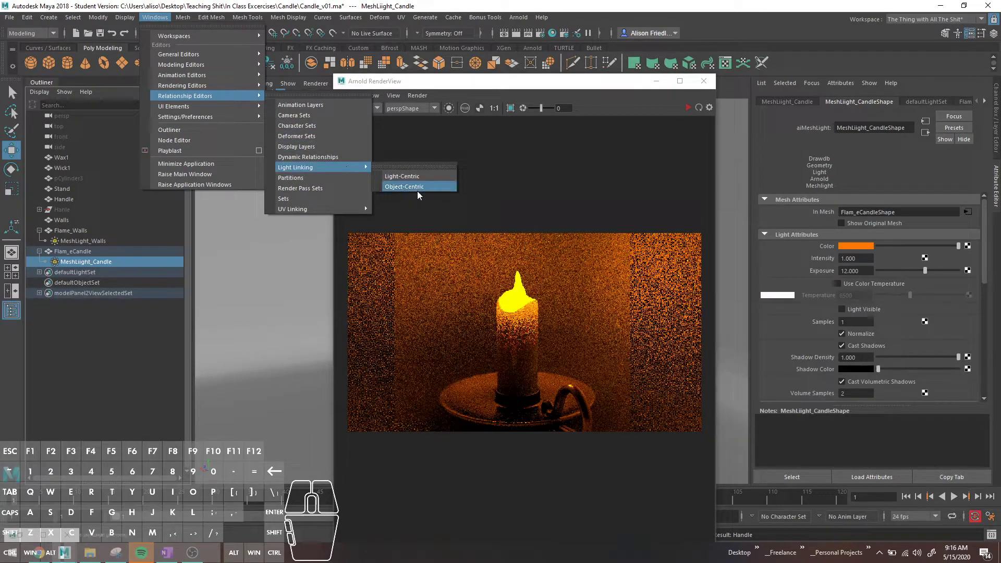
left_click(415, 180)
left_click(201, 96)
left_click(286, 155)
left_click(243, 155)
left_click(277, 164)
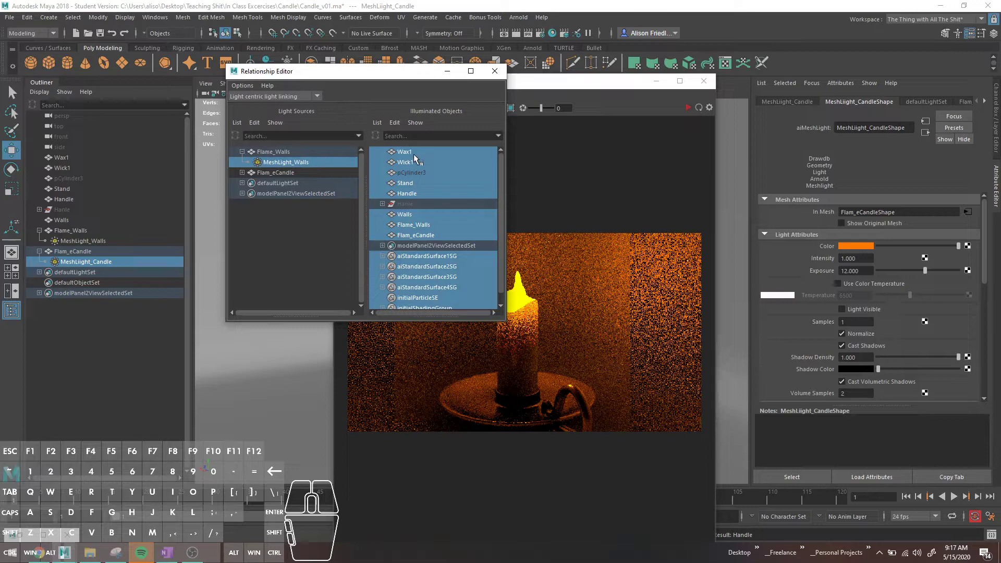
Unlink MeshLight_Walls from Wax1 and Wick1, then choose MeshLight_Candle for linking.
left_click(414, 156)
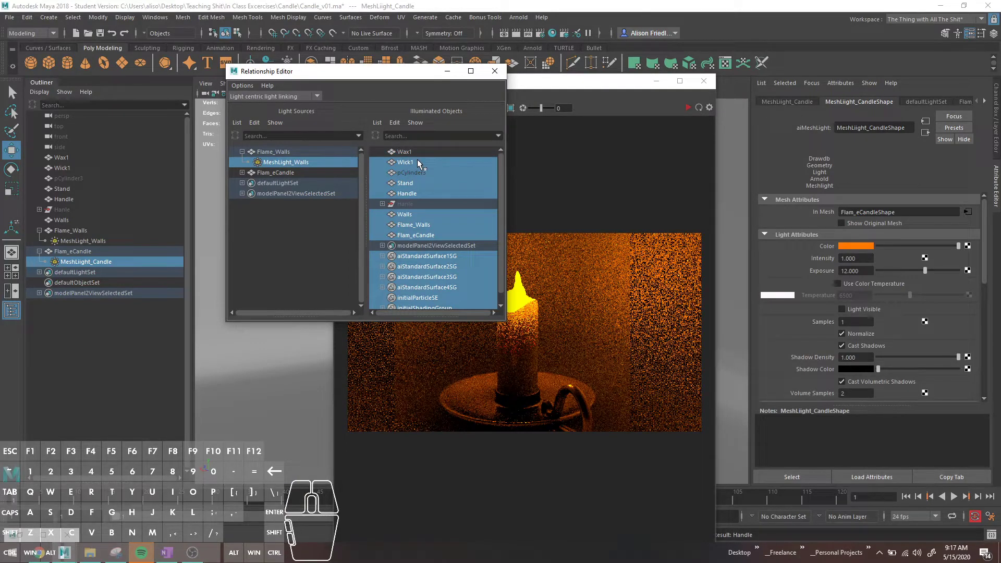
left_click(421, 165)
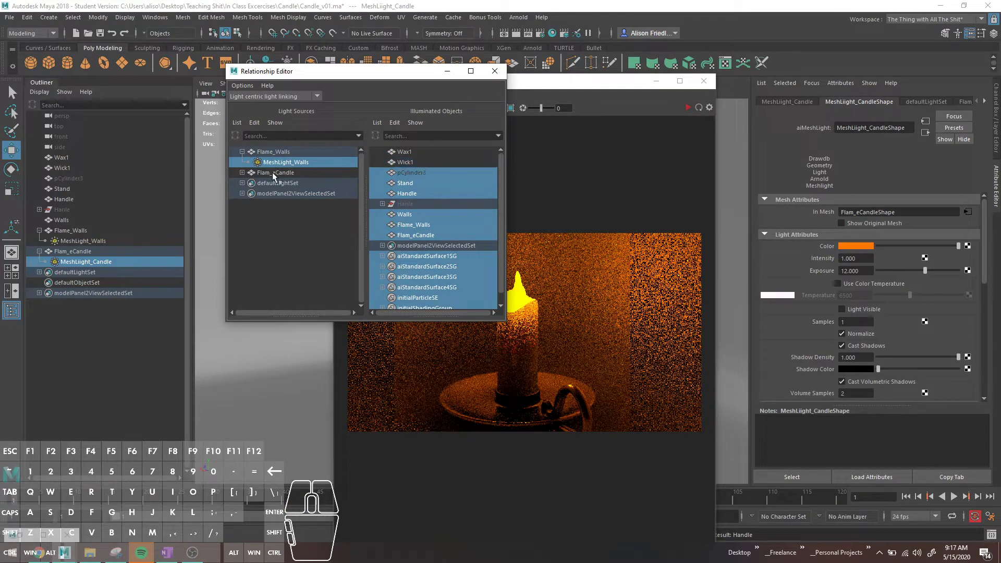
left_click(245, 176)
left_click(287, 190)
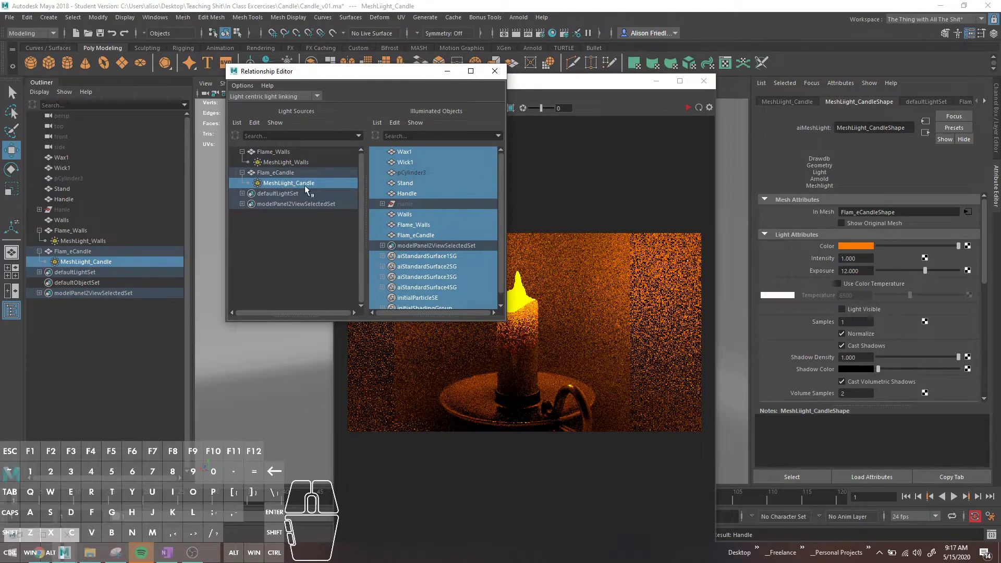
Unlink MeshLight_Candle from Stand, Handle, Walls, Flame_Walls, Flam_eCandle and pCylinder1.
left_click(416, 186)
left_click(417, 197)
left_click(418, 217)
left_click(420, 229)
left_click(430, 238)
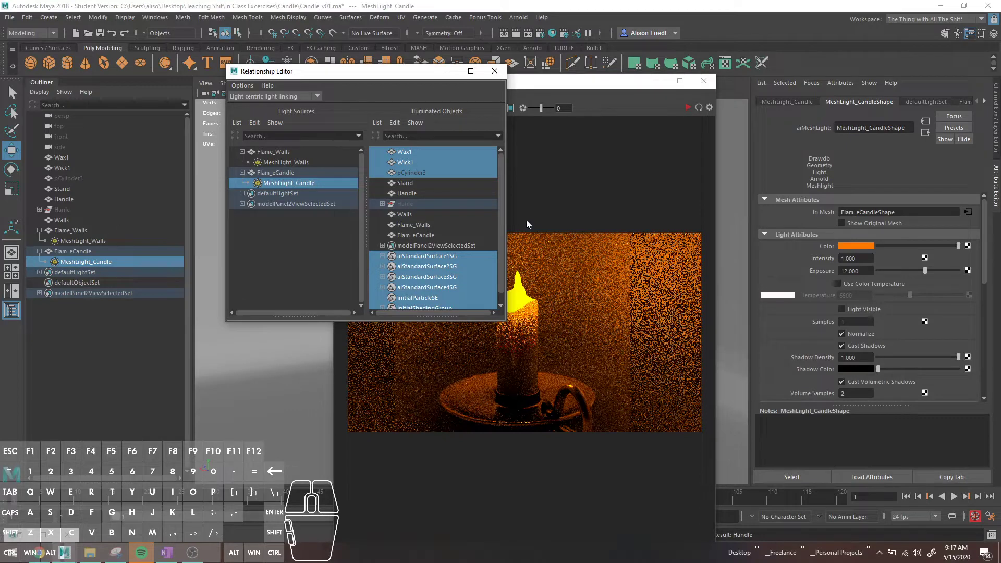
left_click(423, 176)
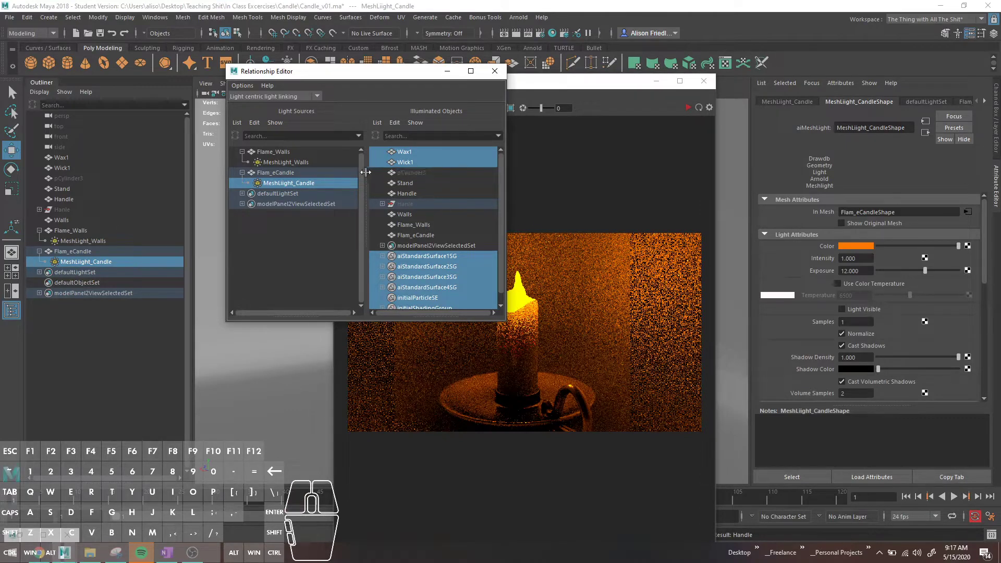
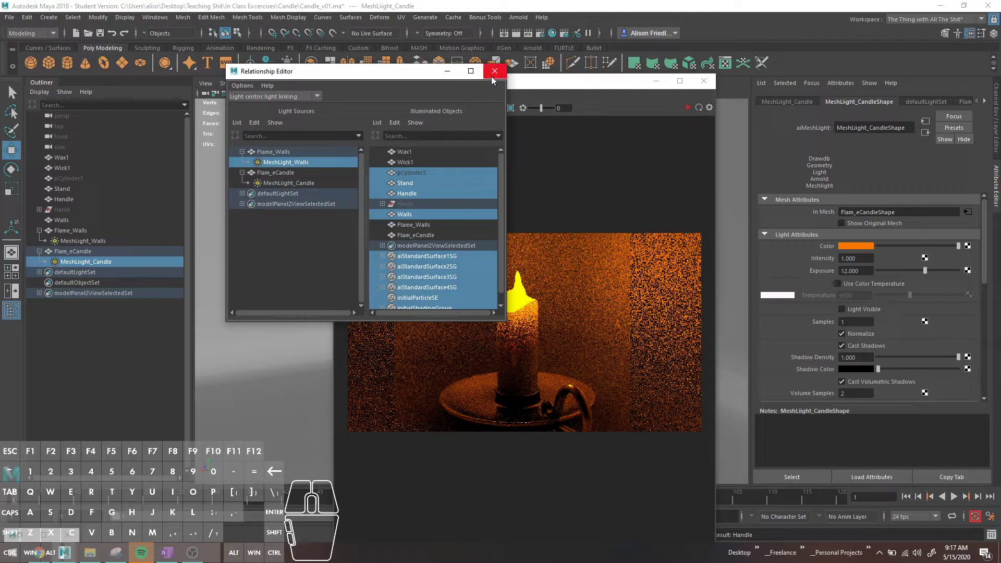
Re-render with the new light linking, then restrict rendering to a region around the candle.
left_click(691, 116)
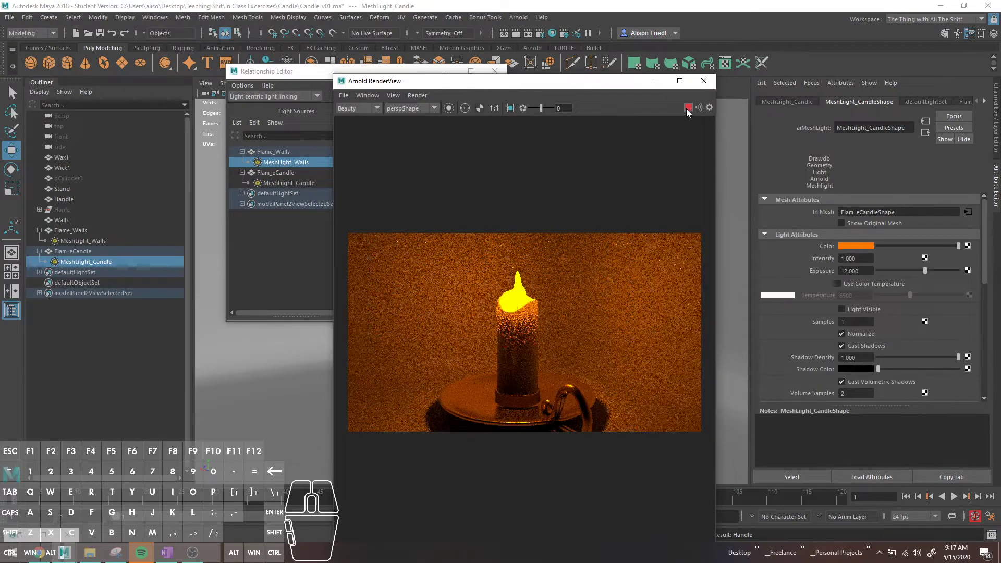
left_click(690, 109)
left_click(513, 114)
left_click(466, 252)
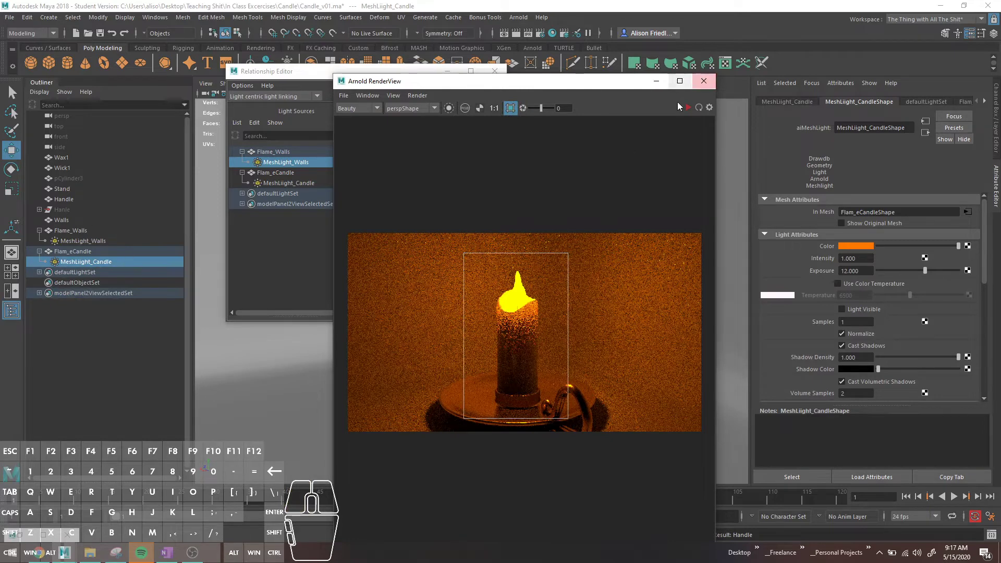
left_click(104, 267)
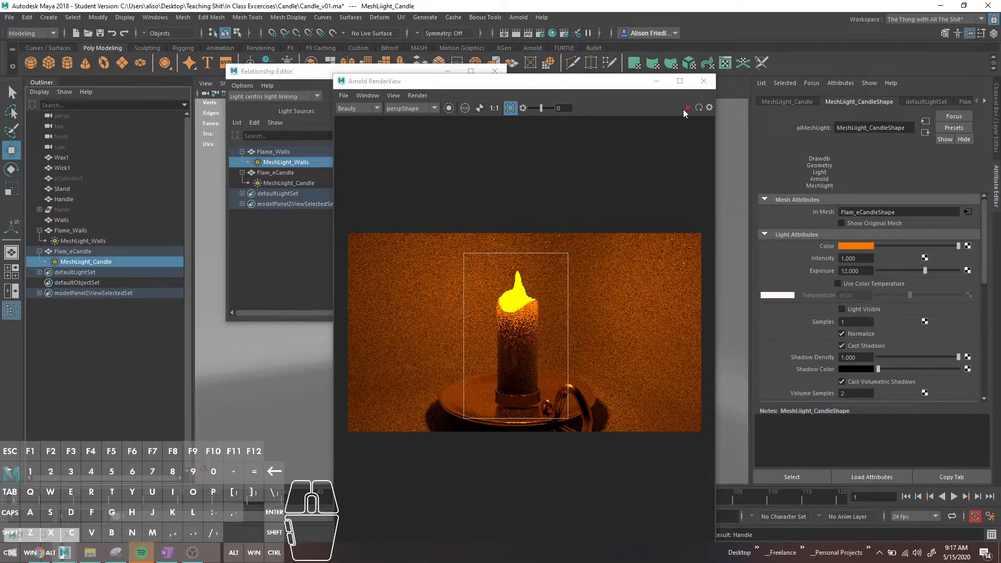
Try a green colour on the candle light, then restore its orange colour.
left_click(692, 112)
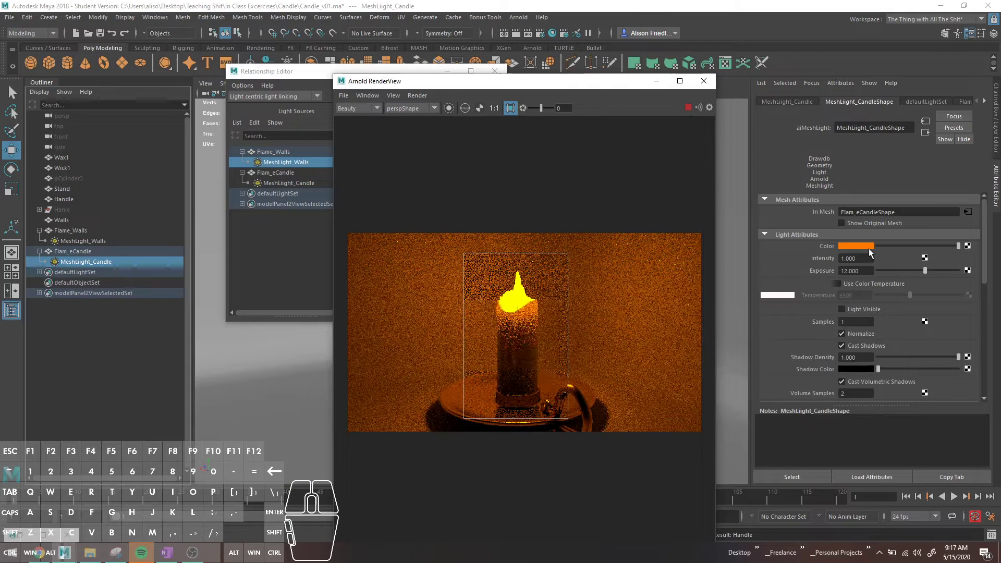
left_click(869, 250)
left_click(853, 224)
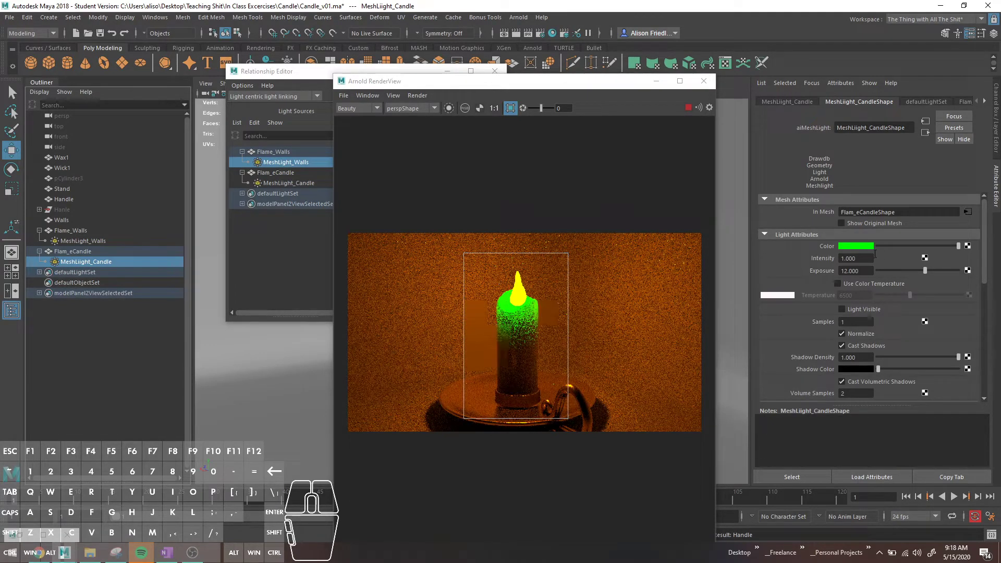
left_click(928, 277)
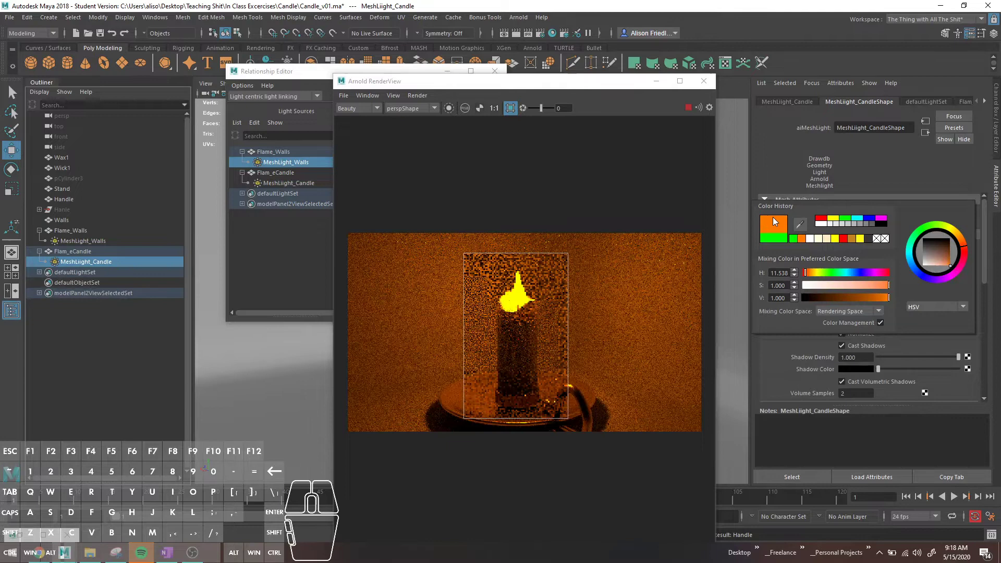
left_click(918, 276)
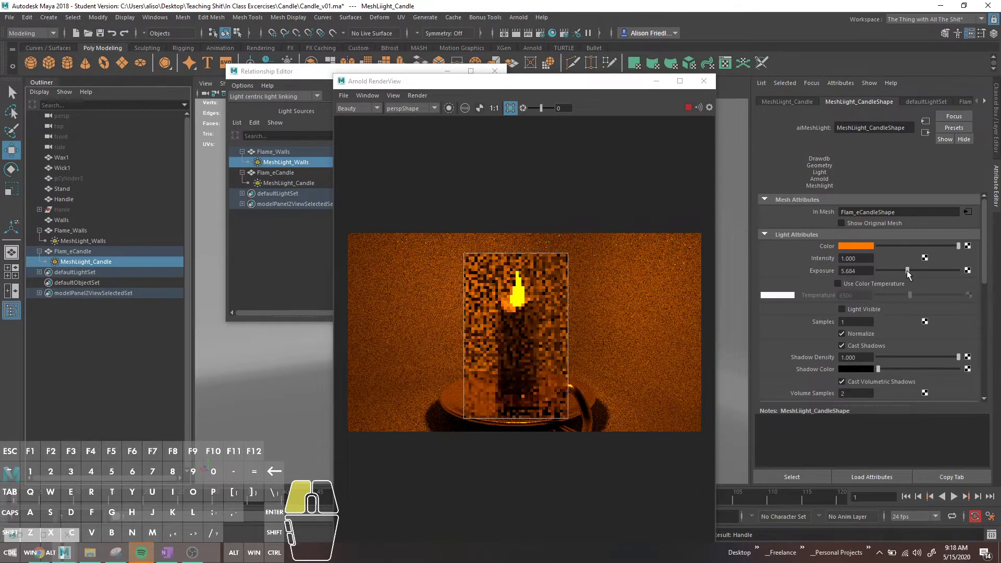
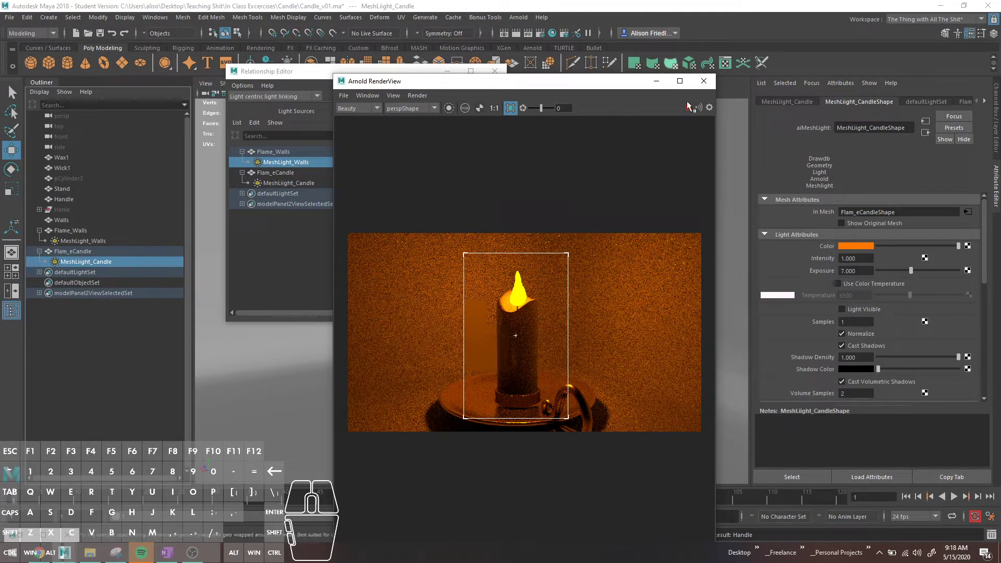
left_click(691, 110)
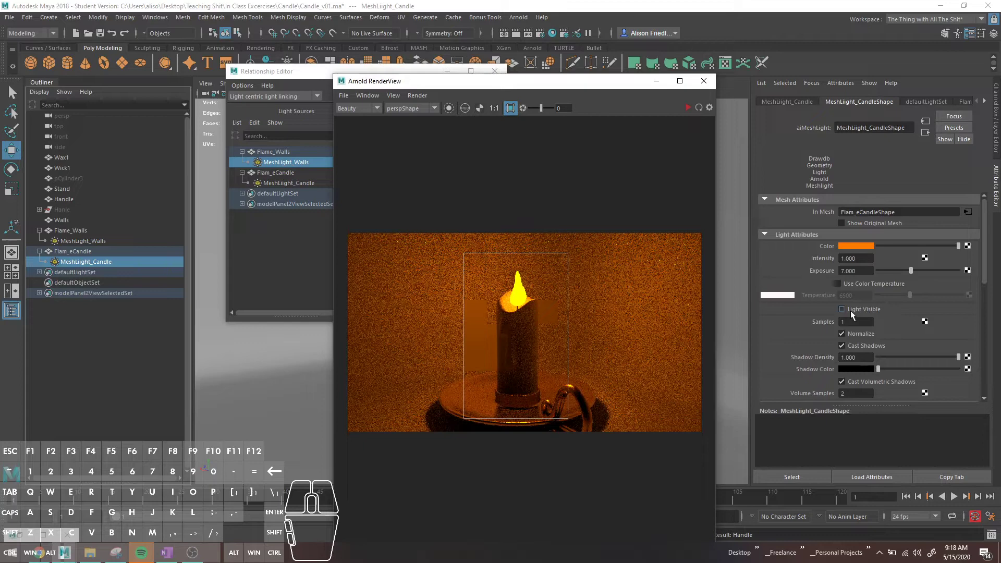
left_click(864, 313)
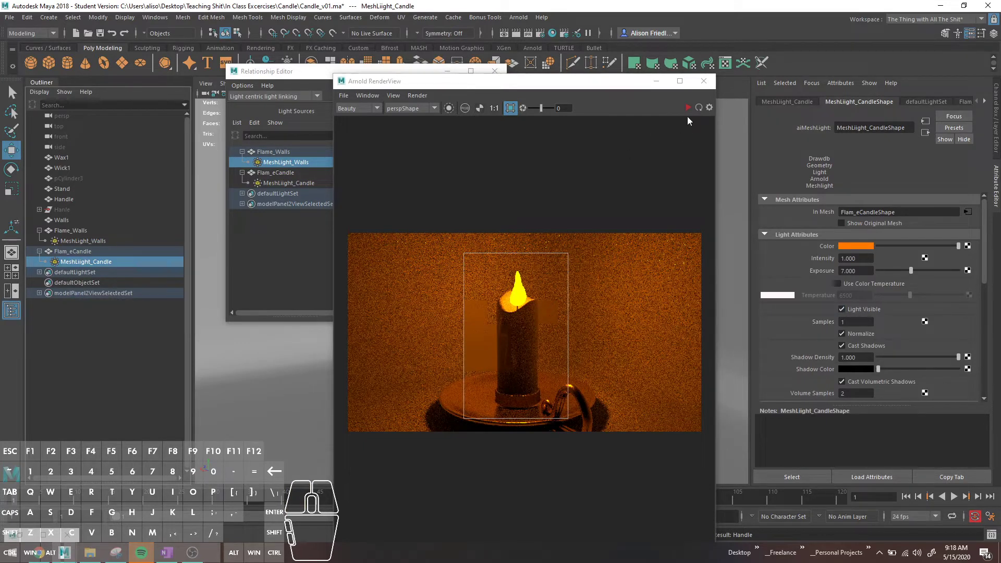
left_click(691, 115)
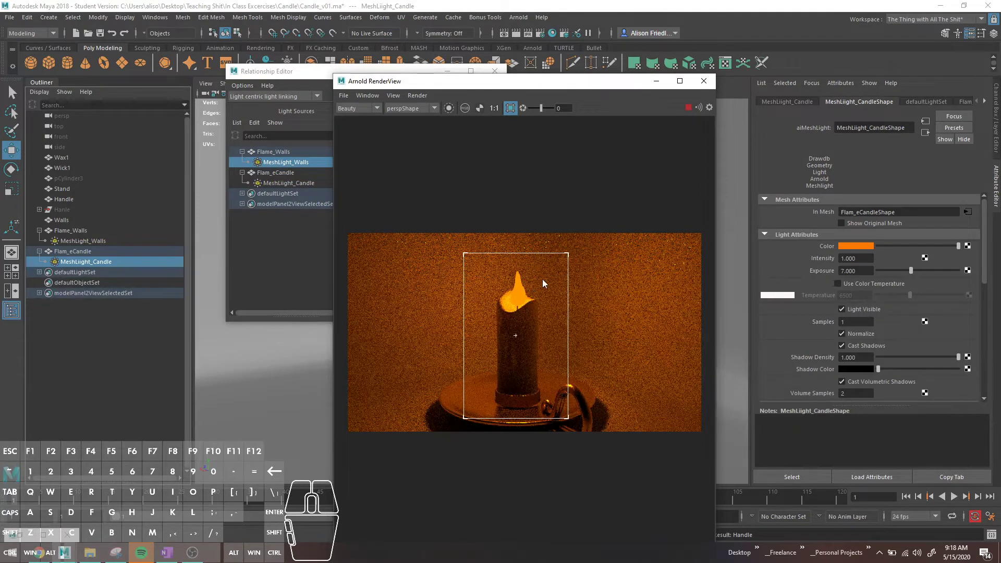
left_click(844, 313)
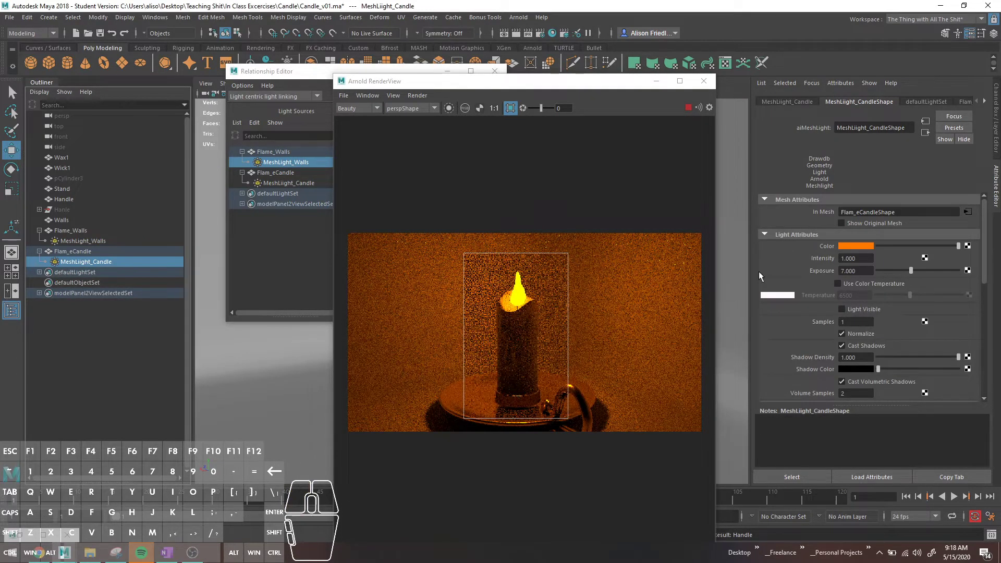
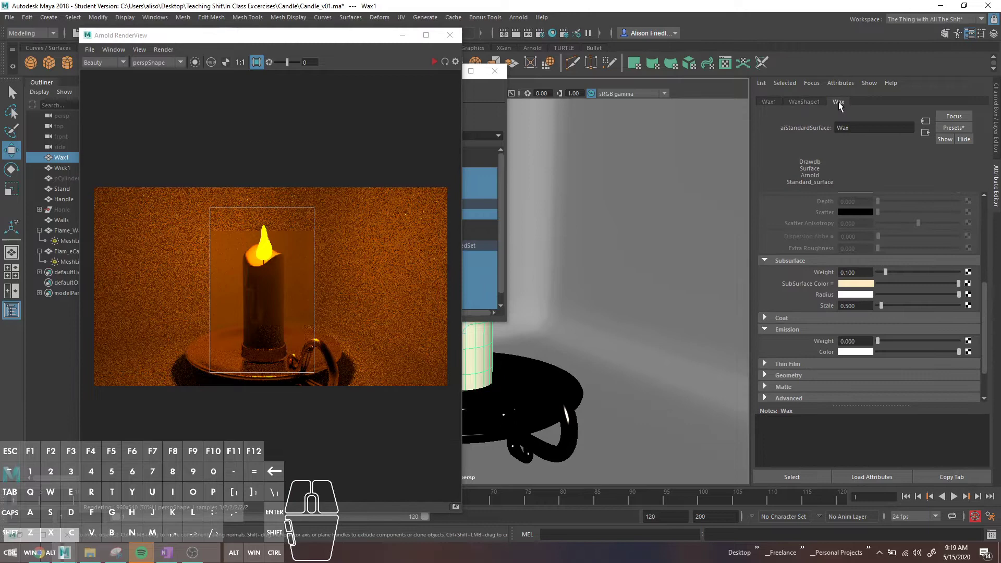
Raise the Wax material's specular roughness and re-render the candle.
middle_click(939, 238)
middle_click(939, 238)
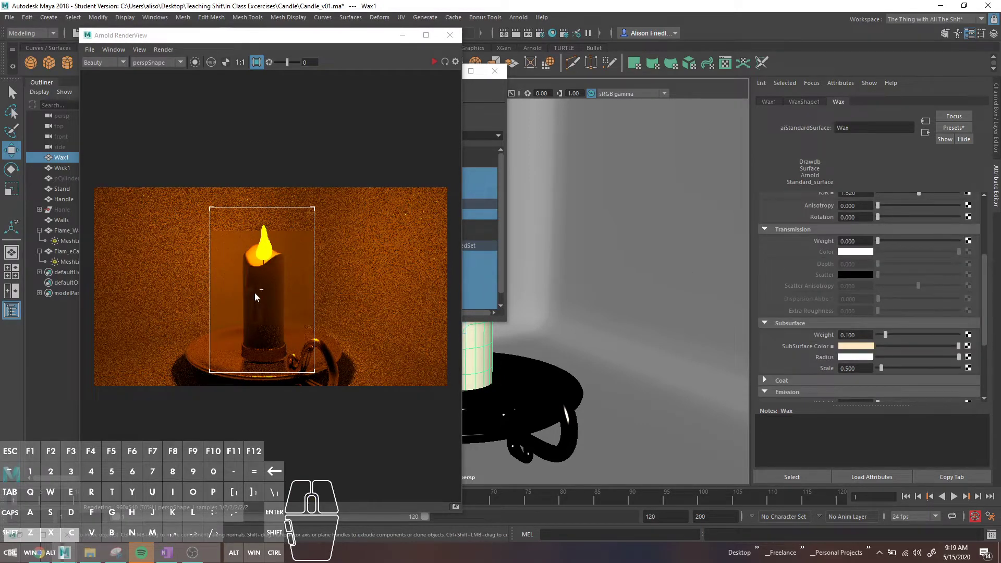
middle_click(959, 258)
middle_click(958, 259)
scroll("up", 3)
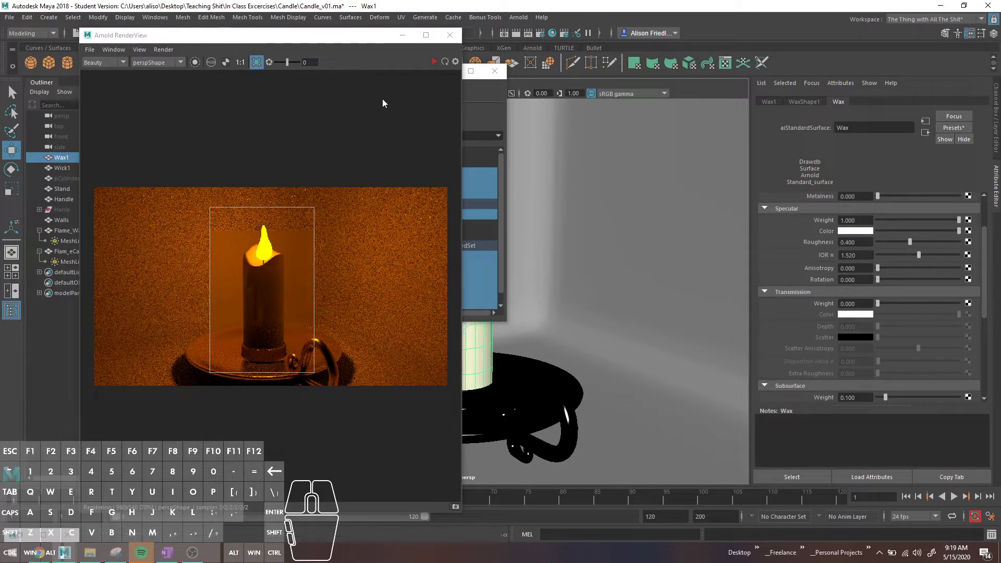
left_click(436, 68)
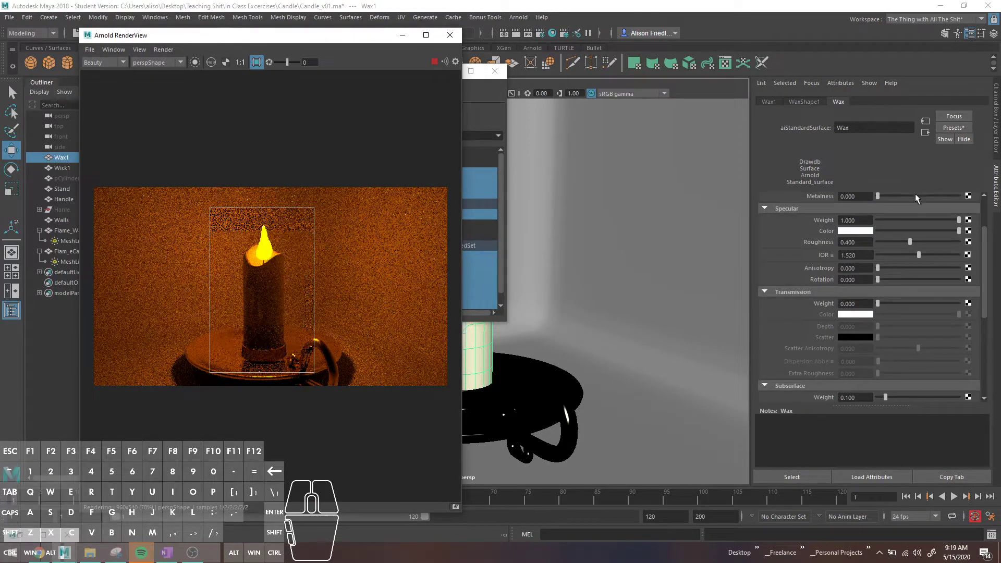
left_click(919, 244)
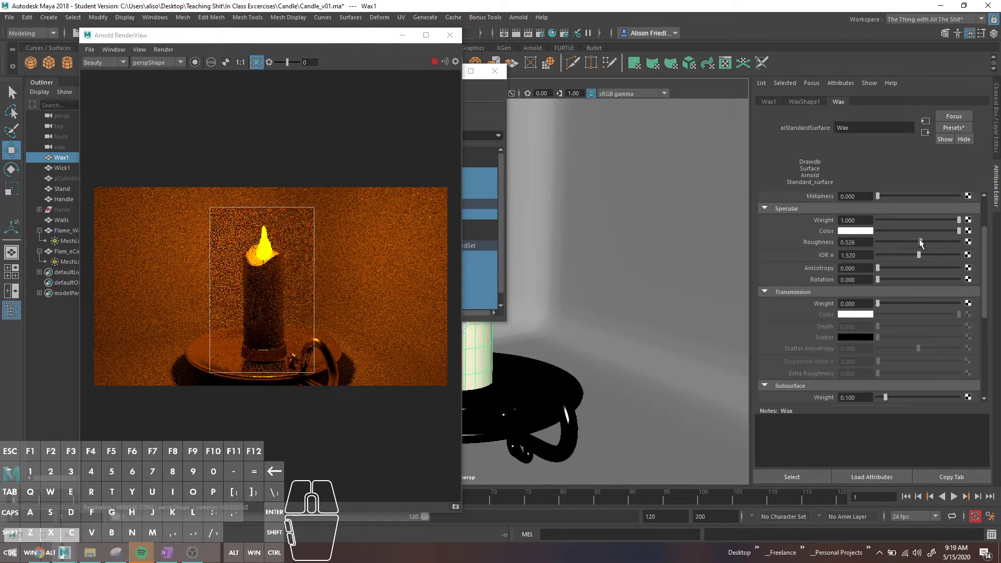
left_click(923, 244)
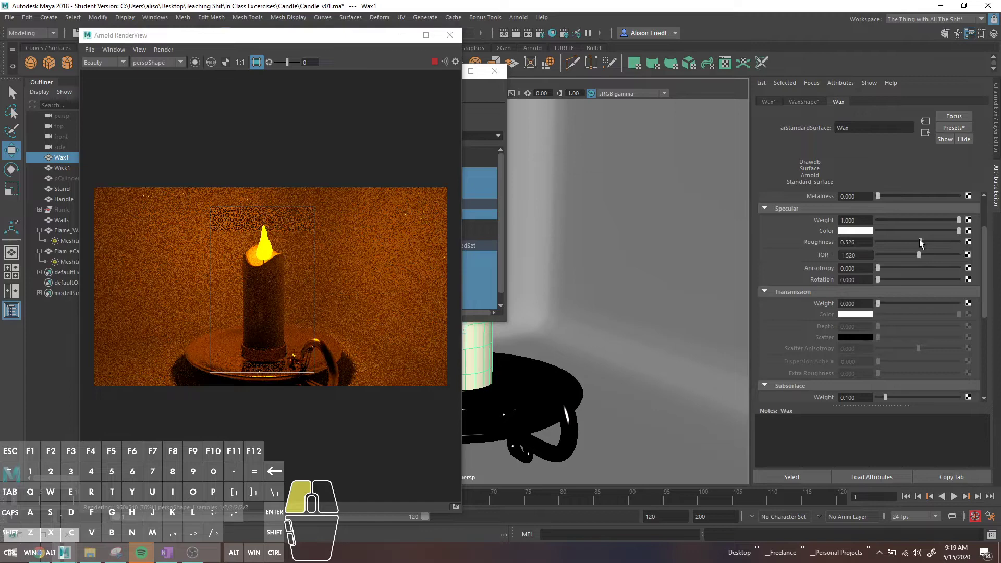
Set the Wax subsurface scale to 1 and weight to full.
scroll("down", 3)
middle_click(918, 250)
scroll("down", 3)
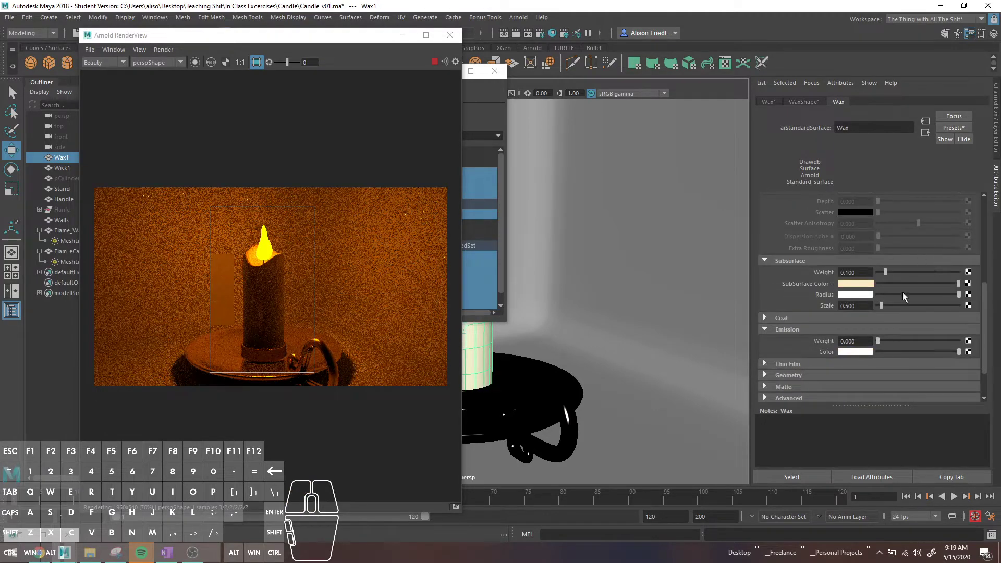
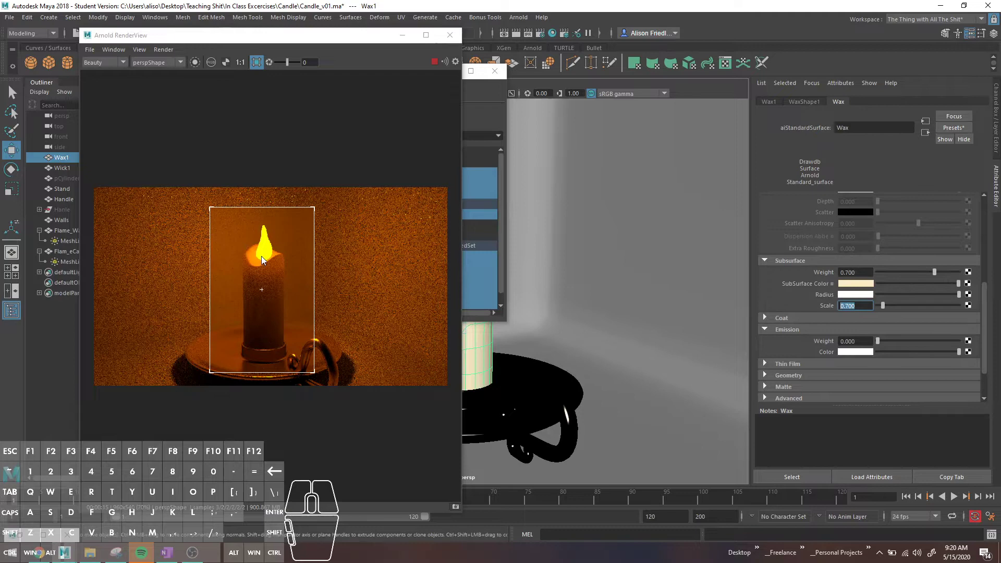
key("1")
key("Return")
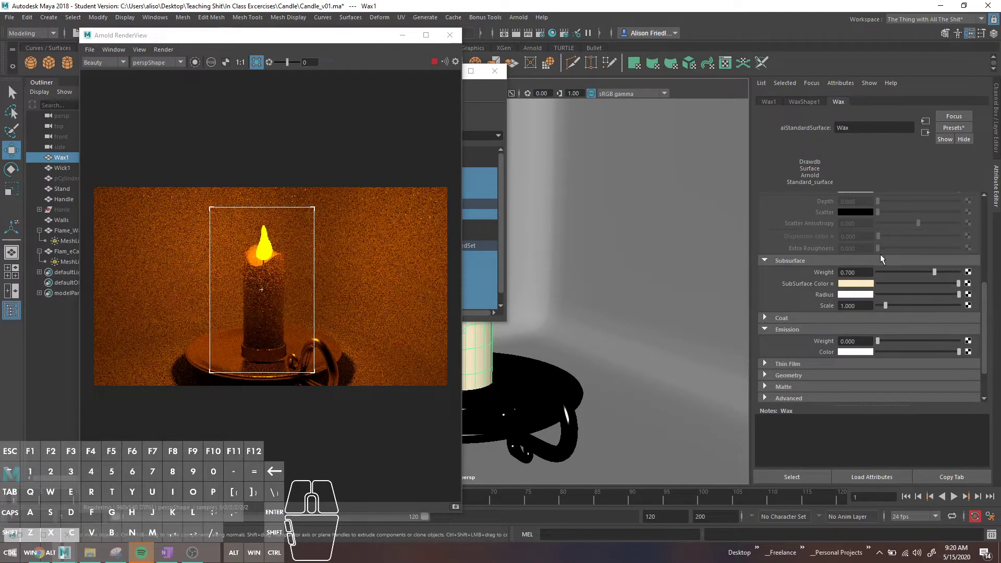
left_click(884, 259)
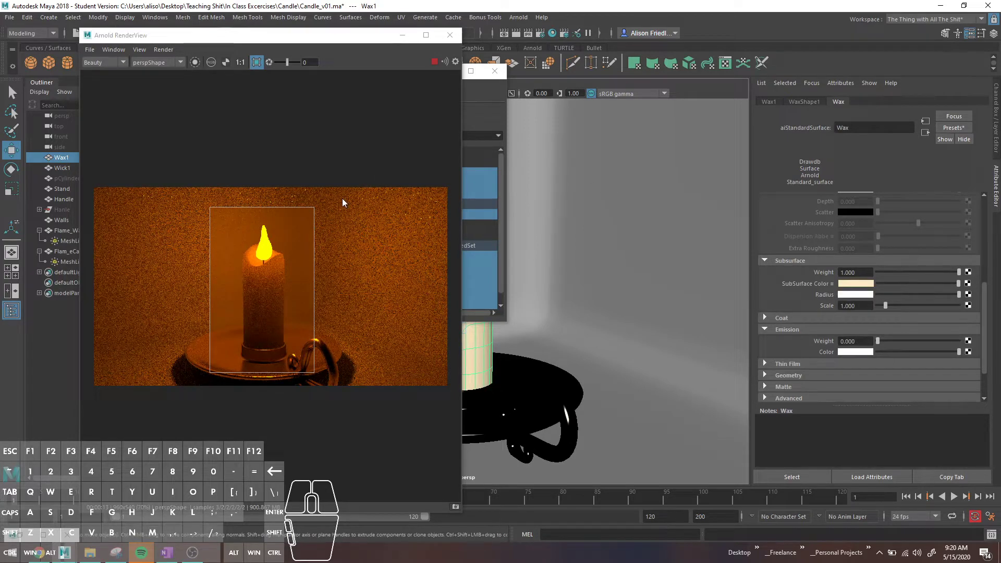
Select MeshLight_Candle and lighten its colour from orange to a pale peach.
left_click_drag(287, 45, 417, 48)
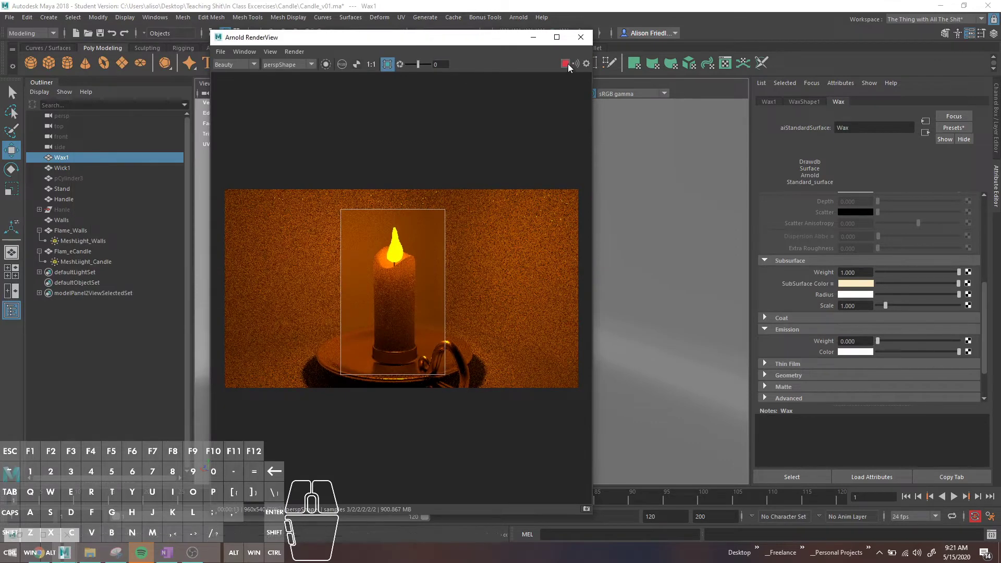
left_click(571, 67)
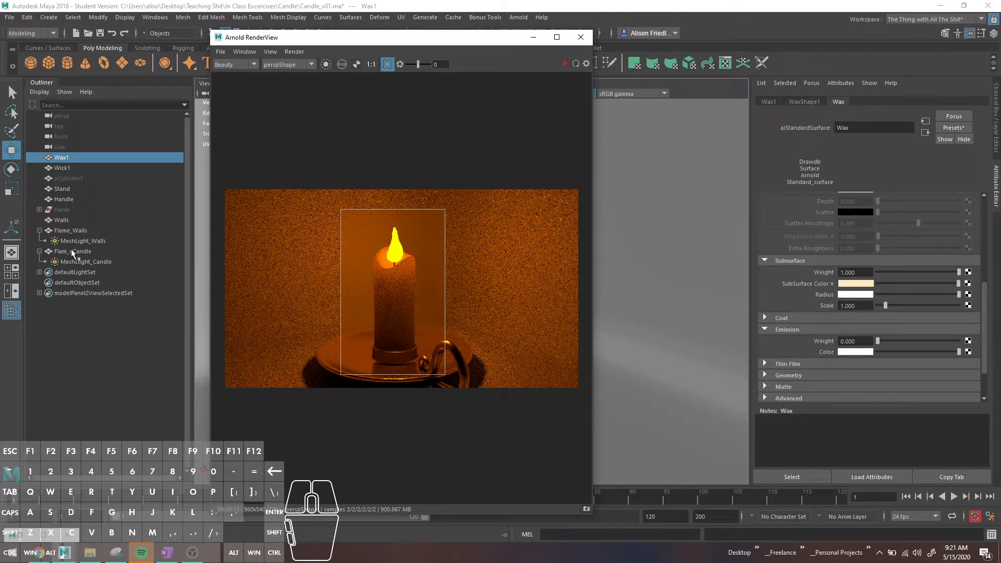
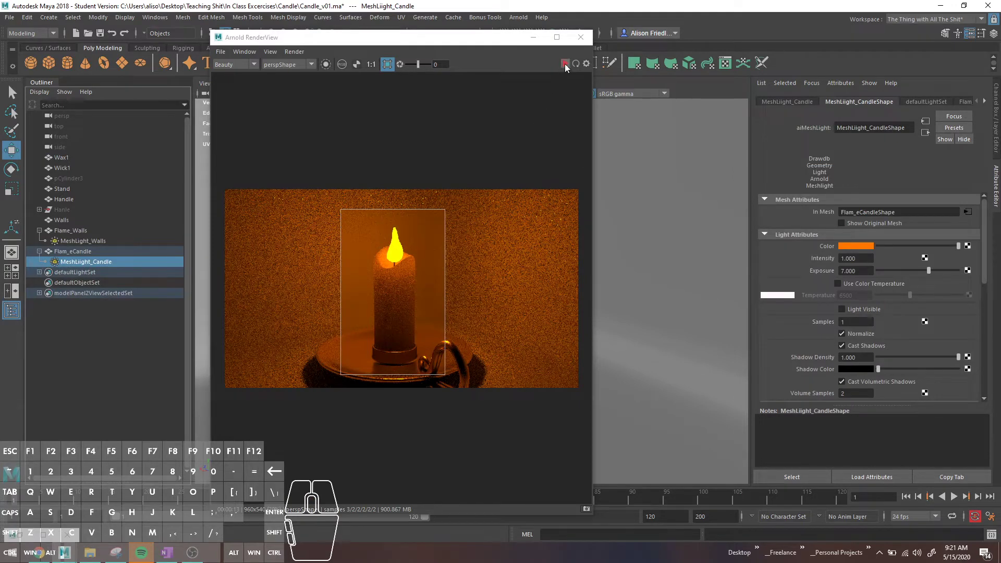
left_click(567, 67)
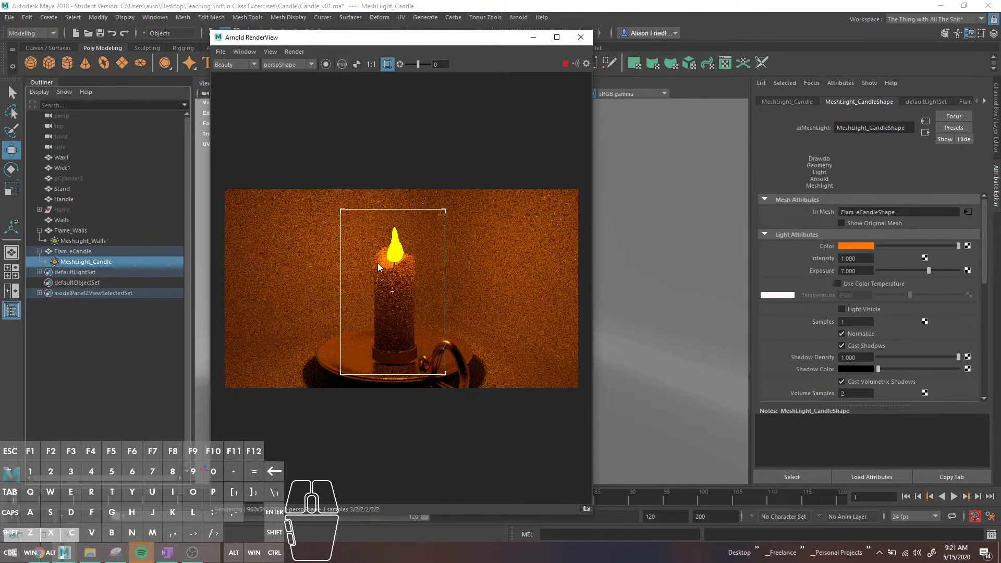
left_click(565, 69)
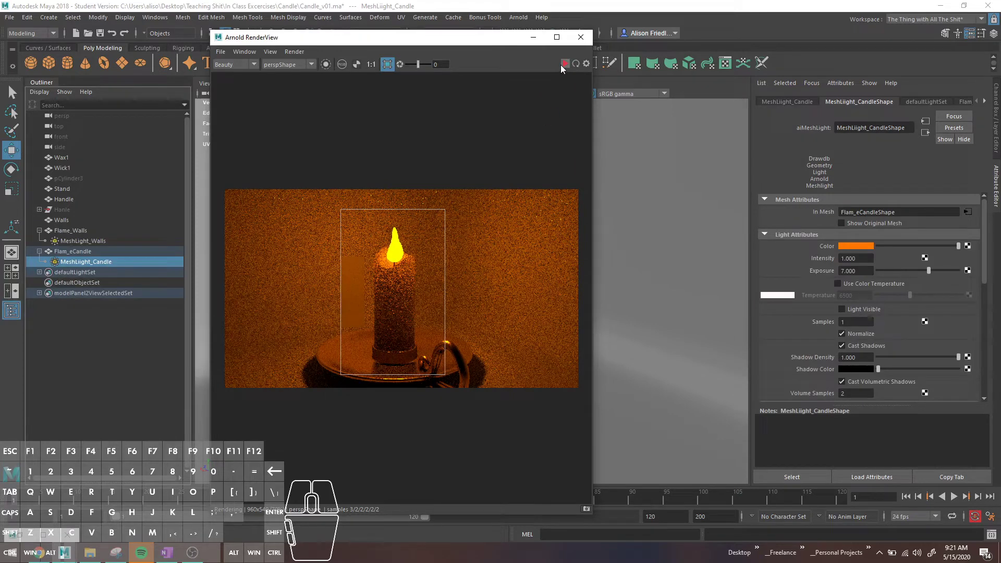
scroll("down", 3)
scroll("up", 3)
left_click(569, 66)
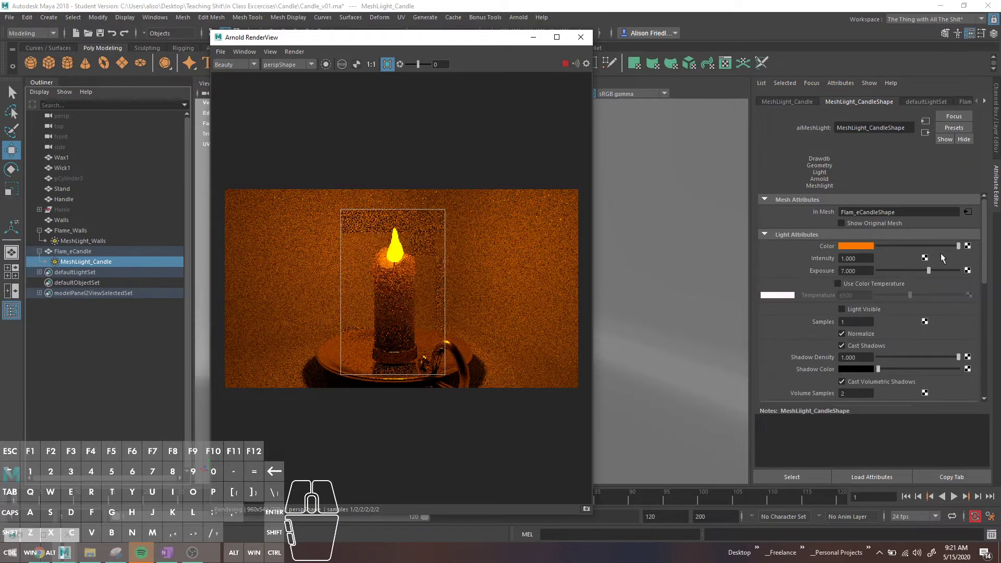
left_click(869, 250)
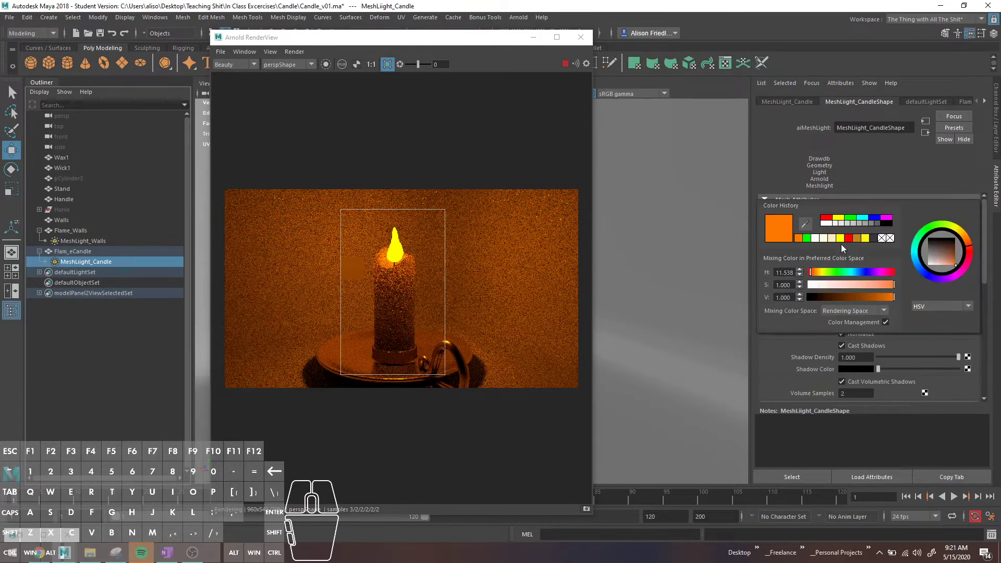
left_click_drag(878, 288, 877, 285)
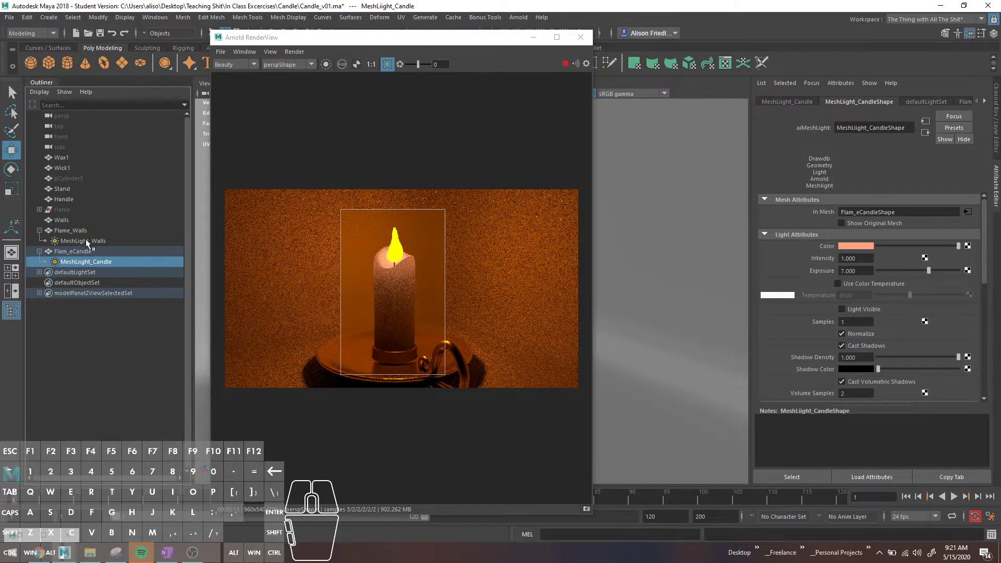
Select MeshLight_Walls, set its Exposure to 12 and turn off Light Visible.
left_click(90, 244)
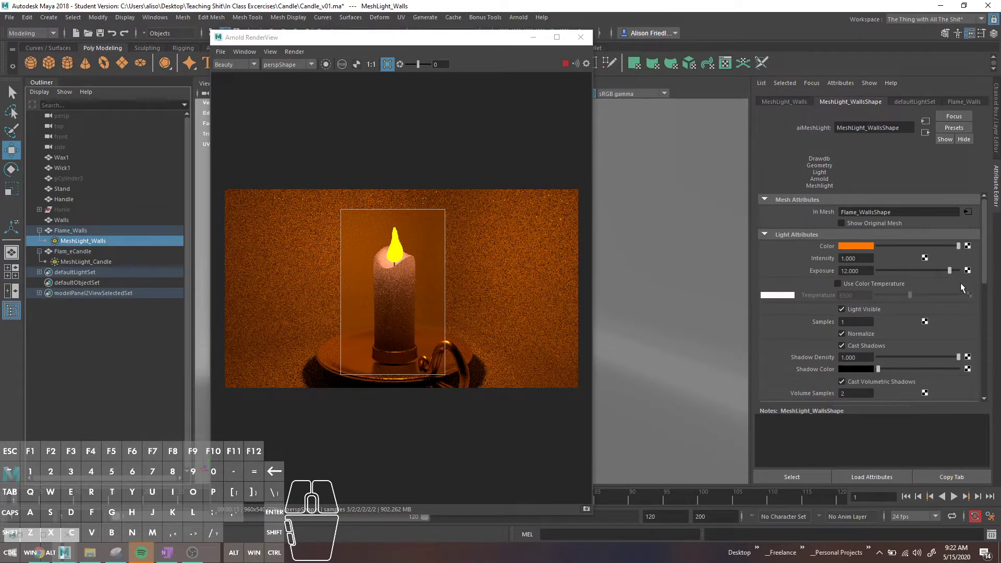
left_click_drag(951, 272, 952, 280)
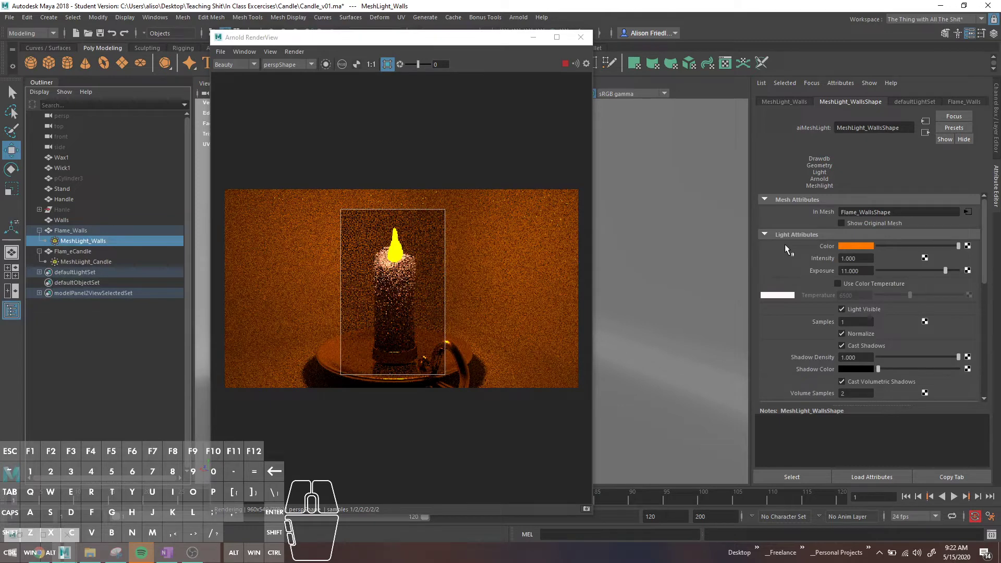
key("2")
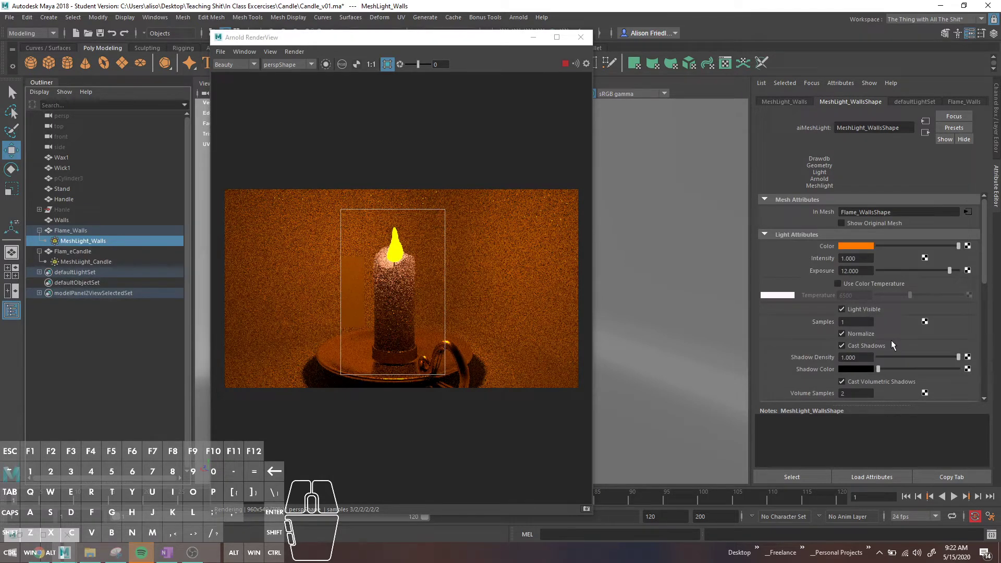
middle_click(891, 342)
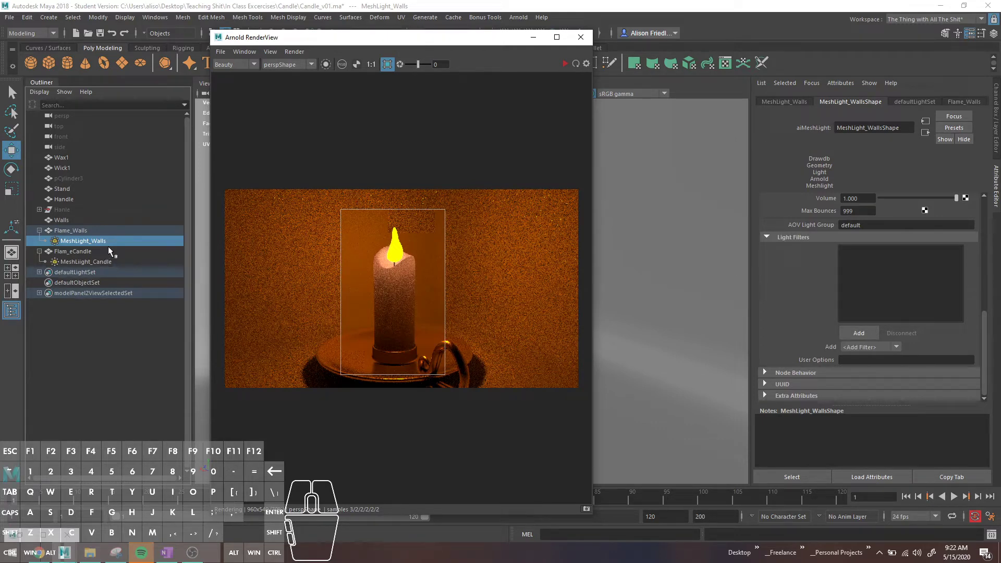
left_click(96, 236)
left_click(119, 241)
middle_click(914, 161)
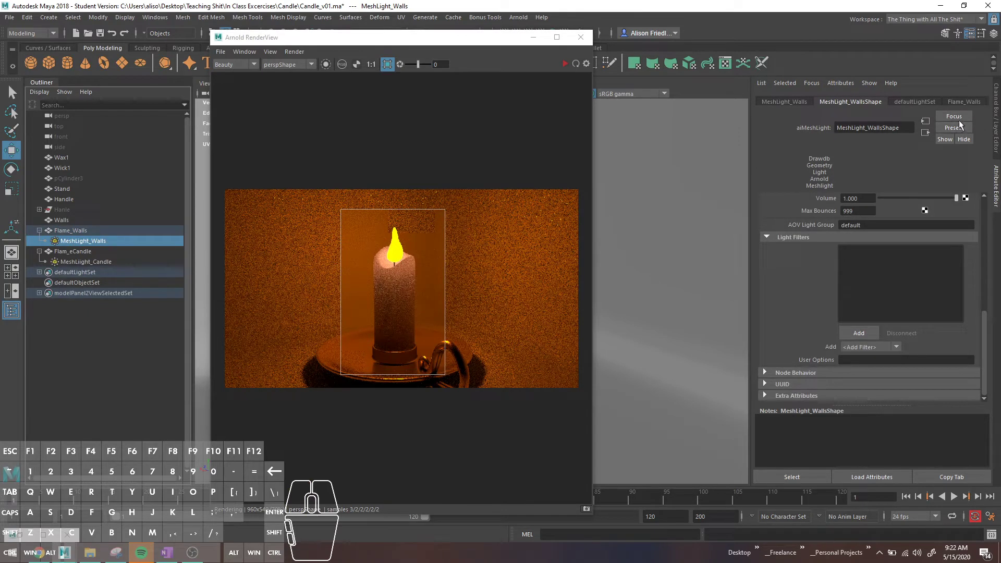
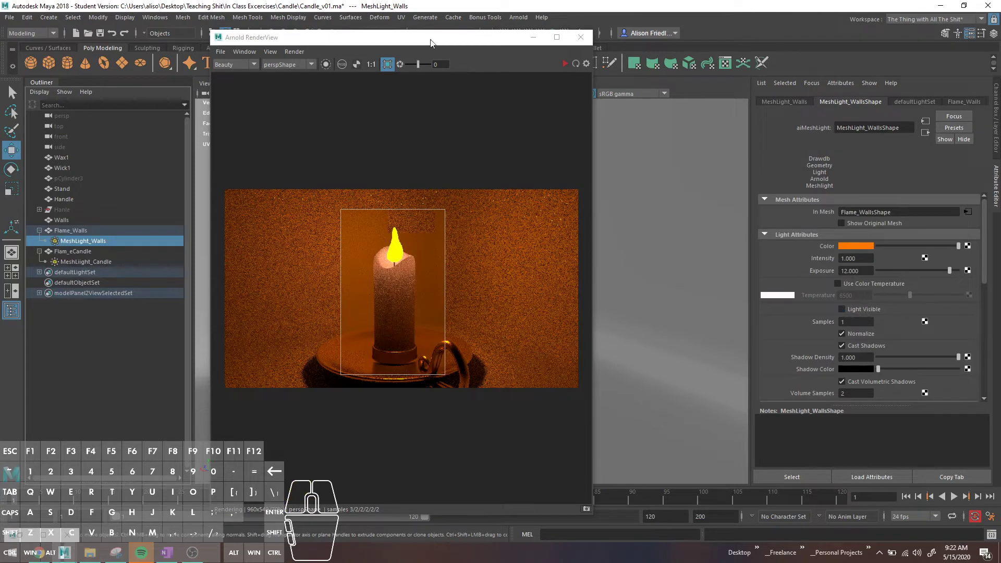
Redraw the RenderView crop region tightly around the flame and turn on Show Original Mesh.
left_click_drag(448, 377, 423, 277)
left_click_drag(341, 213, 372, 215)
left_click(564, 68)
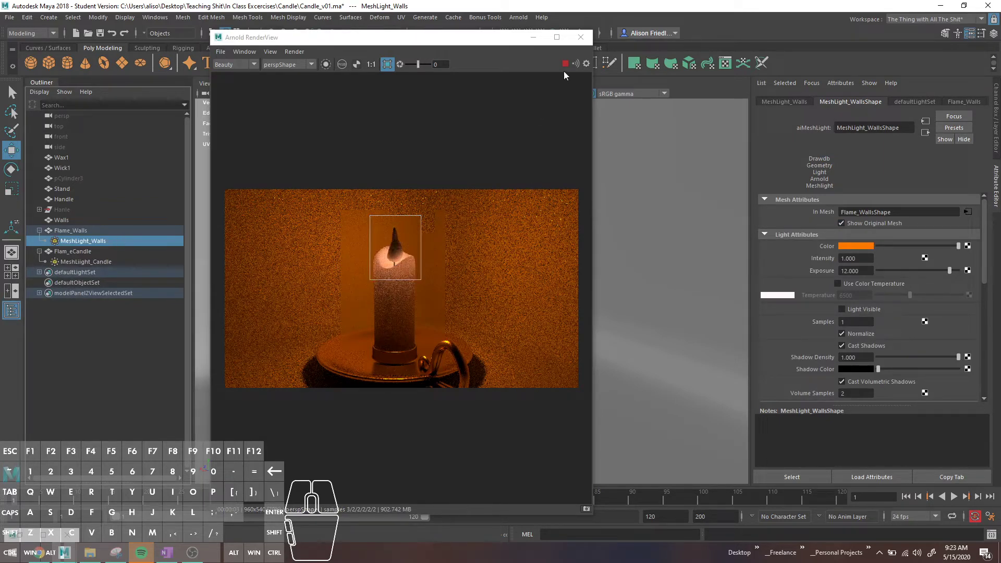
Select Flame_Walls and give its material Emission Weight 1 and Transmission Weight about 0.636.
left_click(568, 70)
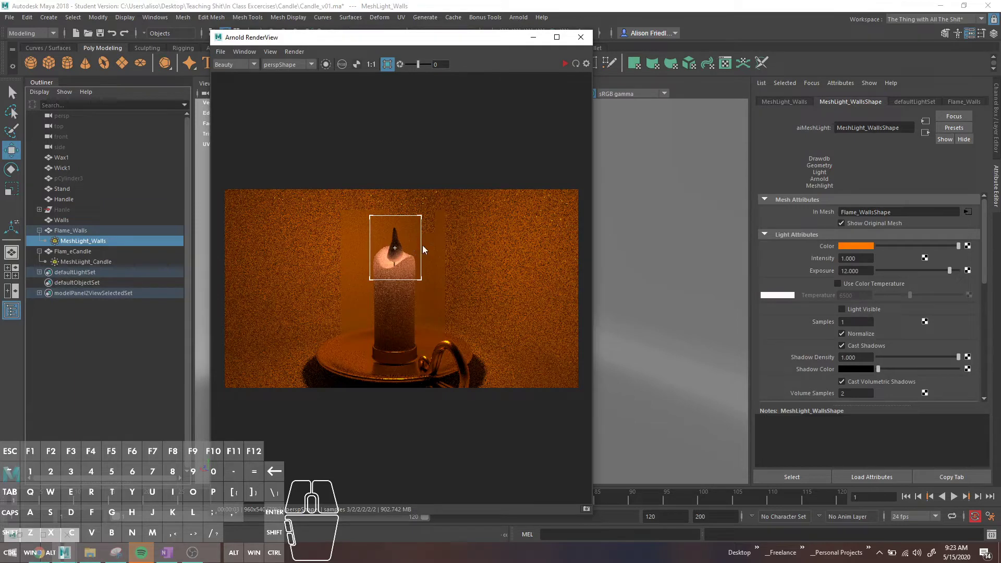
left_click(75, 239)
left_click(882, 101)
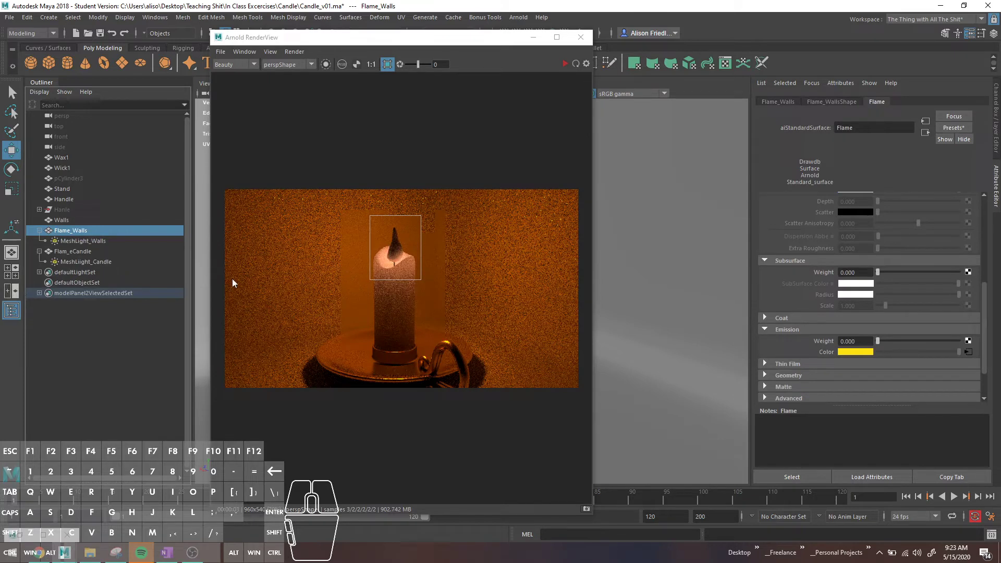
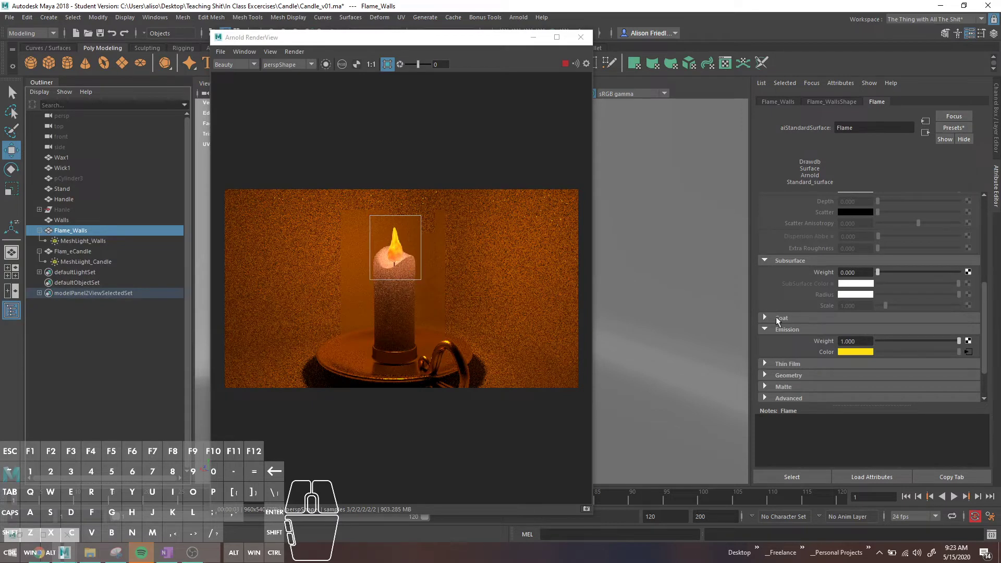
scroll("down", 3)
scroll("down", 3)
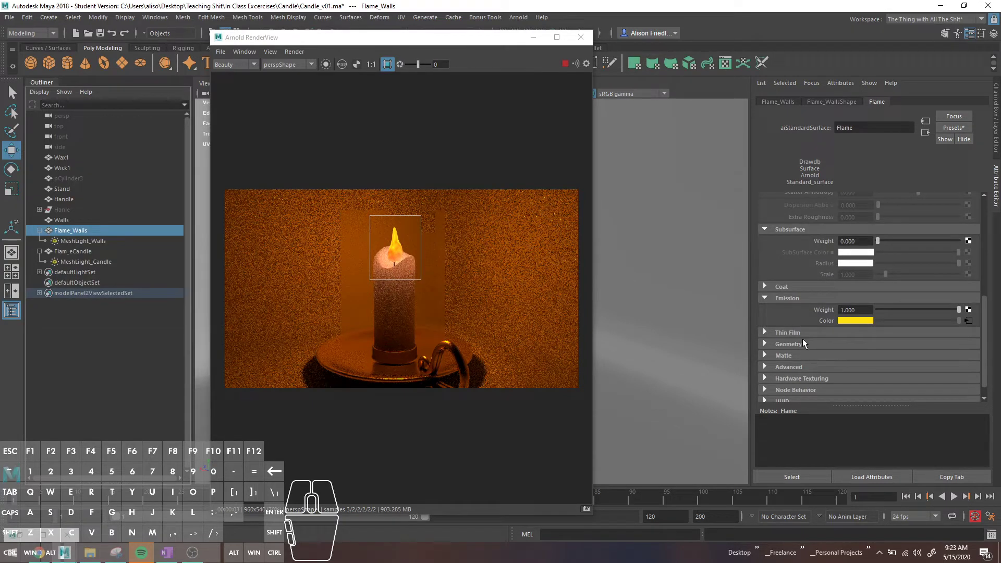
scroll("up", 3)
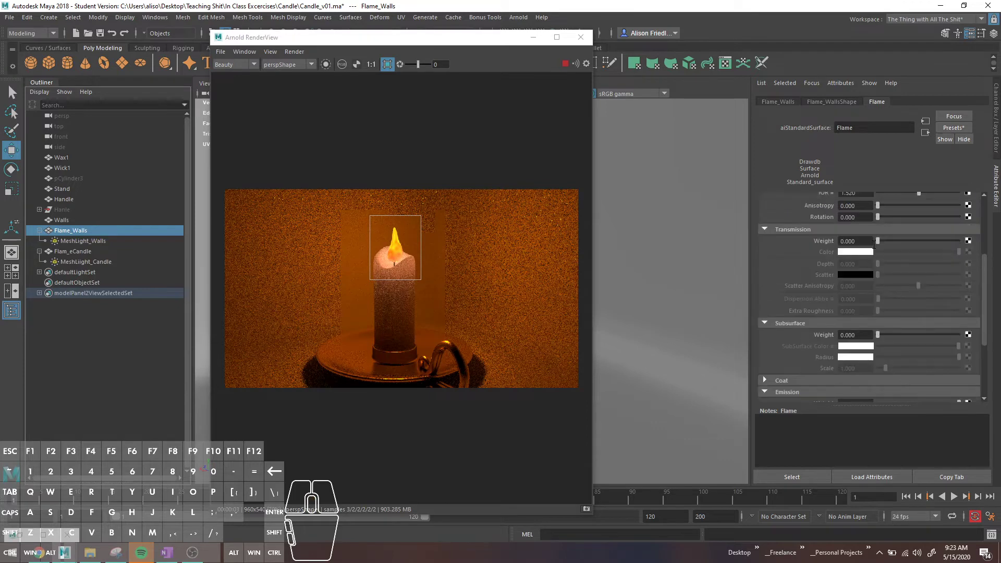
left_click_drag(884, 246, 932, 251)
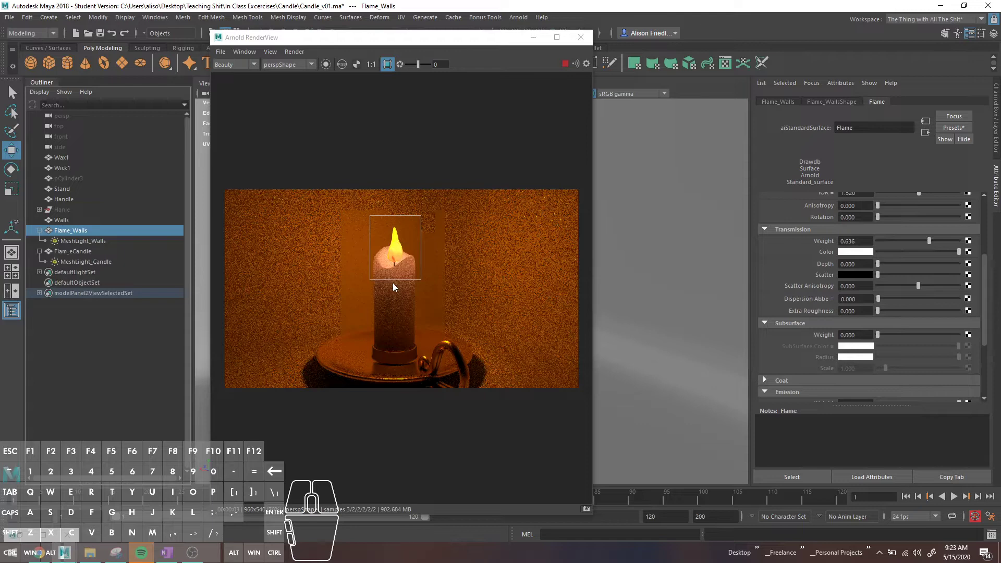
middle_click(878, 339)
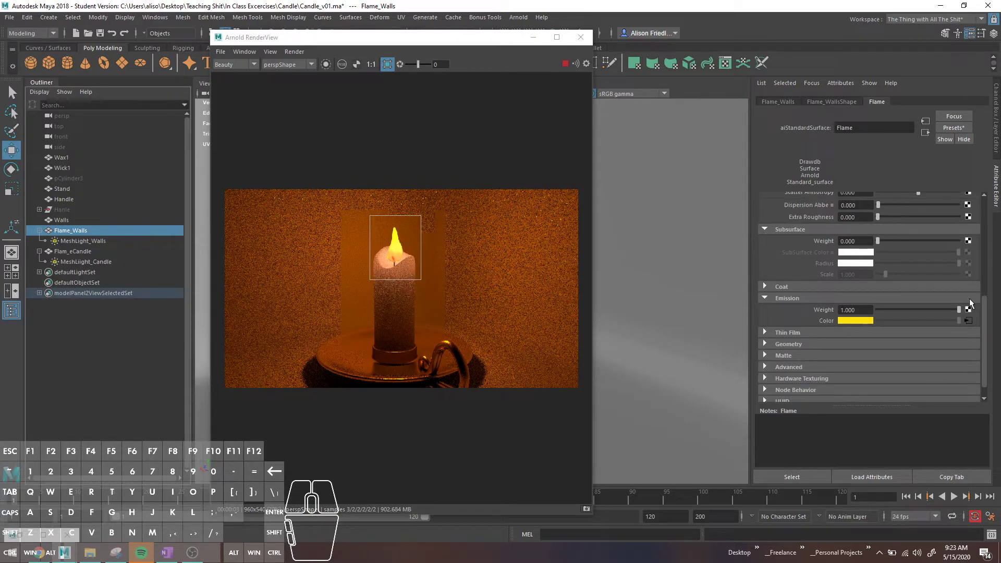
In the emission ramp2, add colour stops near the yellow end and darken them toward orange.
left_click(970, 322)
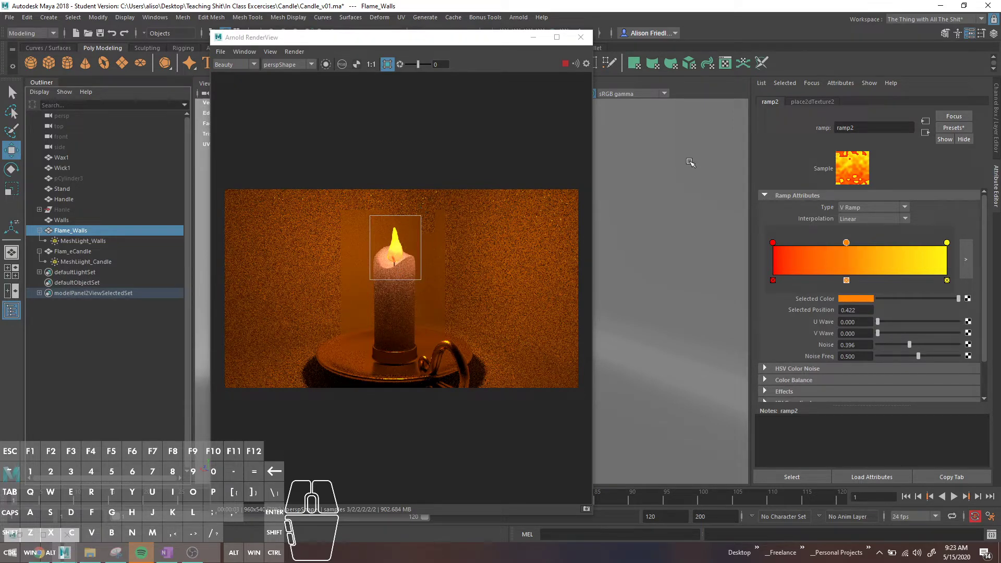
left_click(927, 140)
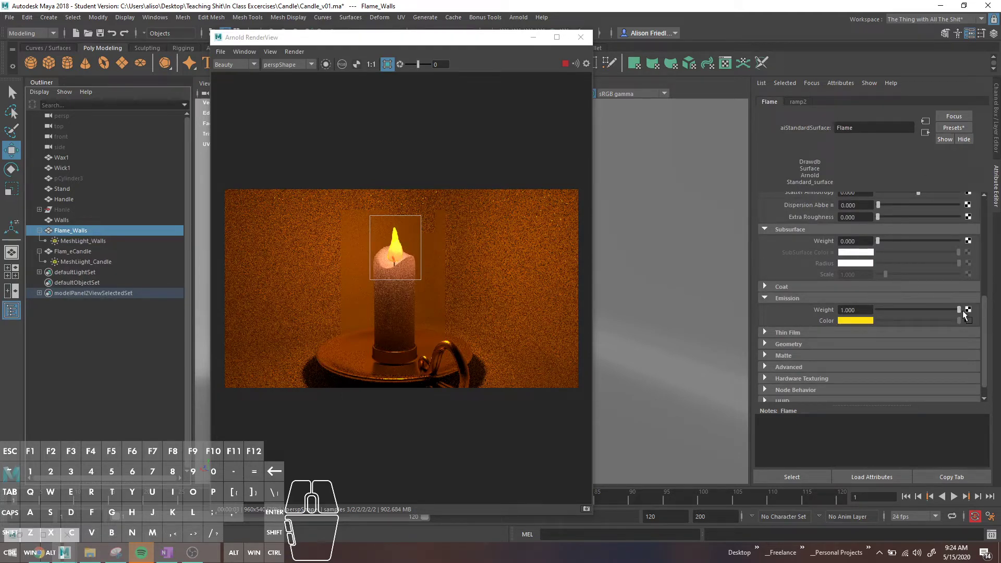
left_click(973, 322)
left_click(950, 249)
left_click_drag(961, 304, 972, 309)
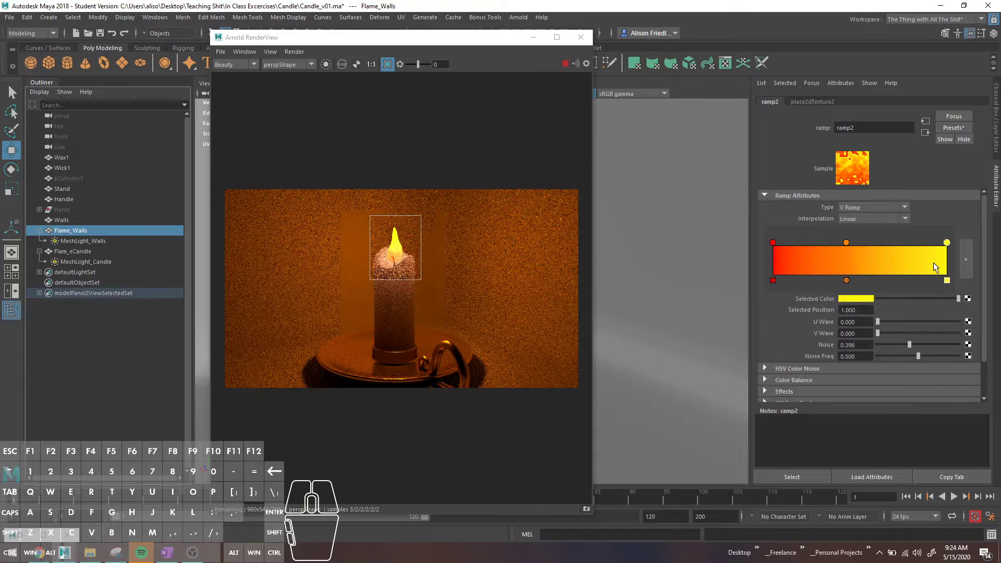
left_click(900, 262)
left_click(921, 256)
left_click(912, 255)
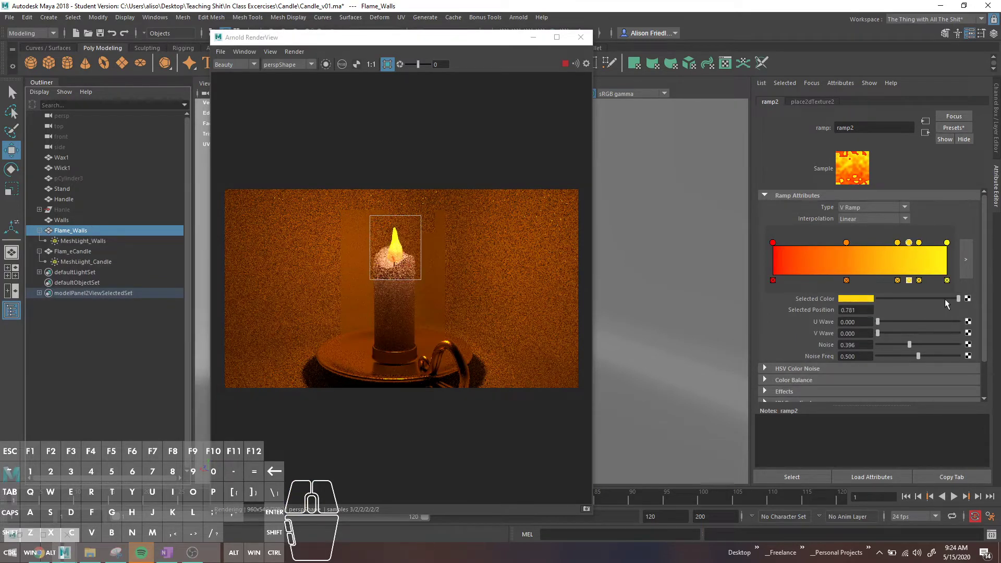
left_click_drag(958, 304, 925, 302)
left_click_drag(925, 302, 906, 301)
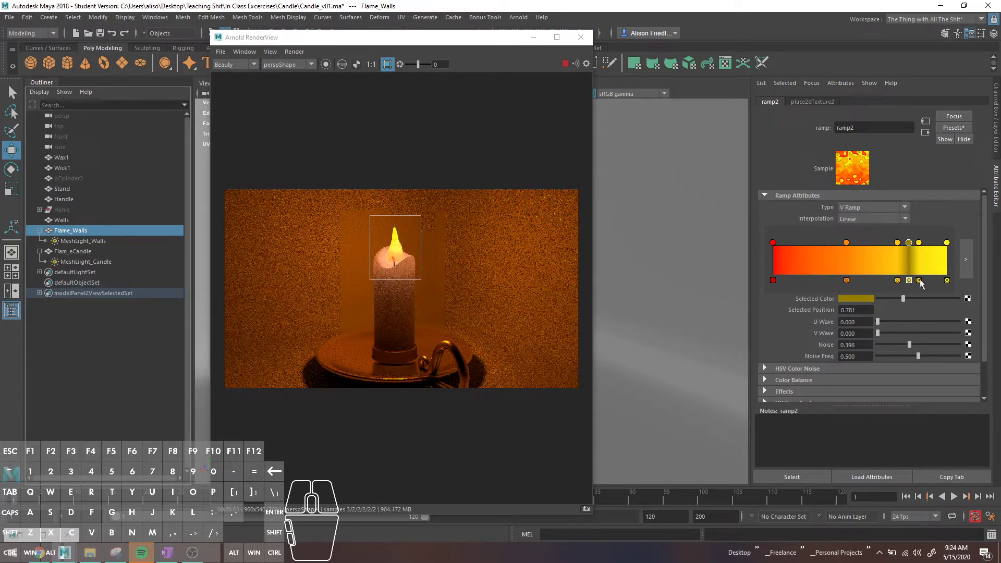
Delete the extra ramp stops, keeping red, orange and yellow, and enlarge the crop region over the candle.
left_click(923, 285)
left_click(910, 285)
left_click(899, 283)
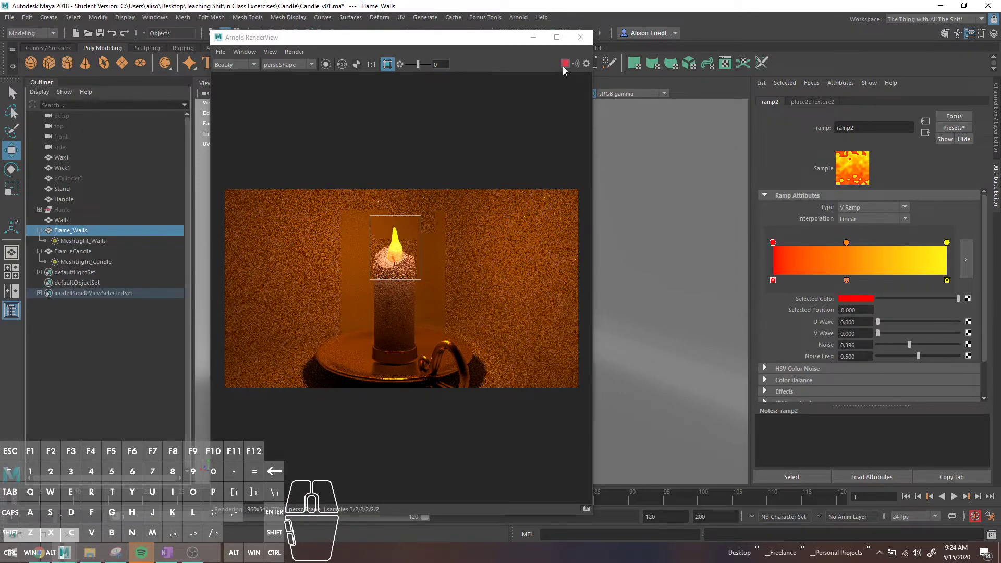
left_click_drag(421, 280, 423, 345)
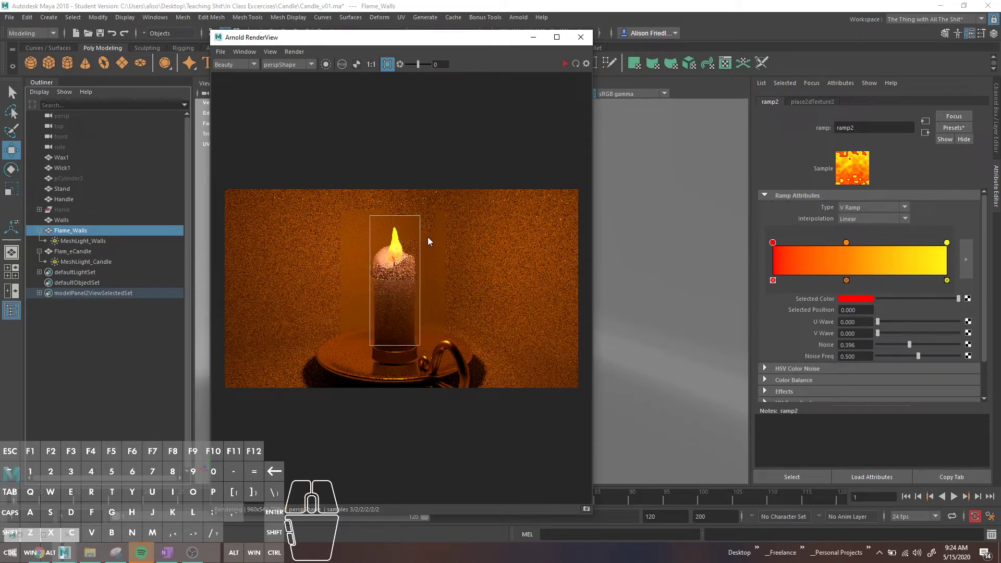
Reshape the RenderView crop region so it covers the whole candle and flame.
left_click_drag(420, 220, 450, 211)
left_click_drag(422, 219, 463, 202)
left_click_drag(463, 206, 420, 228)
left_click_drag(418, 346, 426, 357)
left_click(422, 233)
left_click(419, 233)
left_click(371, 233)
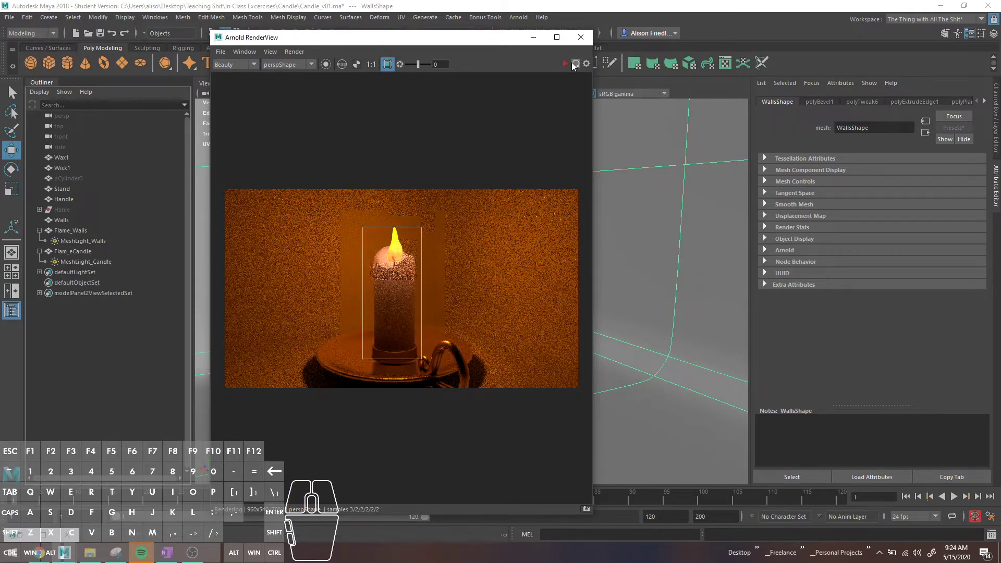
Let the progressive Arnold render of the candle run, then stop it.
left_click(301, 56)
left_click(330, 105)
left_click(567, 70)
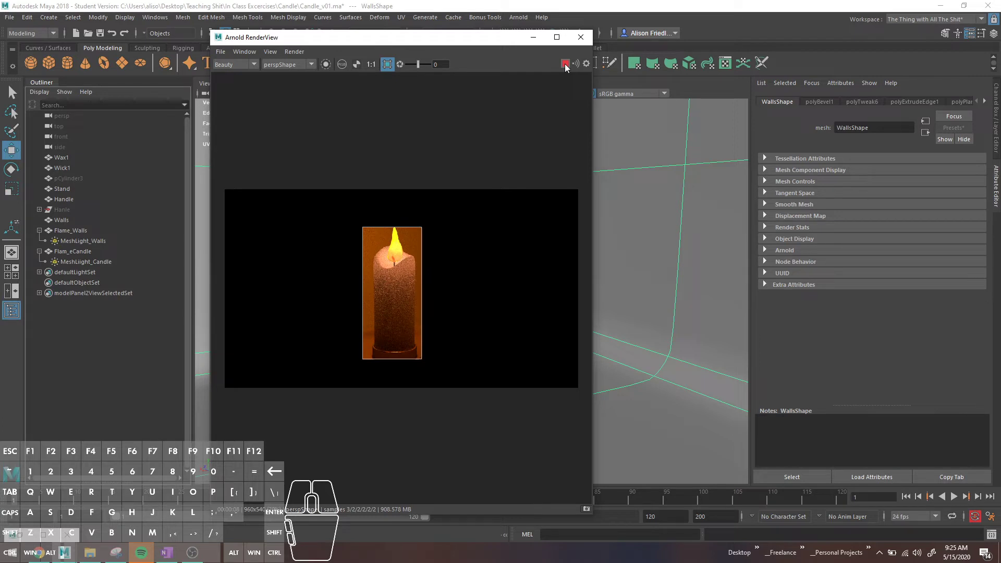
left_click(568, 68)
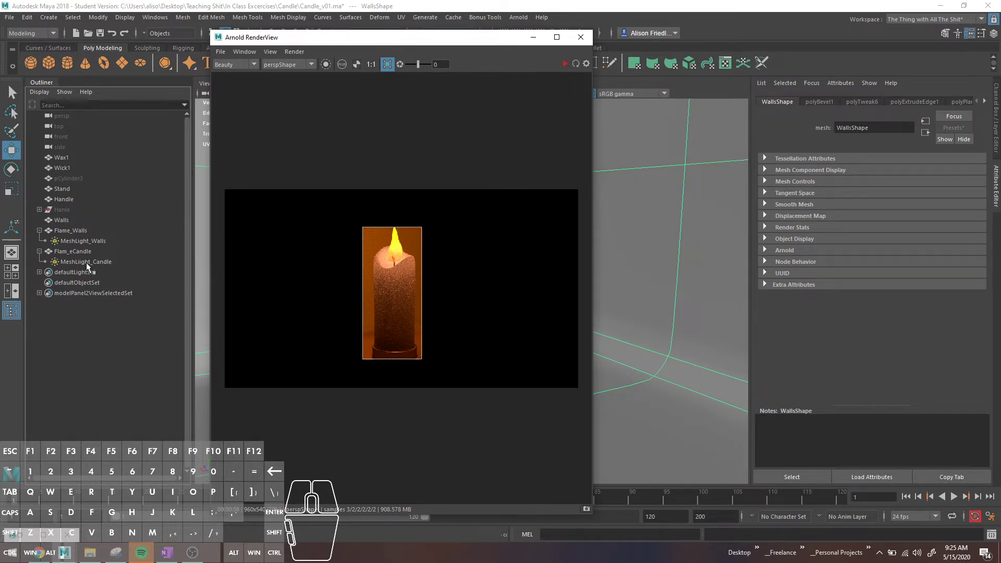
Test MeshLight_Candle Samples at 2, restore 1 and re-render, then move RenderView left.
left_click(90, 266)
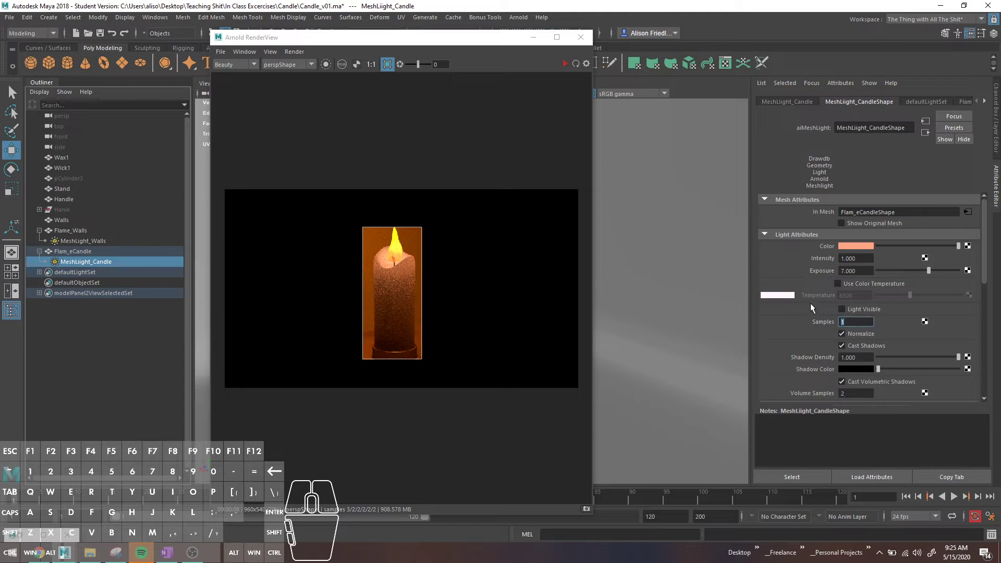
key("2")
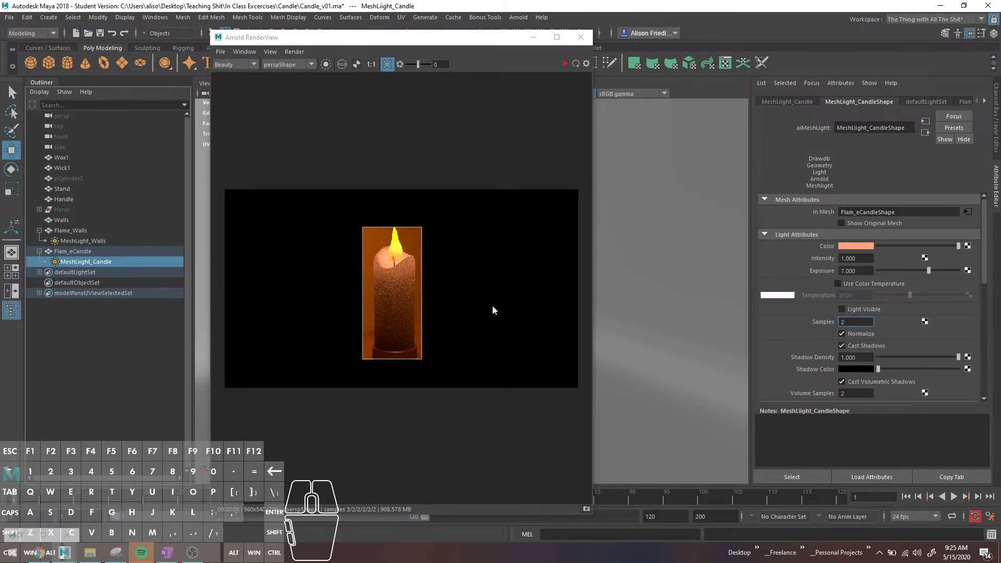
left_click(568, 65)
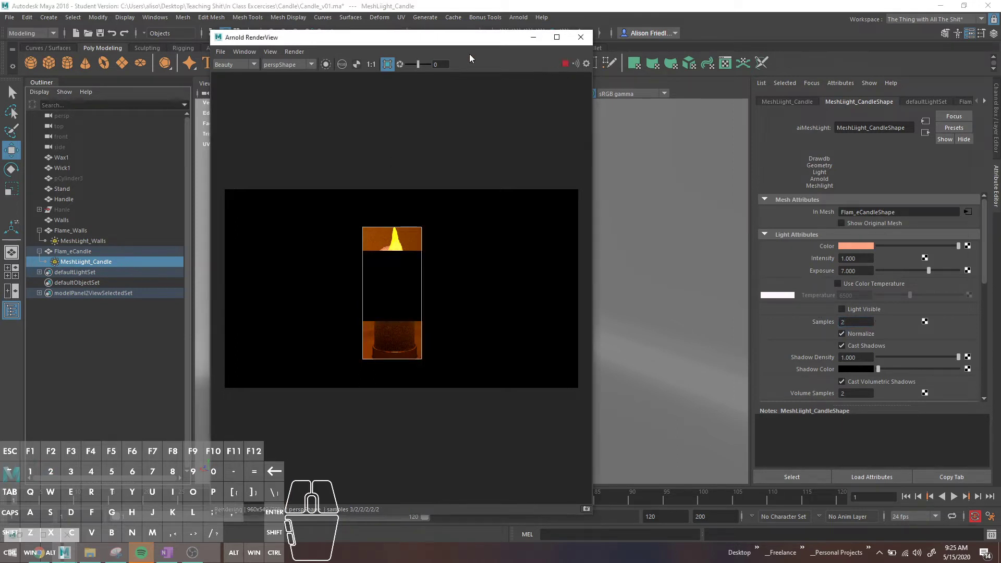
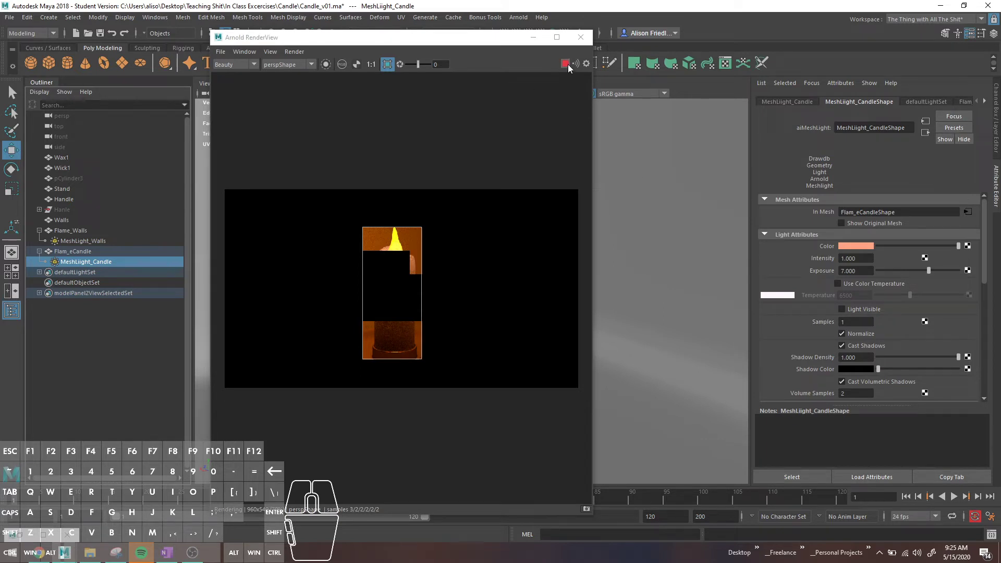
left_click(570, 67)
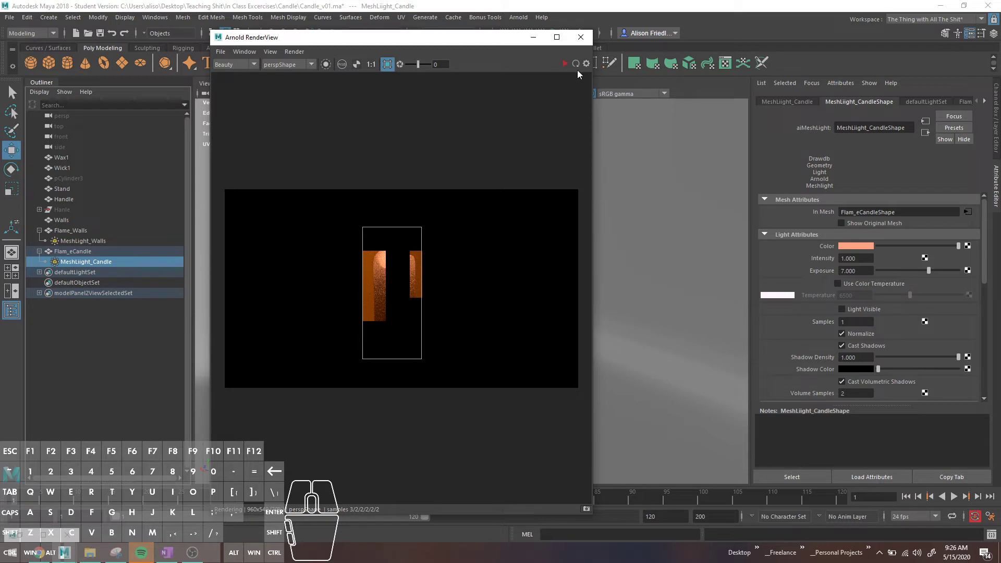
left_click_drag(501, 41, 354, 45)
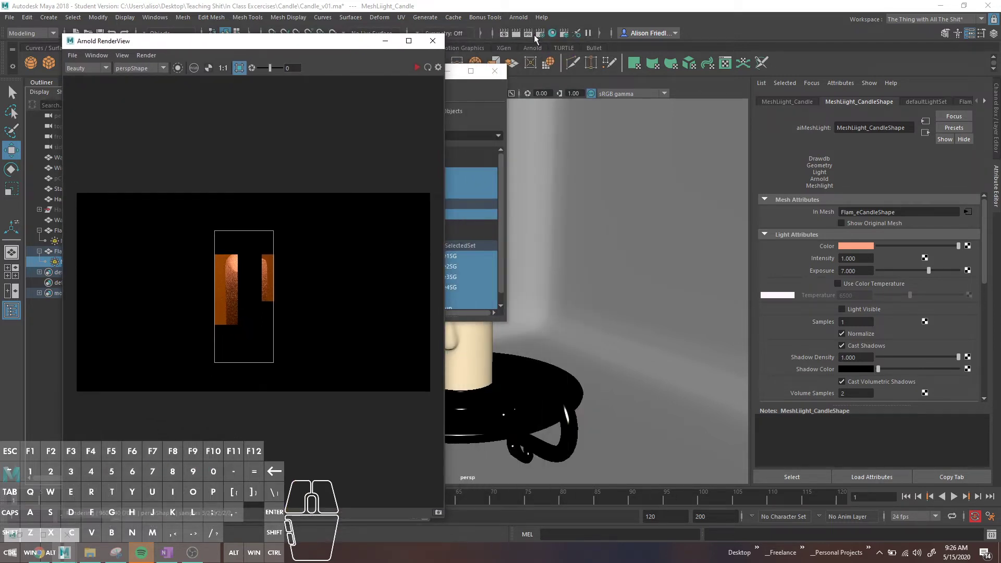
In Arnold Render Settings raise SSS samples to 6, re-render the candle, and close the settings.
left_click(541, 40)
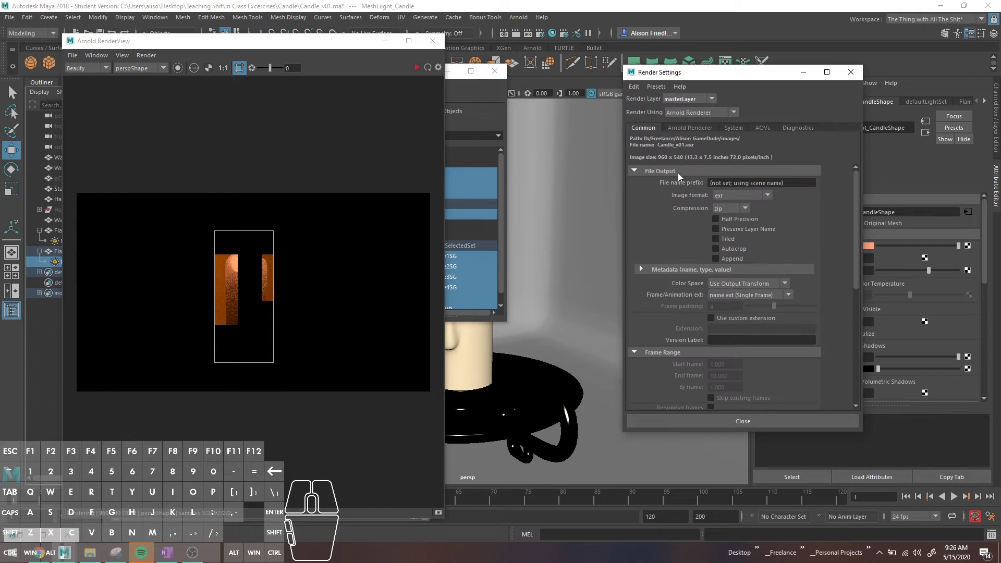
left_click(682, 129)
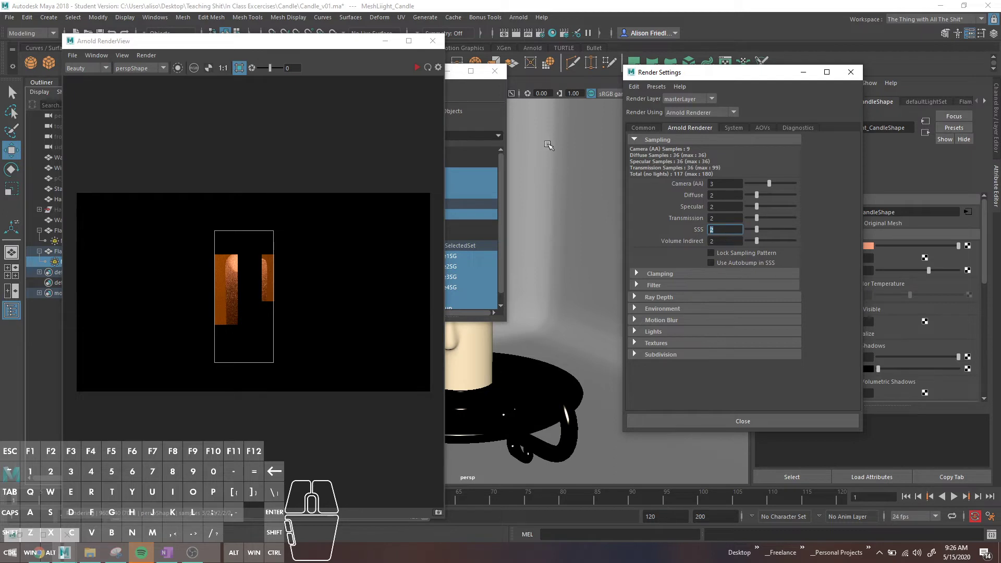
key("4")
key("Return")
left_click(422, 72)
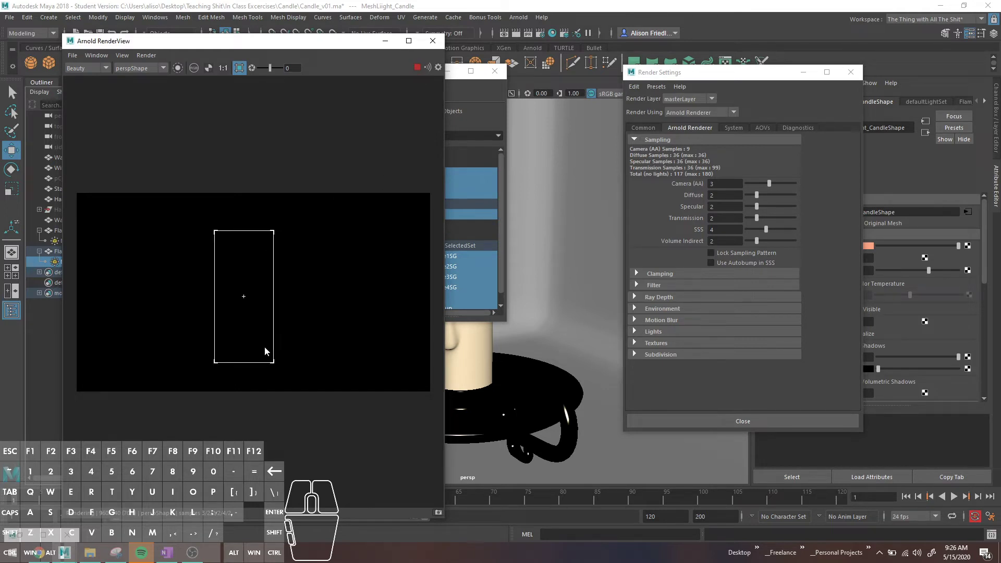
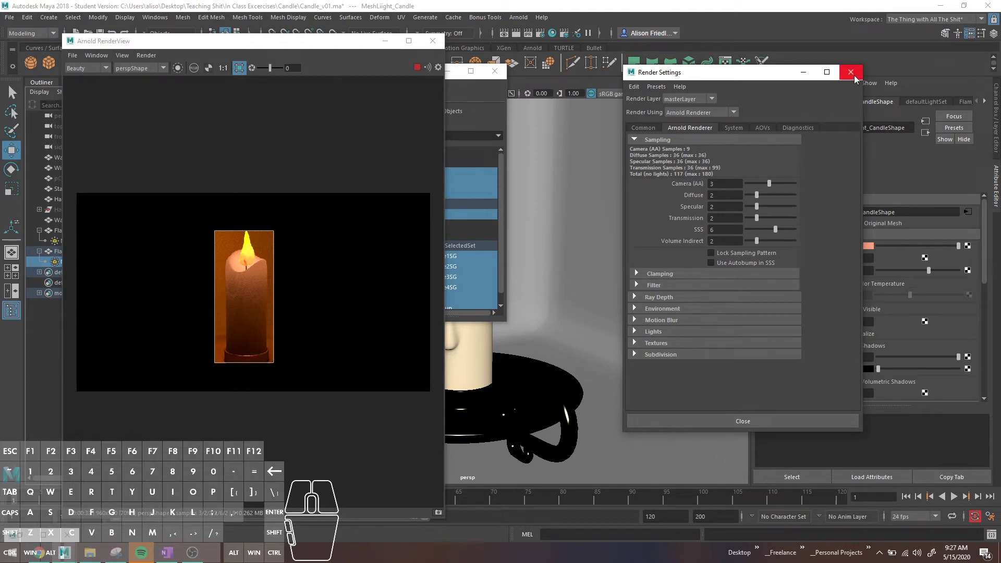
left_click(858, 80)
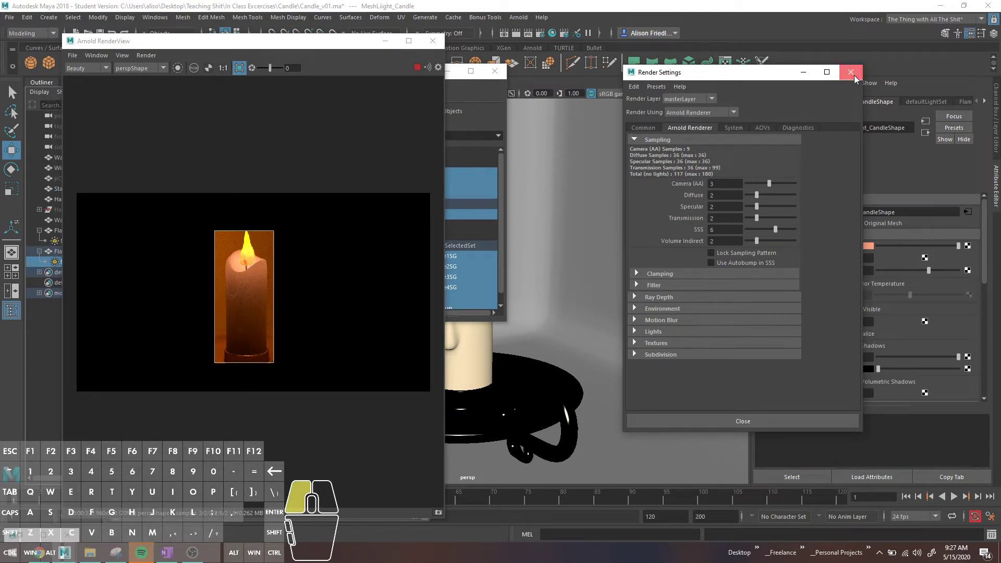
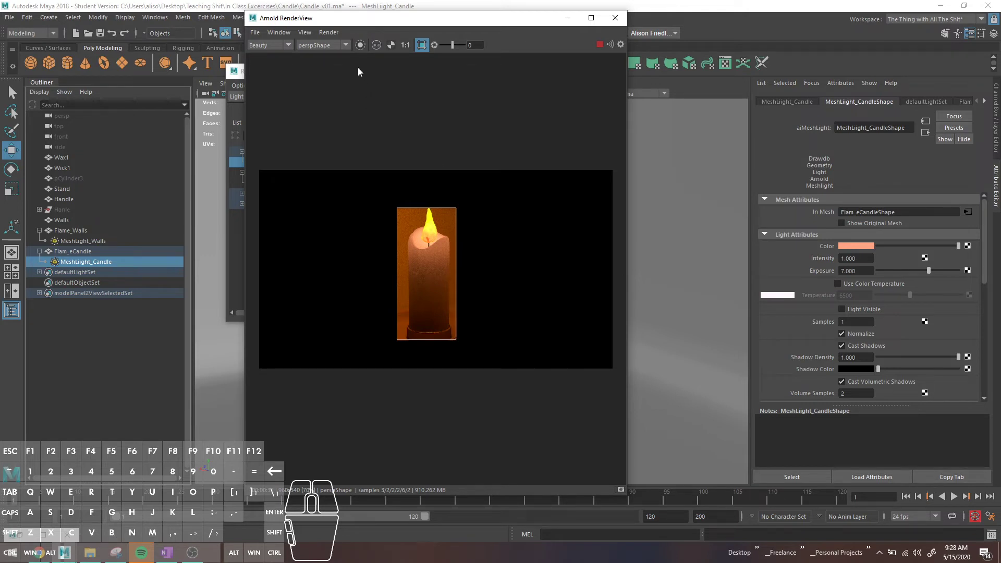
Draw a render region across the candle base and render only that region.
left_click_drag(330, 278, 572, 364)
left_click(430, 44)
left_click(427, 47)
left_click_drag(299, 273, 550, 351)
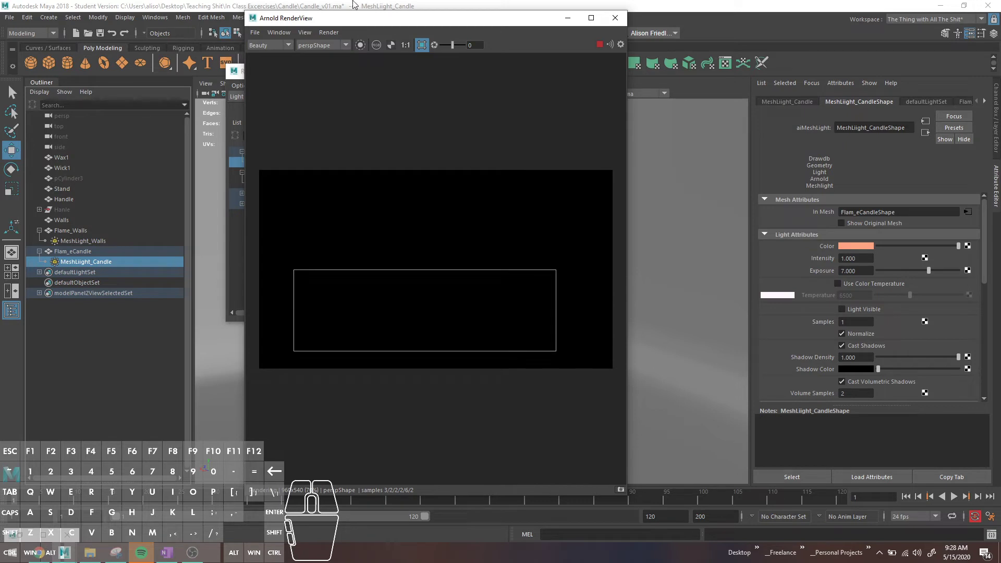
left_click(334, 33)
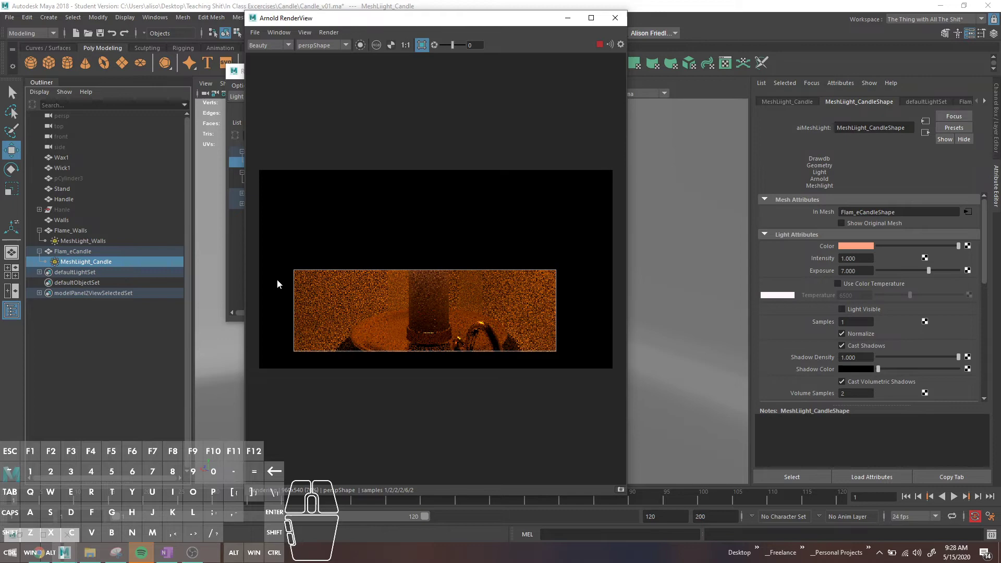
Zoom into the stand's shadow and render a new region drawn over it.
left_click_drag(280, 283, 628, 225)
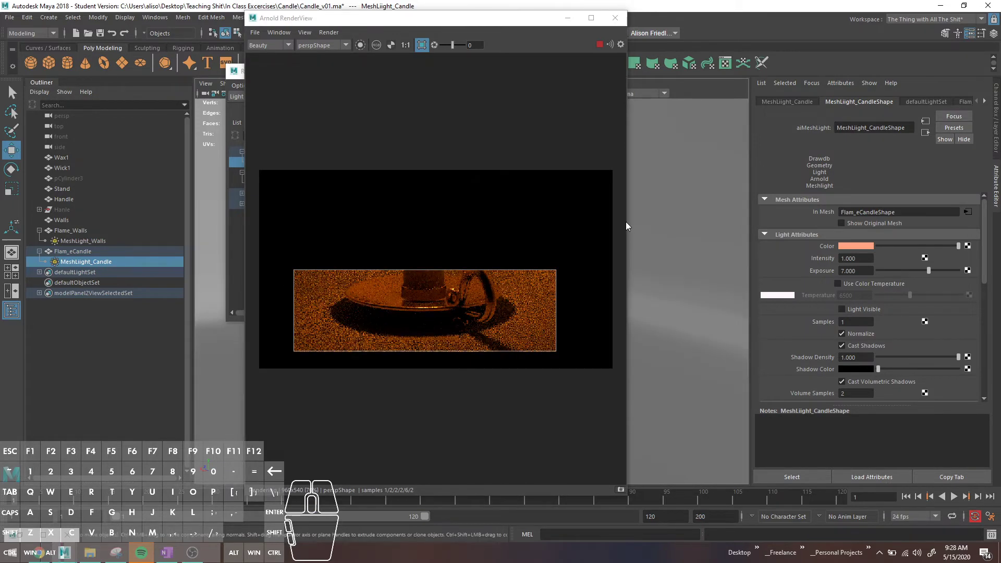
left_click(505, 293)
left_click_drag(471, 324, 292, 332)
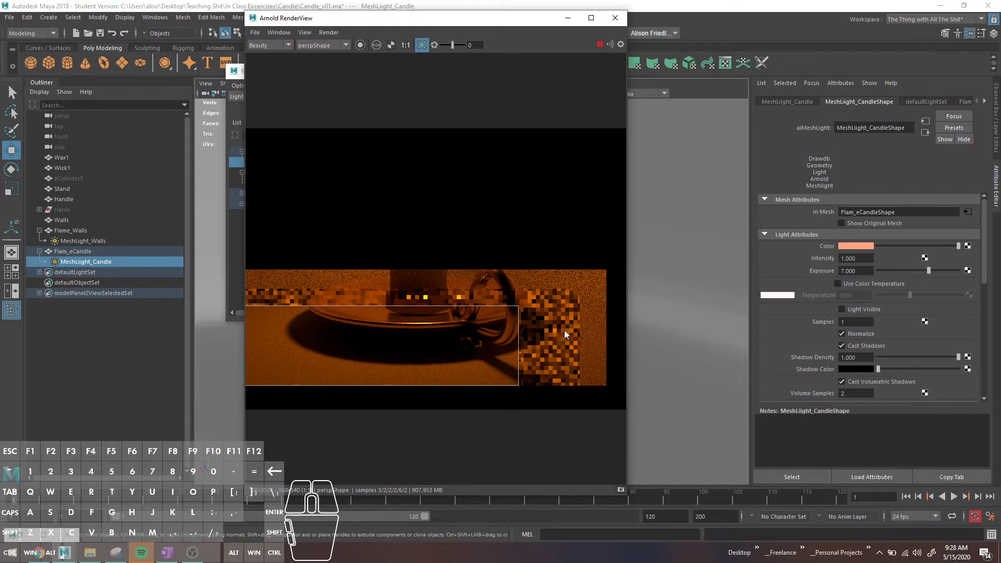
scroll("up", 3)
left_click_drag(445, 377, 532, 253)
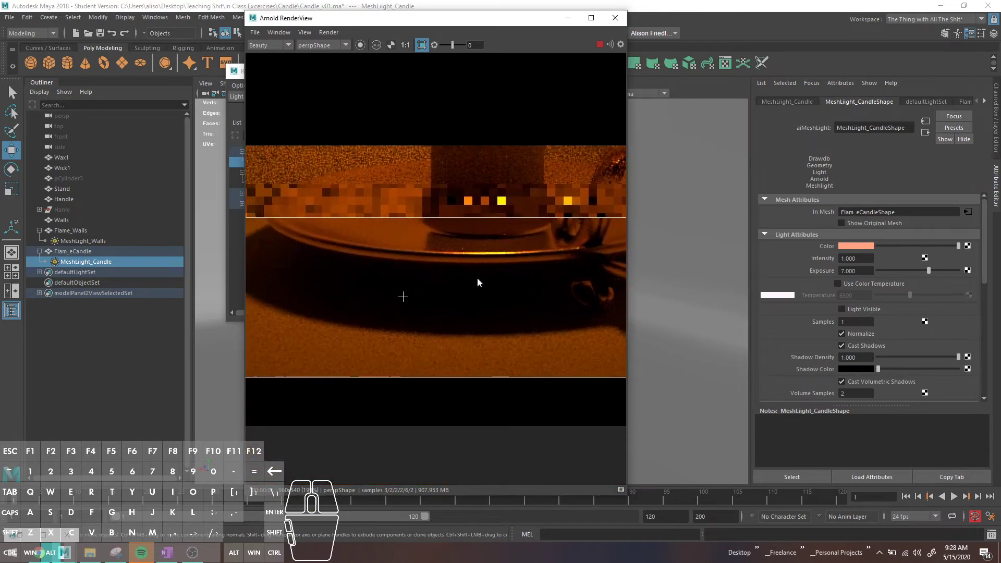
left_click_drag(323, 325, 499, 273)
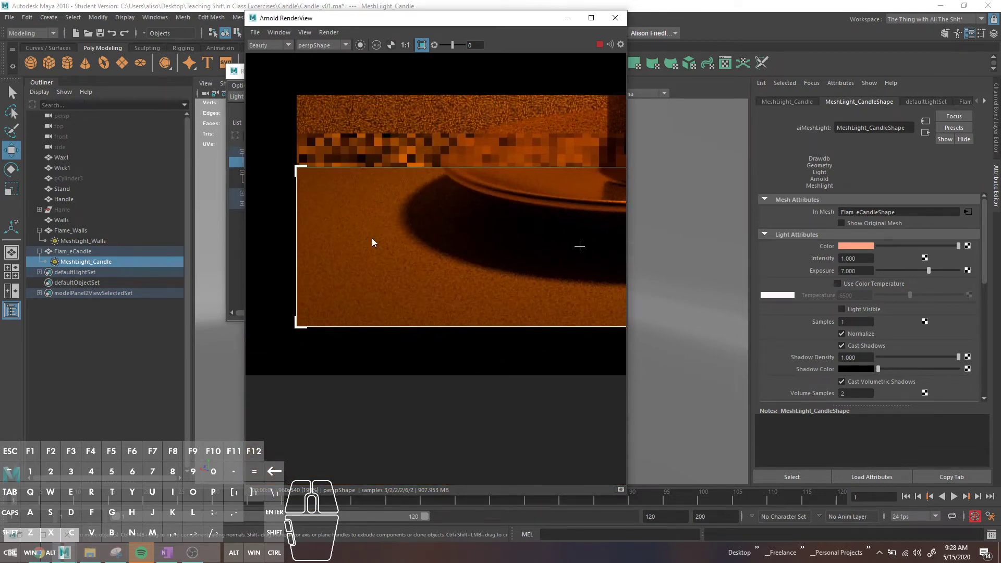
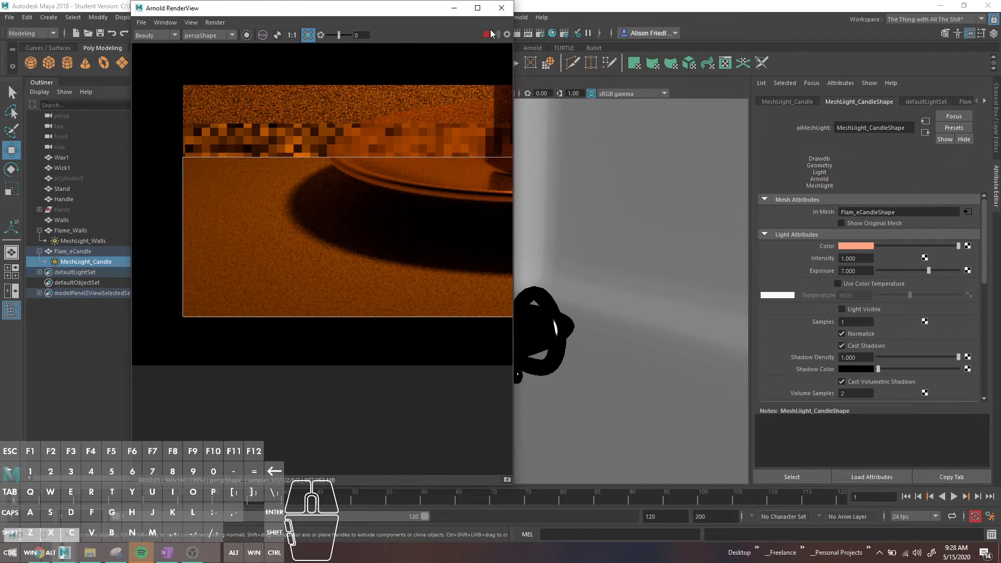
left_click(490, 37)
Test Arnold Diffuse samples at 6 on the shadow region, then set them back to 2.
left_click(541, 41)
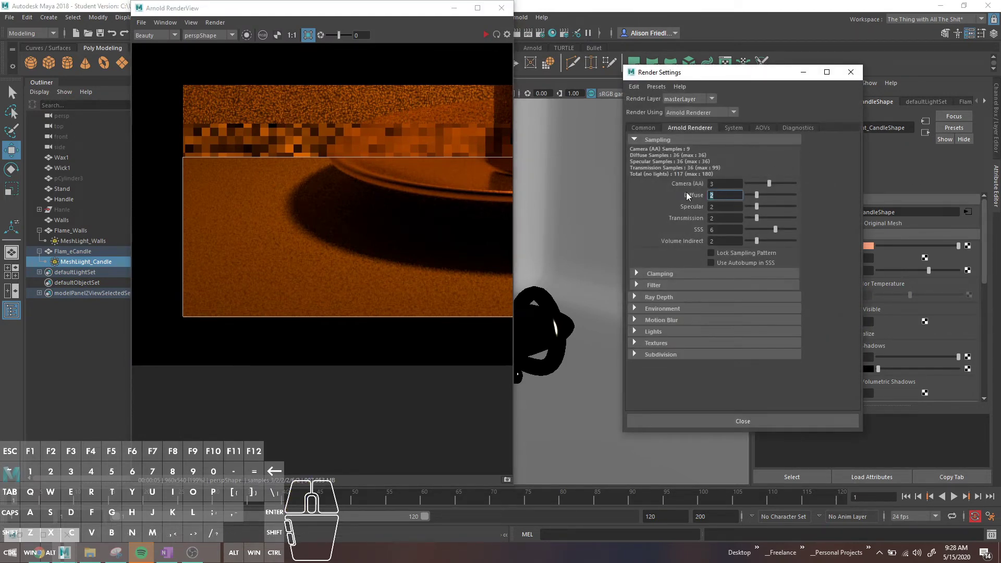
key("6")
left_click(490, 39)
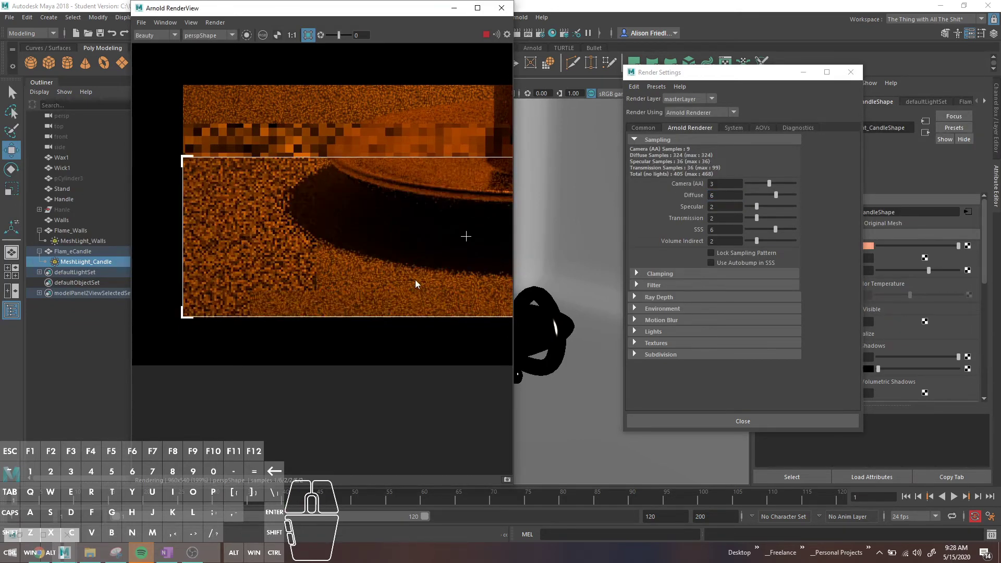
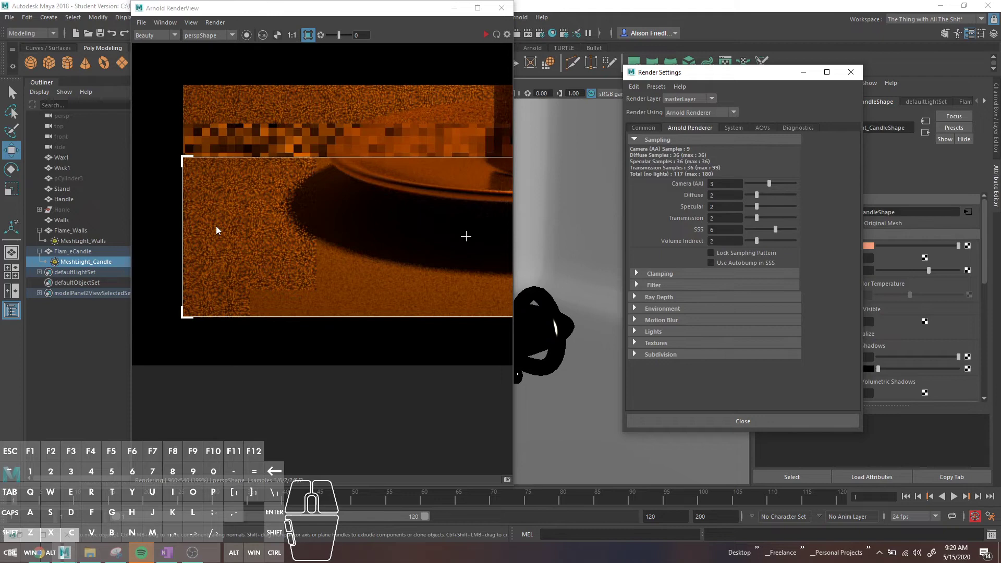
left_click(122, 251)
left_click(117, 249)
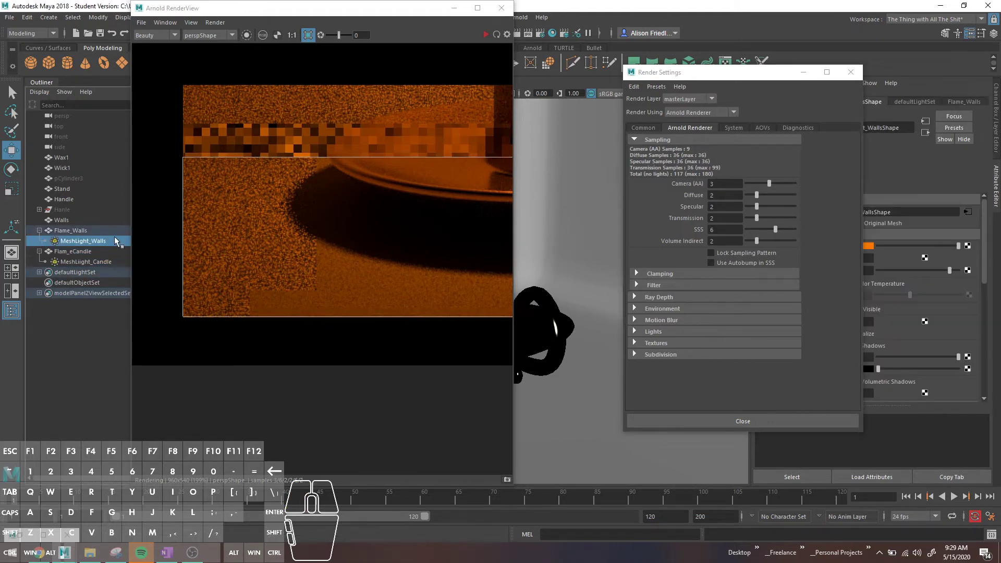
Set MeshLight_Walls Samples to 2, re-render the shadow, then raise Samples to 3.
left_click(853, 81)
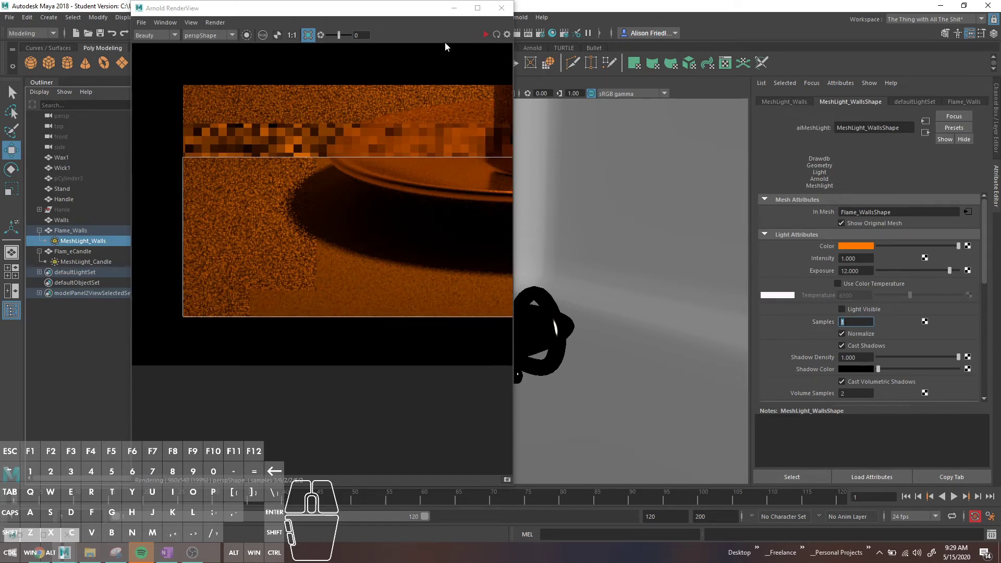
key("2")
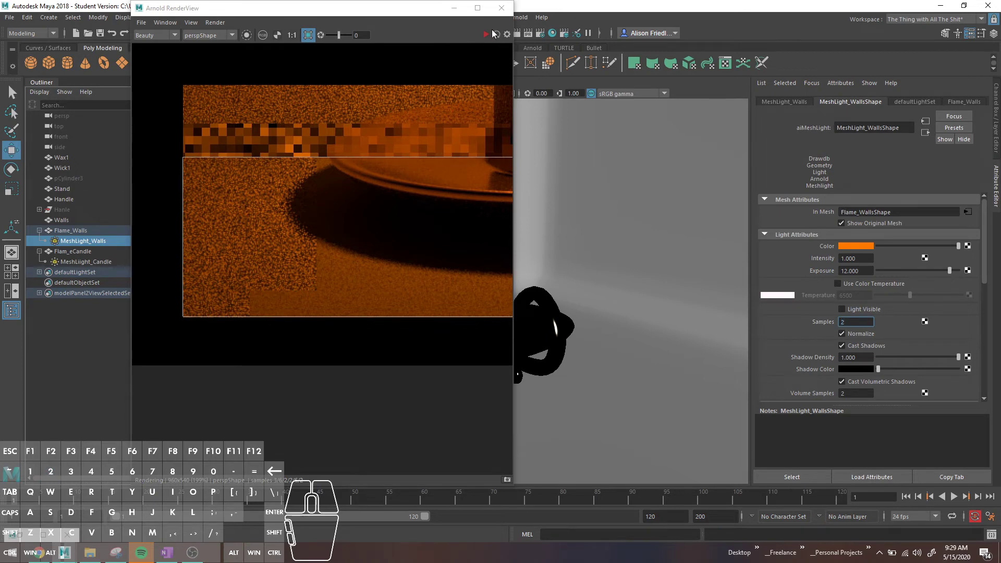
left_click(489, 37)
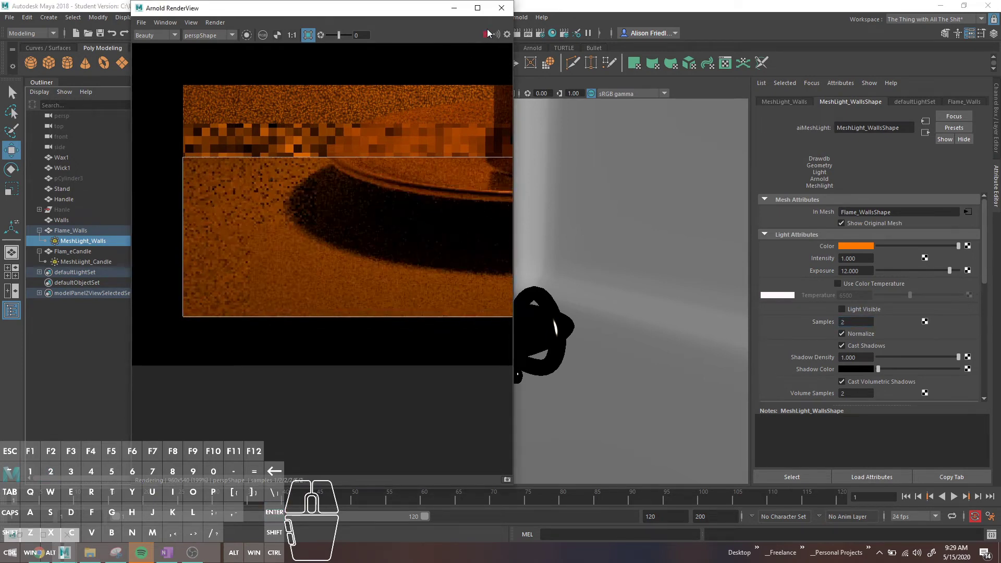
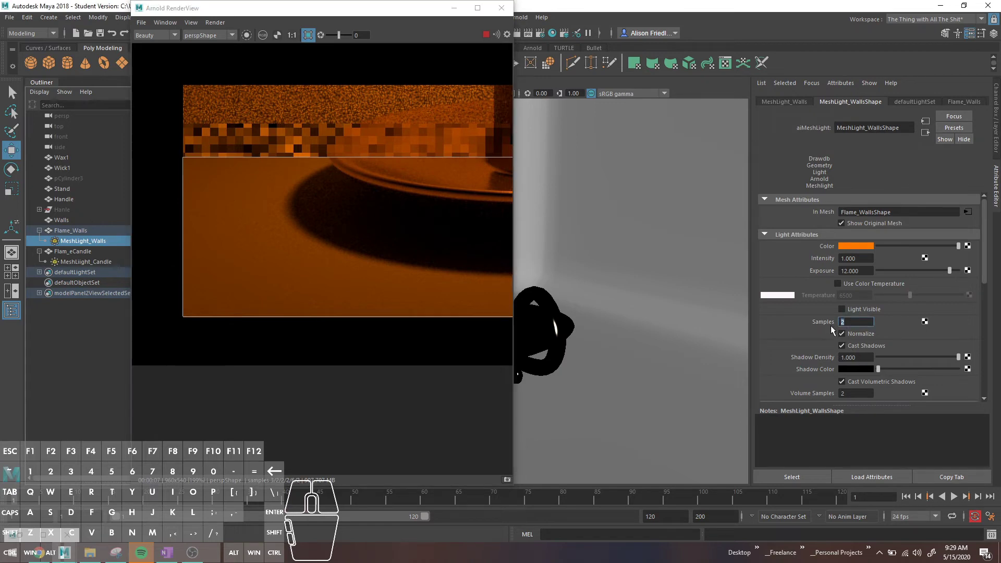
key("3")
key("Return")
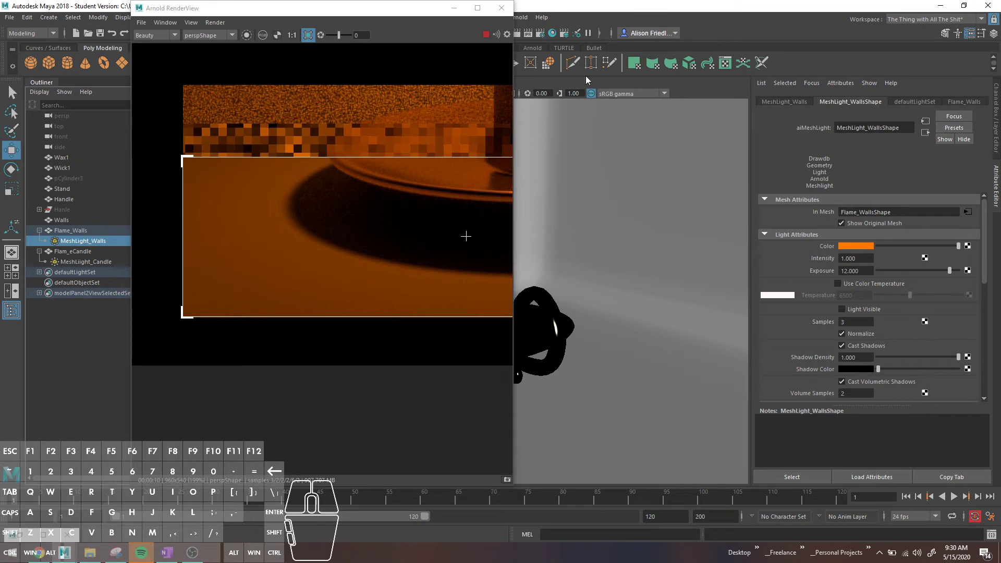
left_click(487, 40)
left_click(856, 376)
Make the walls light's Shadow Color a dark teal so the stand's shadow renders green-tinted.
left_click(861, 346)
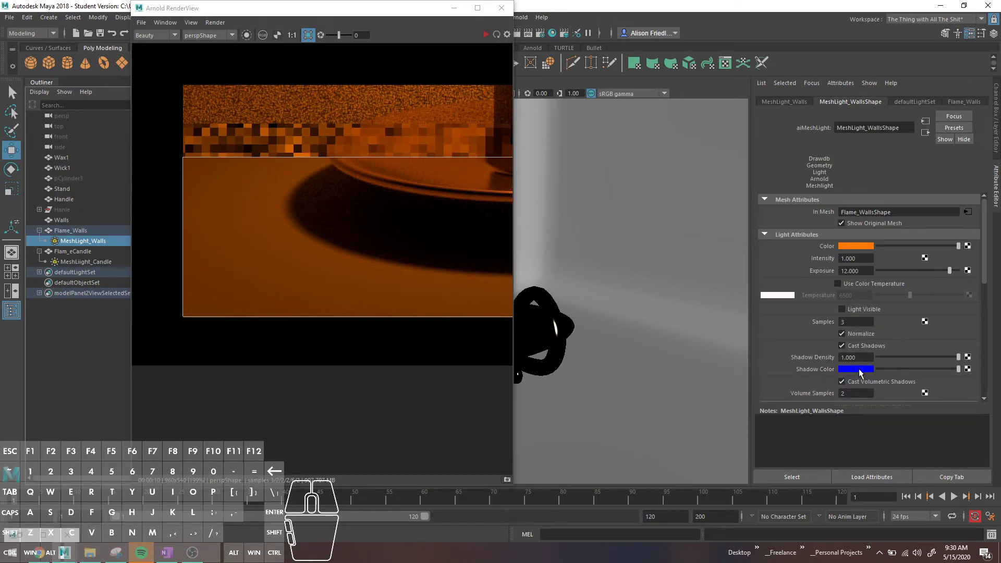
left_click(863, 374)
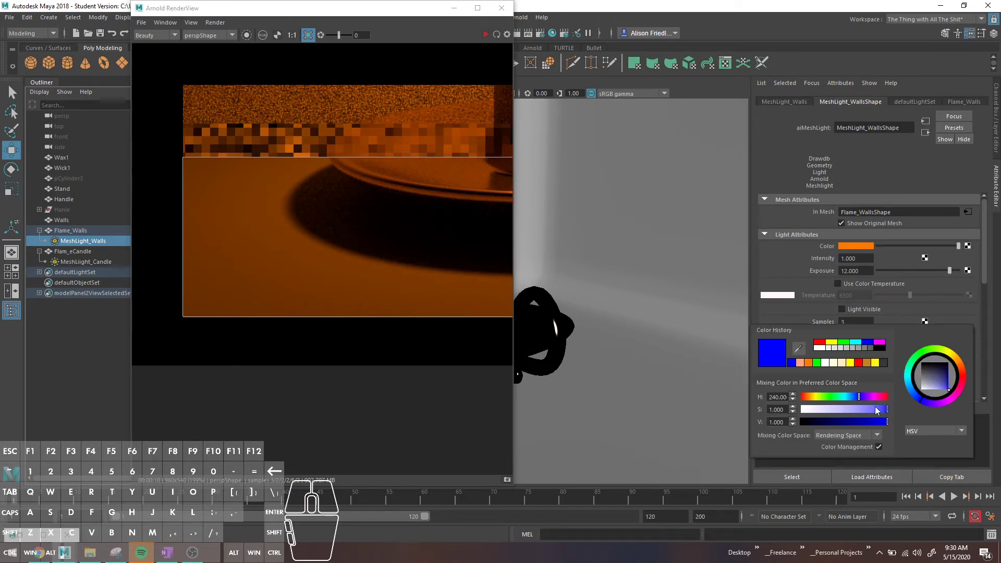
left_click_drag(864, 404, 850, 405)
left_click_drag(860, 430, 832, 428)
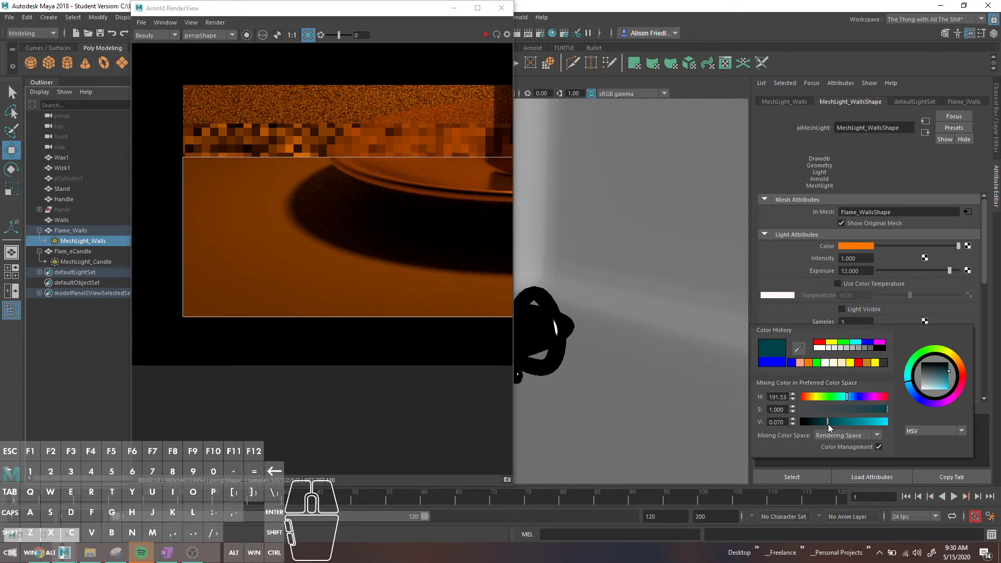
left_click(830, 426)
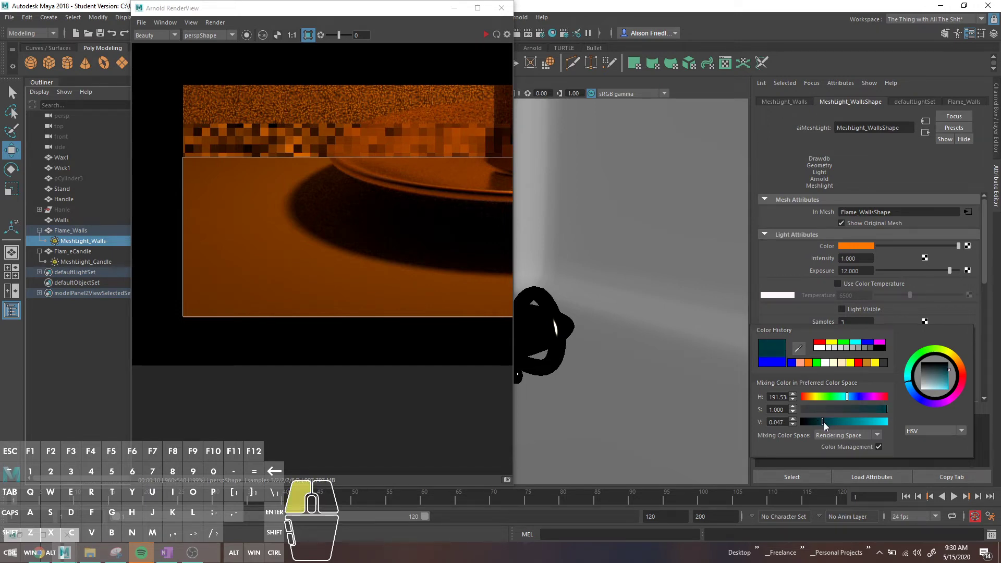
left_click(488, 39)
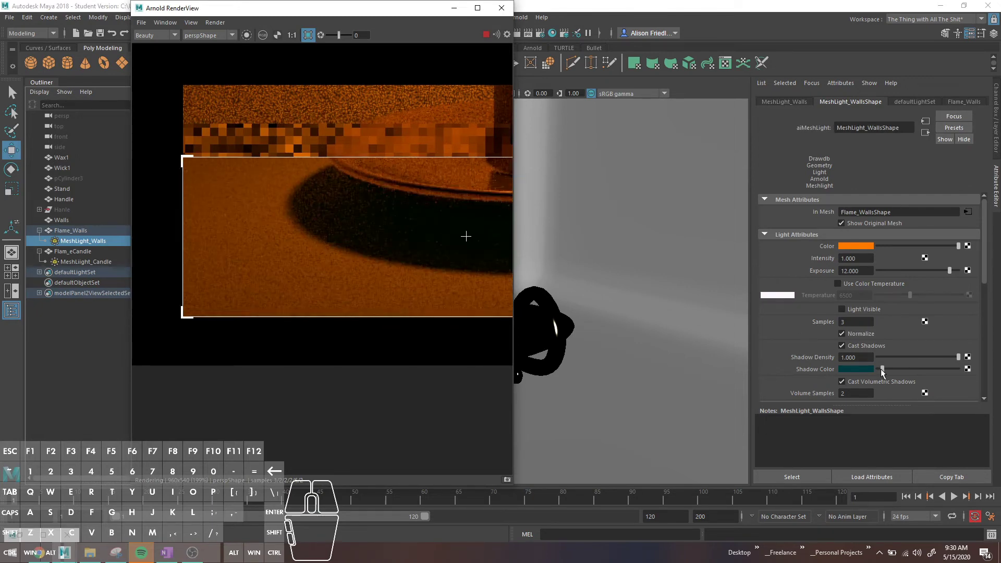
left_click_drag(892, 375, 825, 331)
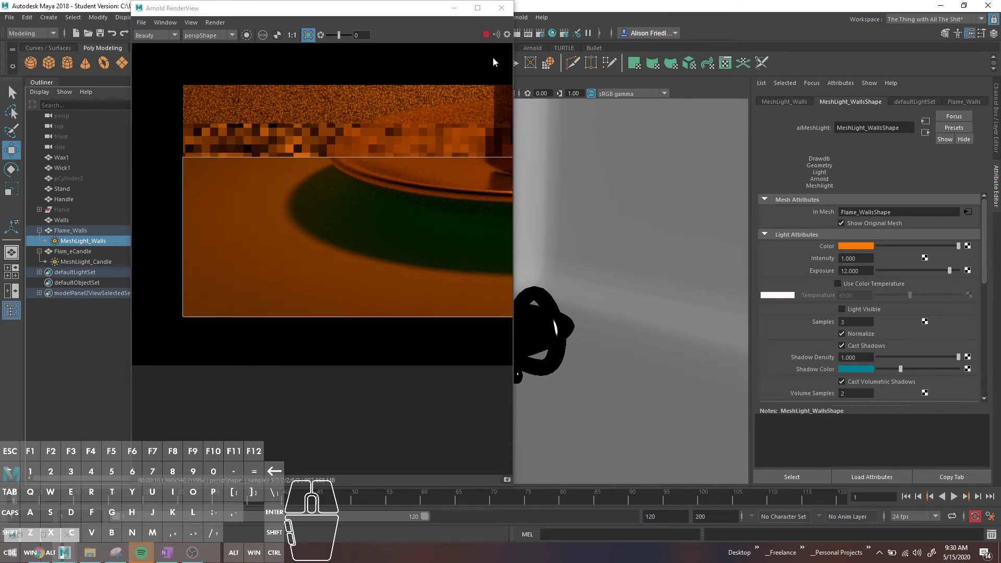
Re-render with the teal shadow colour and zoom out to view the candle holder.
left_click(490, 41)
scroll("down", 3)
left_click_drag(438, 184, 229, 299)
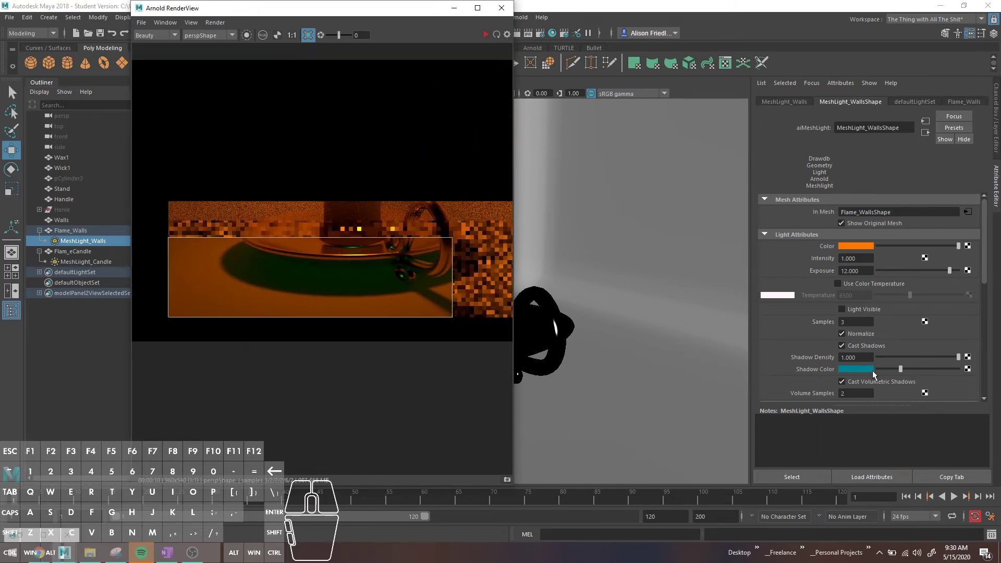
Change MeshLight_Walls' shadow colour to a dark red and refresh the render.
left_click(876, 376)
left_click(835, 349)
left_click_drag(884, 428, 862, 425)
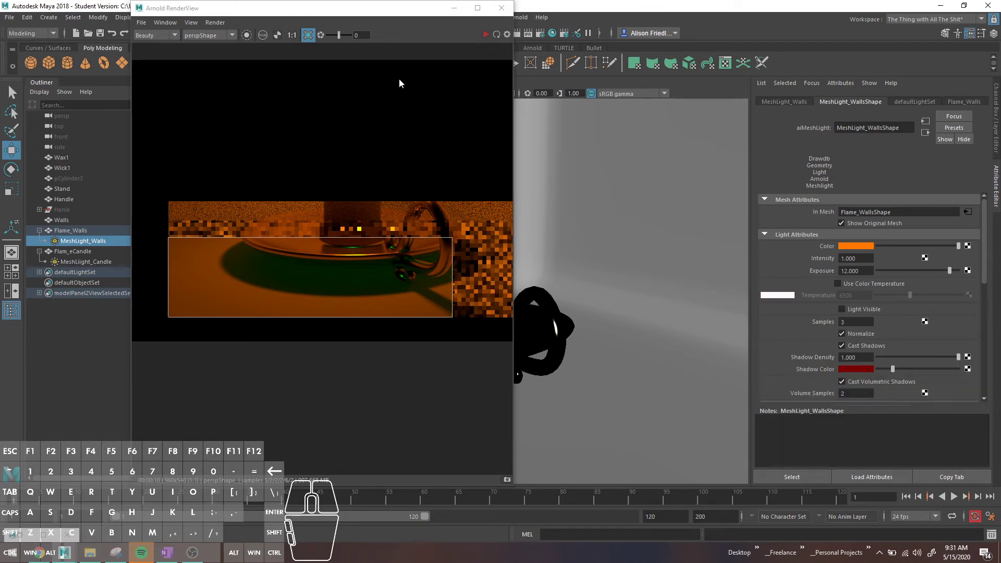
left_click(485, 38)
left_click(485, 39)
left_click_drag(895, 375, 885, 378)
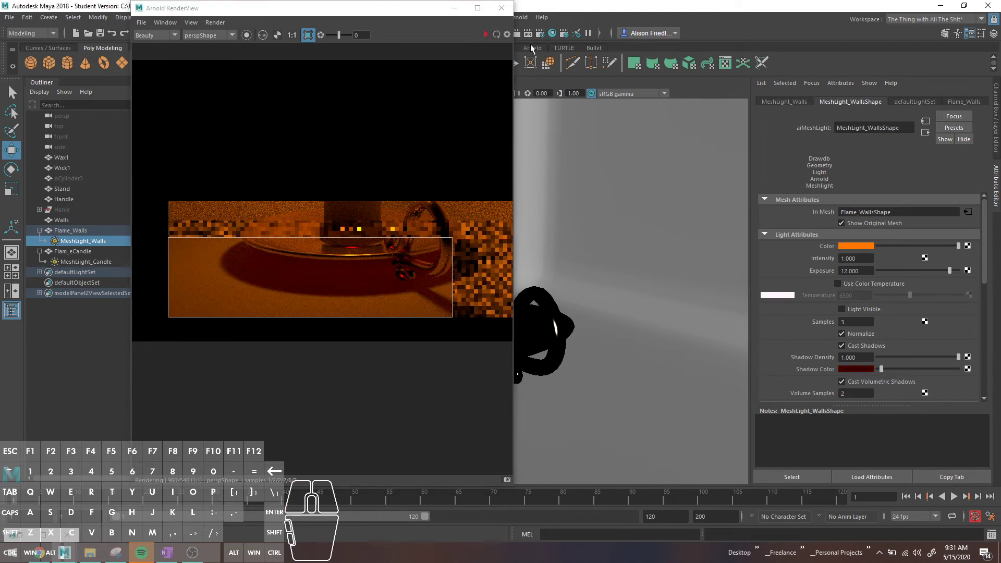
Restart the Arnold render showing the full candle frame, then select MeshLight_Walls.
left_click(489, 42)
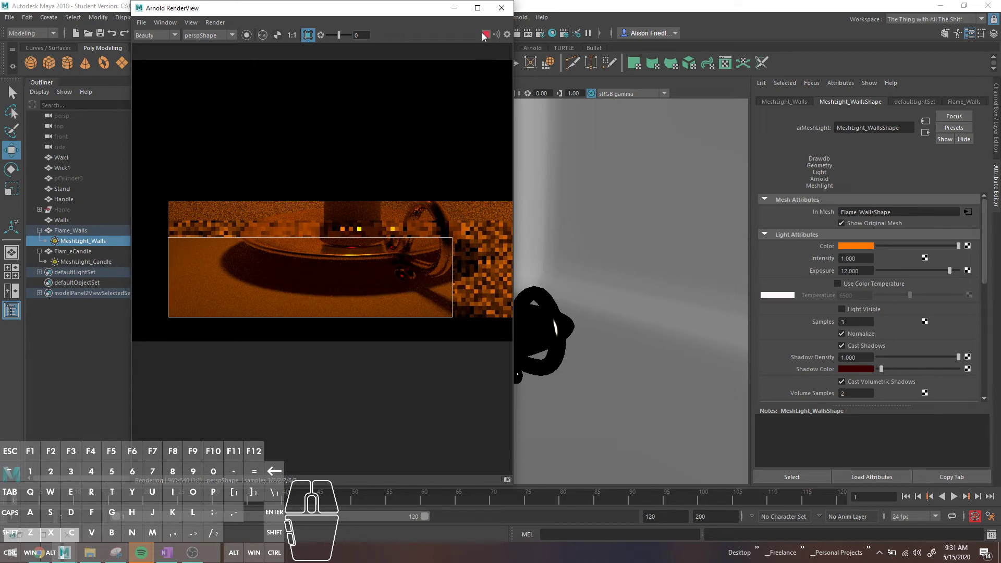
left_click(314, 39)
scroll("down", 3)
scroll("up", 3)
middle_click(622, 229)
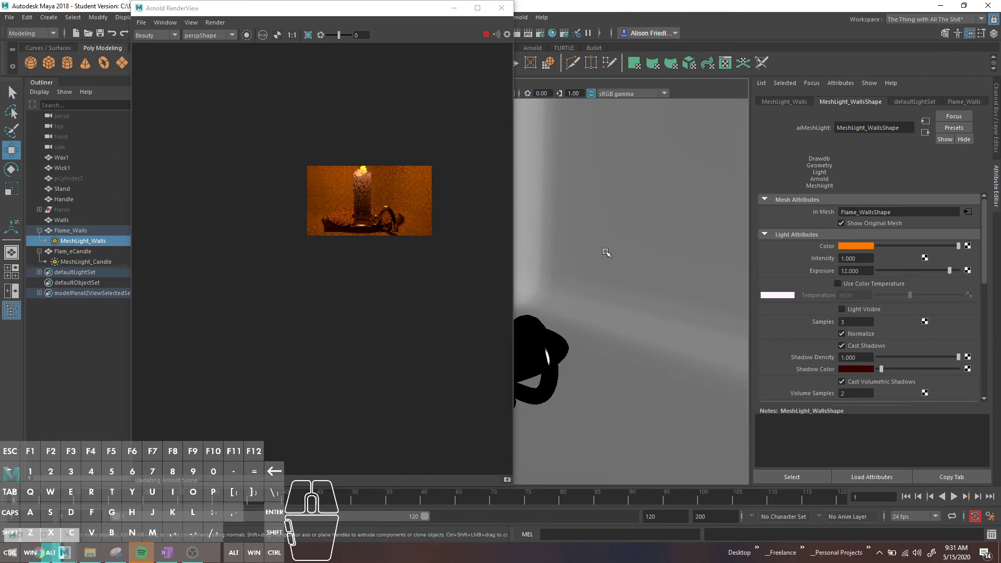
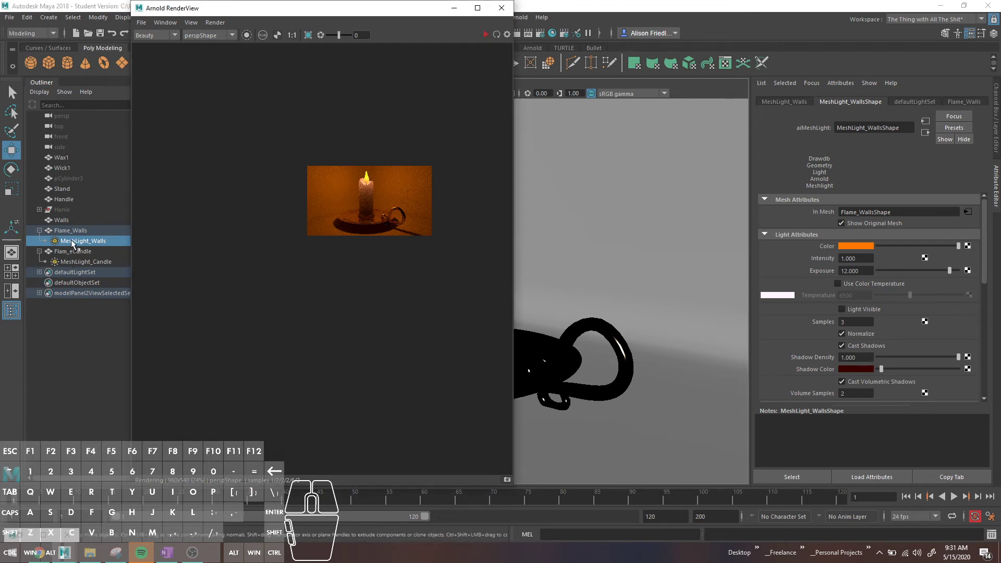
left_click(76, 243)
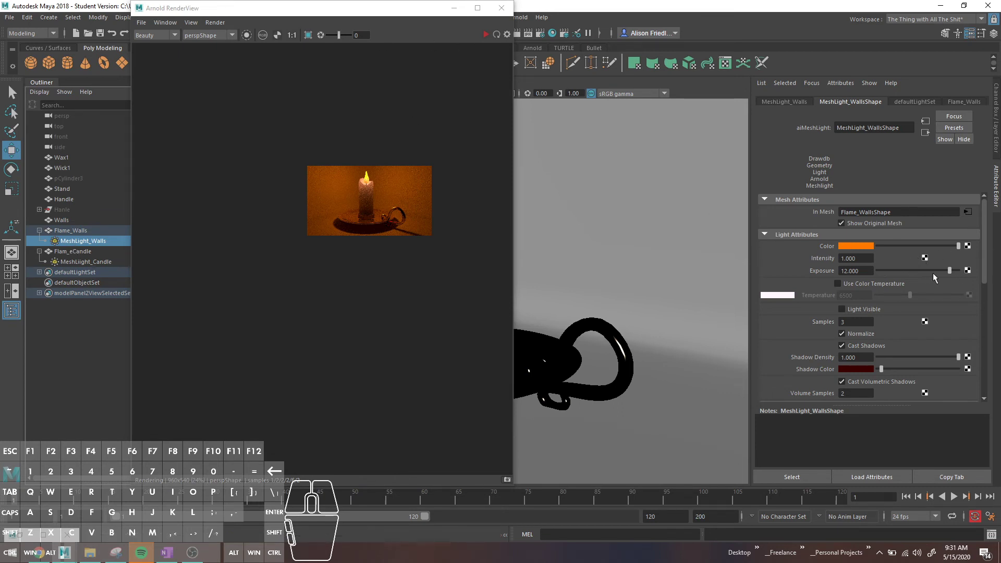
Save the scene as Candle_v01 and lower the wall light's exposure to 10.625.
key("ctrl+s")
key("Return")
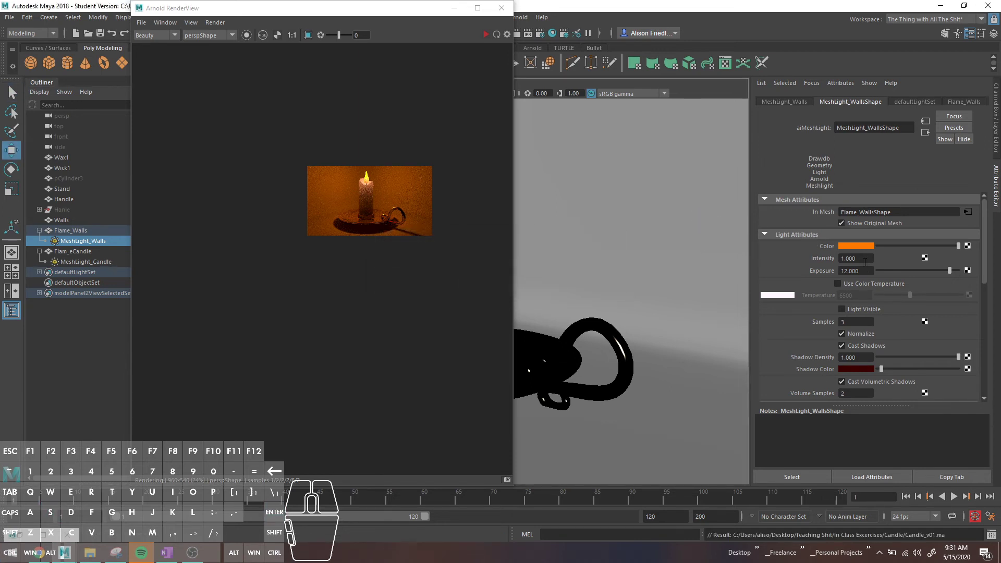
left_click(952, 276)
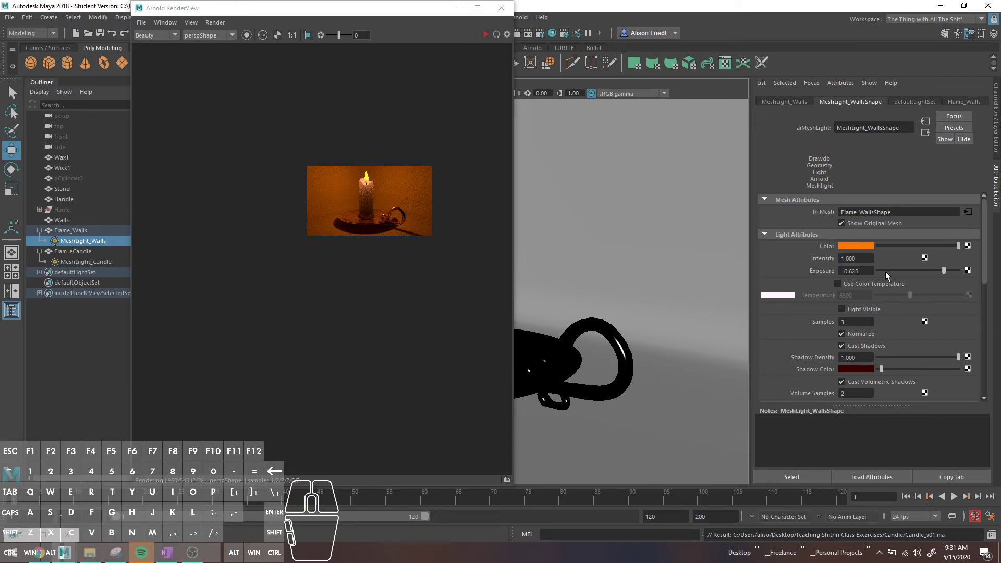
Mark a render region over the whole candle frame and re-render it.
left_click(309, 41)
left_click_drag(312, 153, 428, 227)
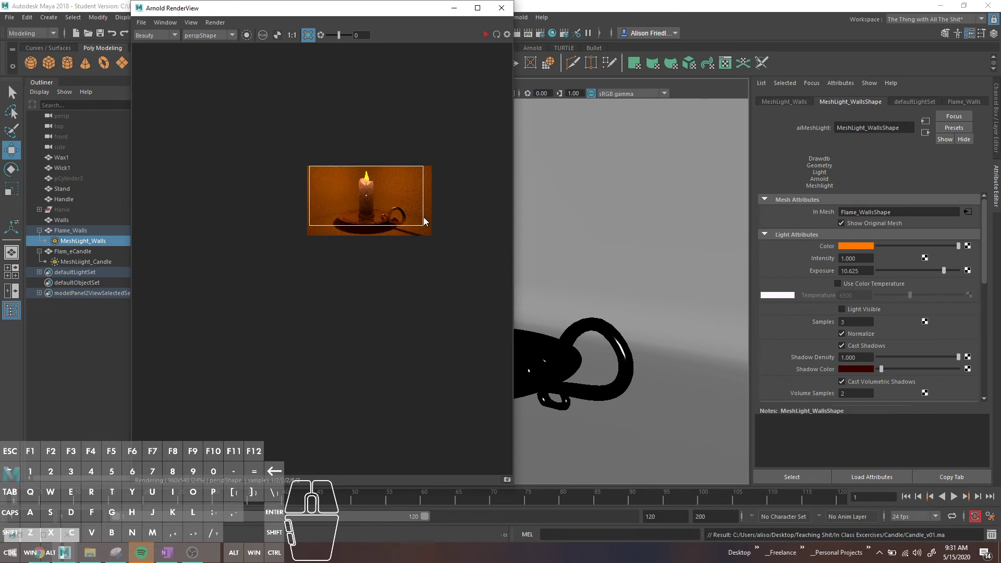
left_click(487, 40)
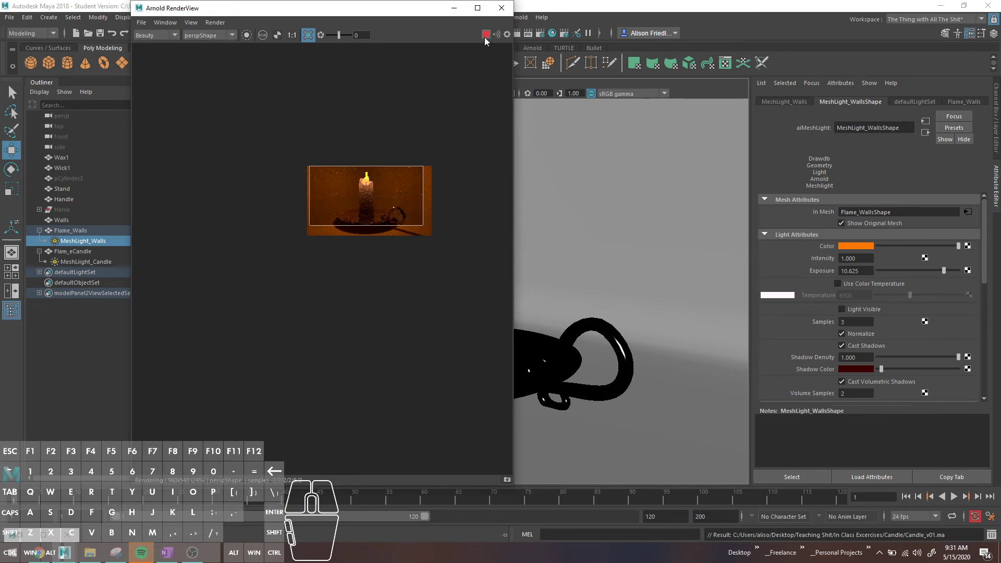
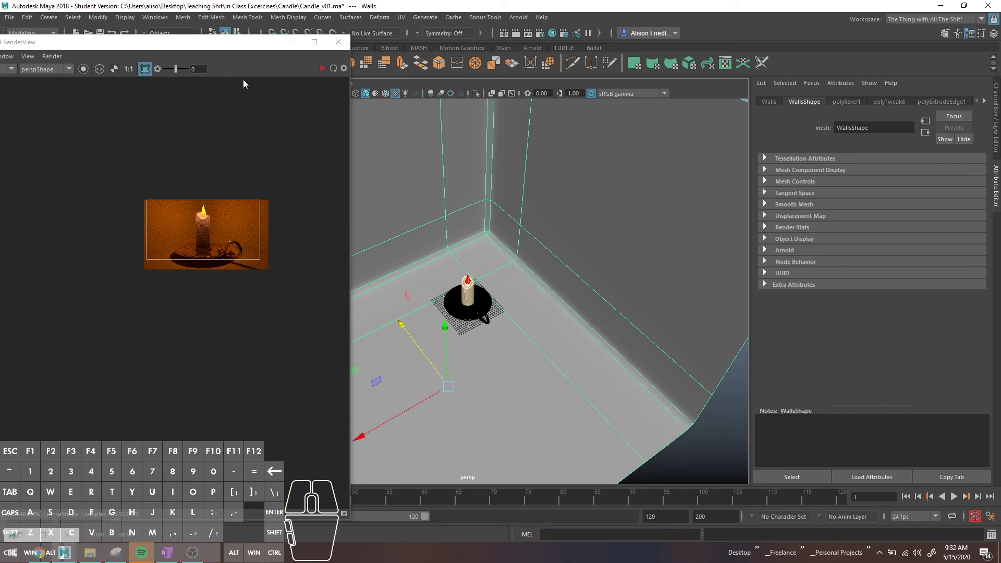
Undo back to exposure 12, frame the candle in the viewport and restart the render.
key("ctrl+alt+z")
key("alt+z")
key("alt+z")
key("alt+z")
key("alt+z")
key("alt+z")
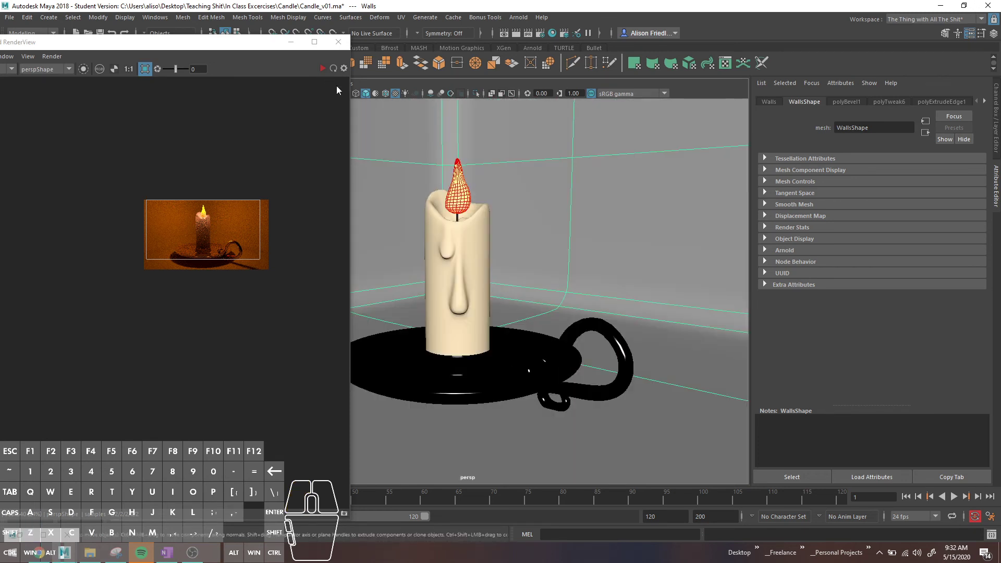
left_click(325, 71)
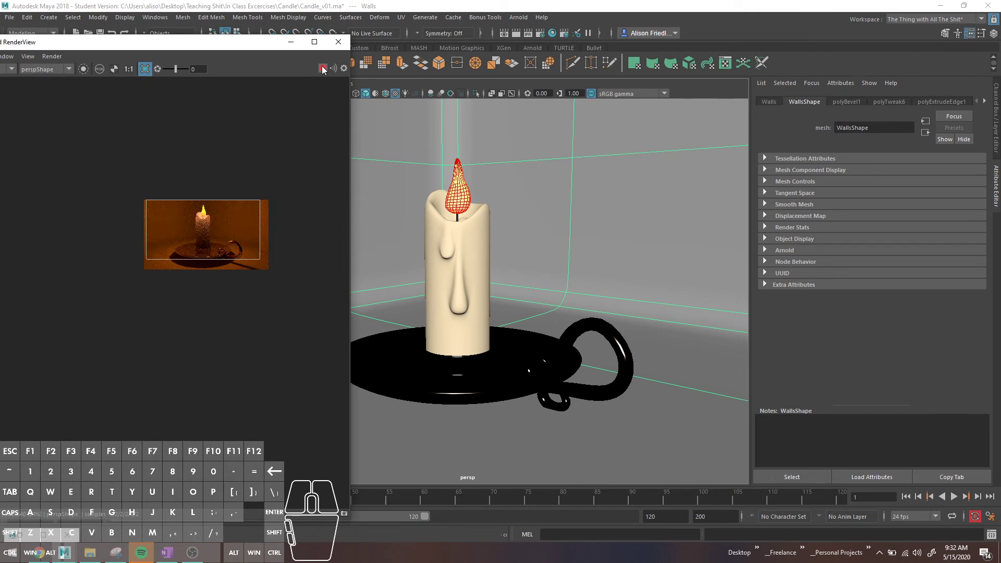